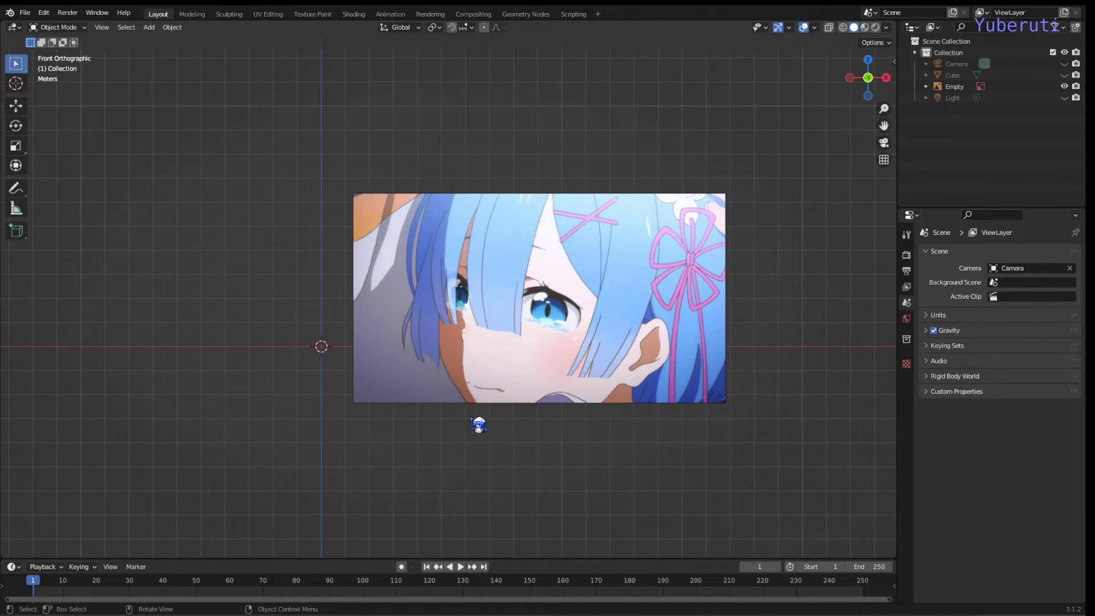
In front view, add a UV sphere to the scene.
middle_click(496, 432)
key(KP_1)
key(a)
click(466, 410)
key(shift+a)
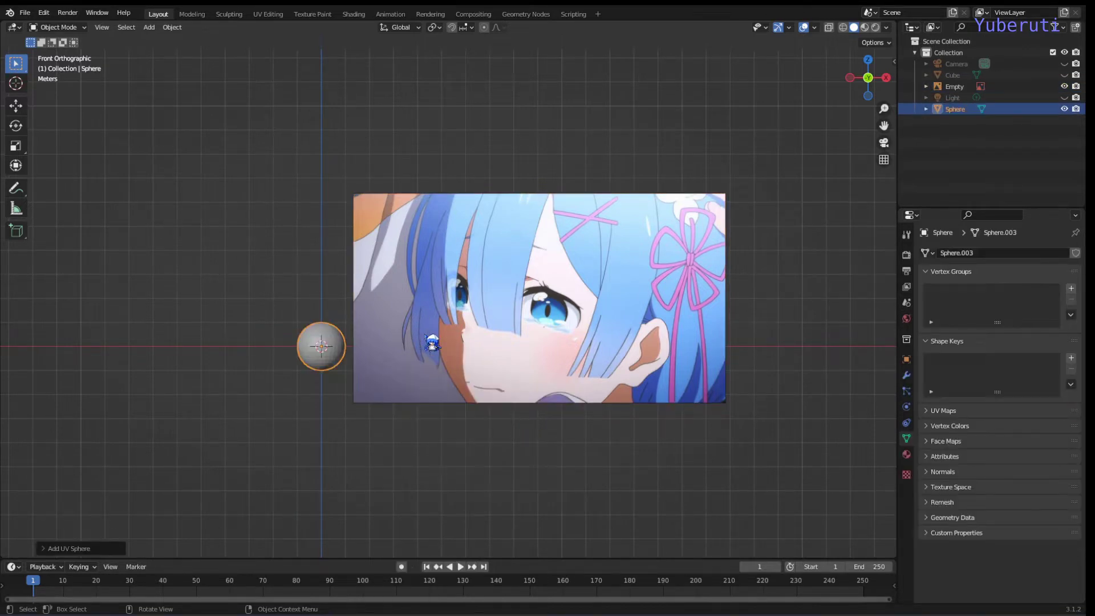
Move the sphere over the character's right eye in the reference image.
scroll(up, 3)
scroll(down, 3)
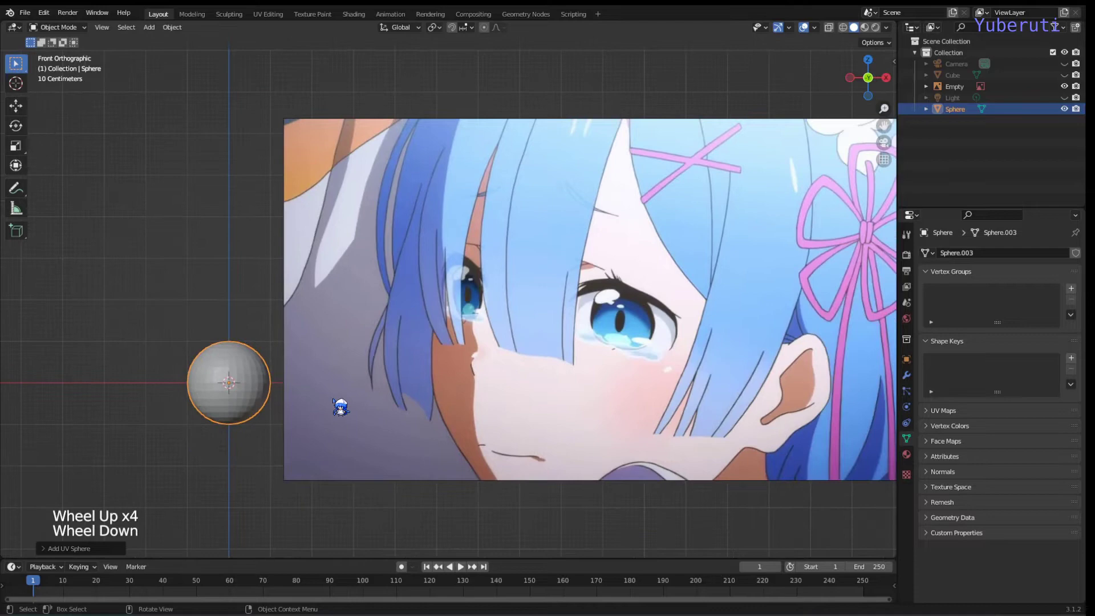
key(g)
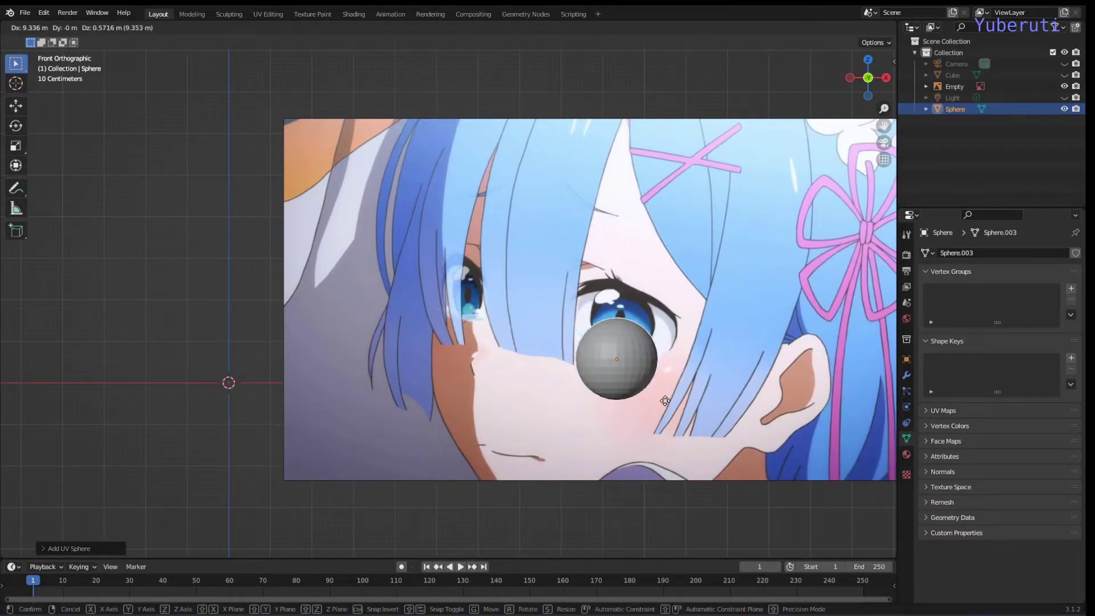
click(672, 409)
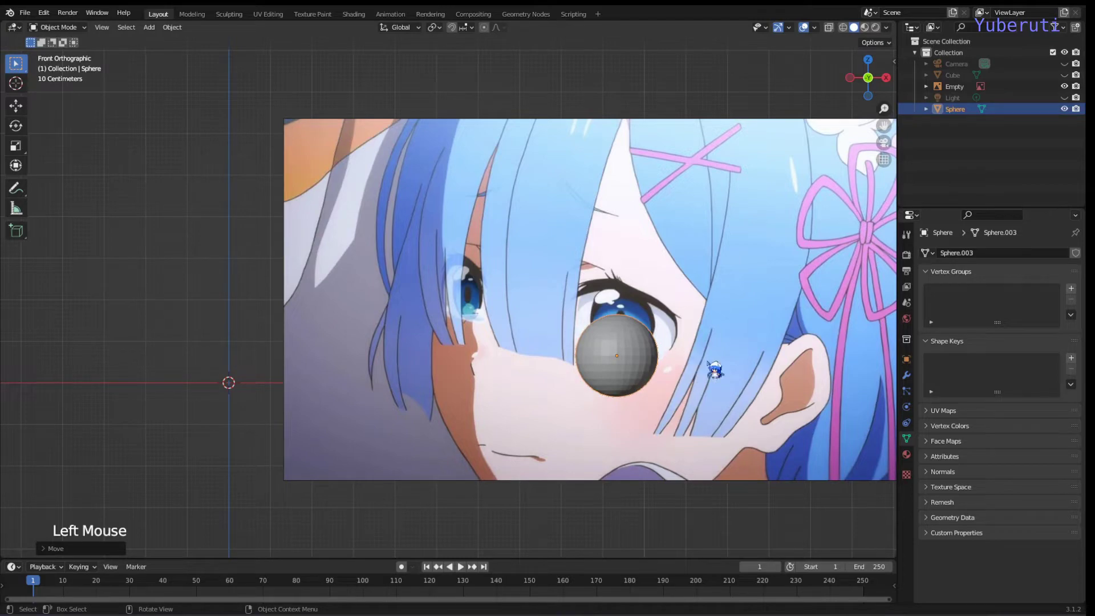
Shrink the sphere to tear size and place it on the drawn tear.
key(s)
click(667, 420)
scroll(up, 3)
middle_click(686, 391)
scroll(down, 3)
scroll(up, 3)
key(g)
click(673, 388)
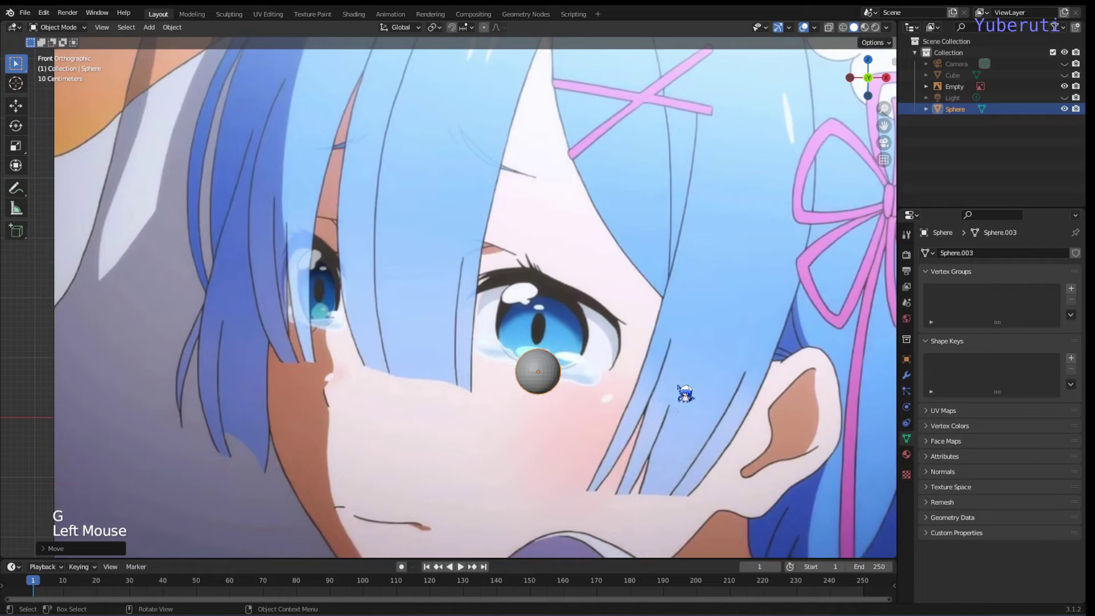
Make the reference image semi-transparent (opacity about 0.37) and drawn in front, then reselect the sphere.
right_click(559, 384)
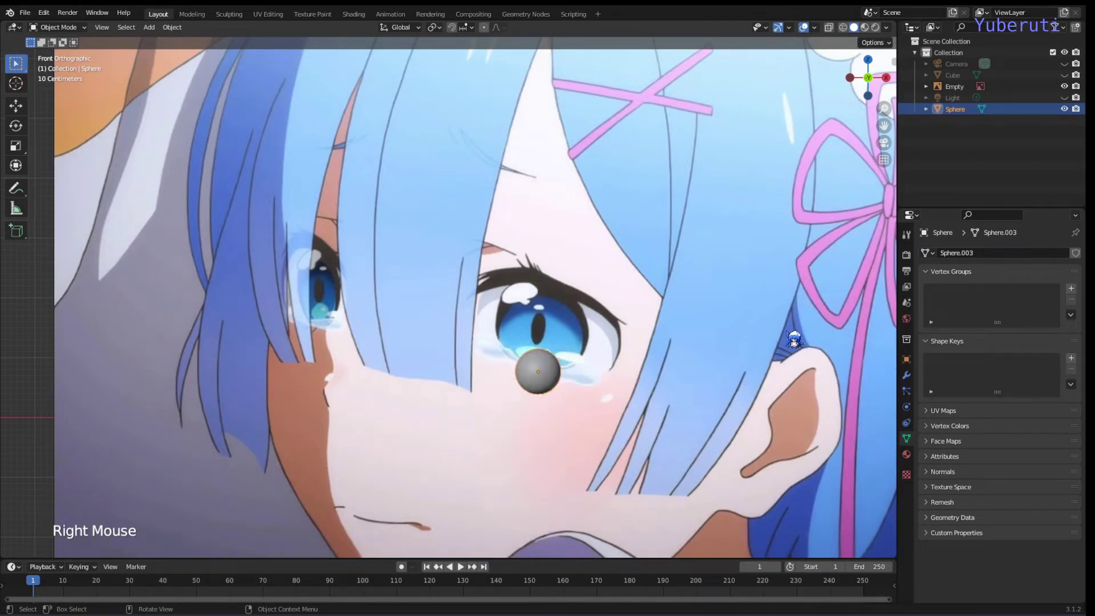
click(659, 376)
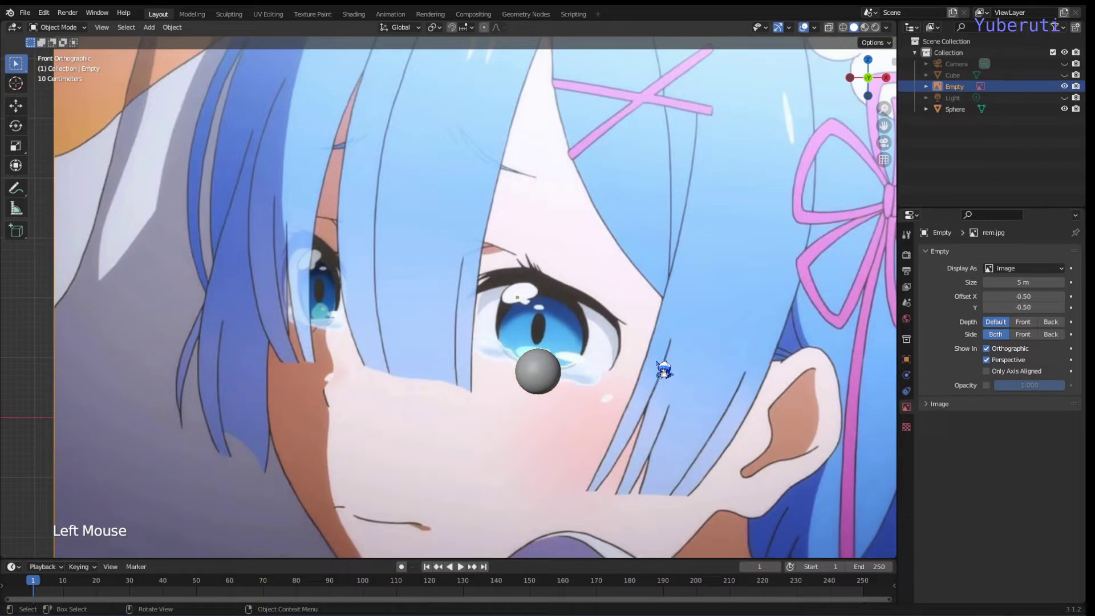
scroll(down, 3)
scroll(up, 3)
click(997, 396)
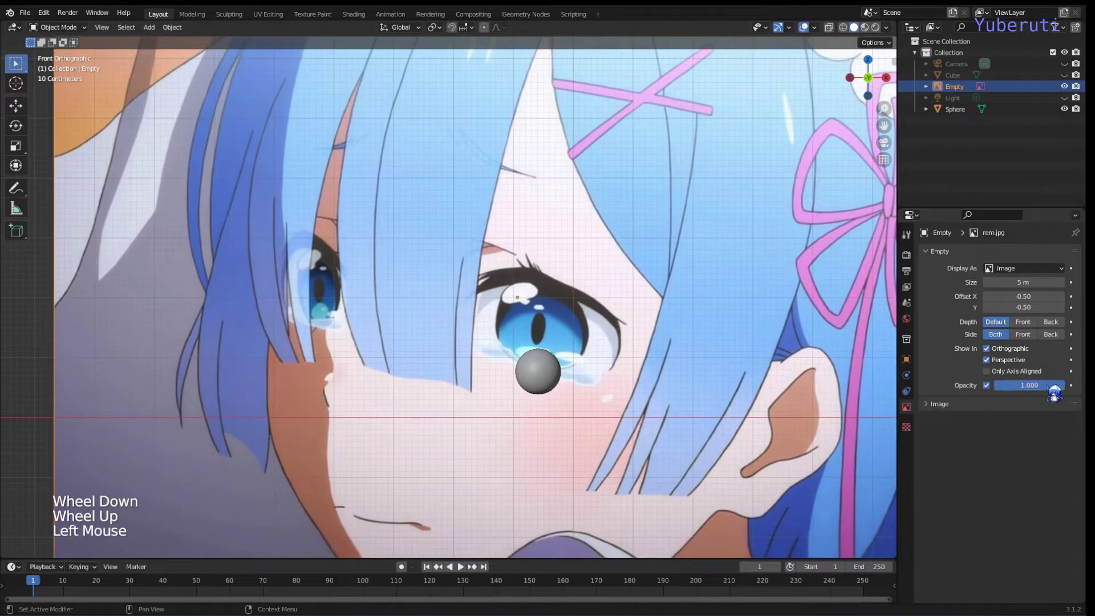
click(1055, 396)
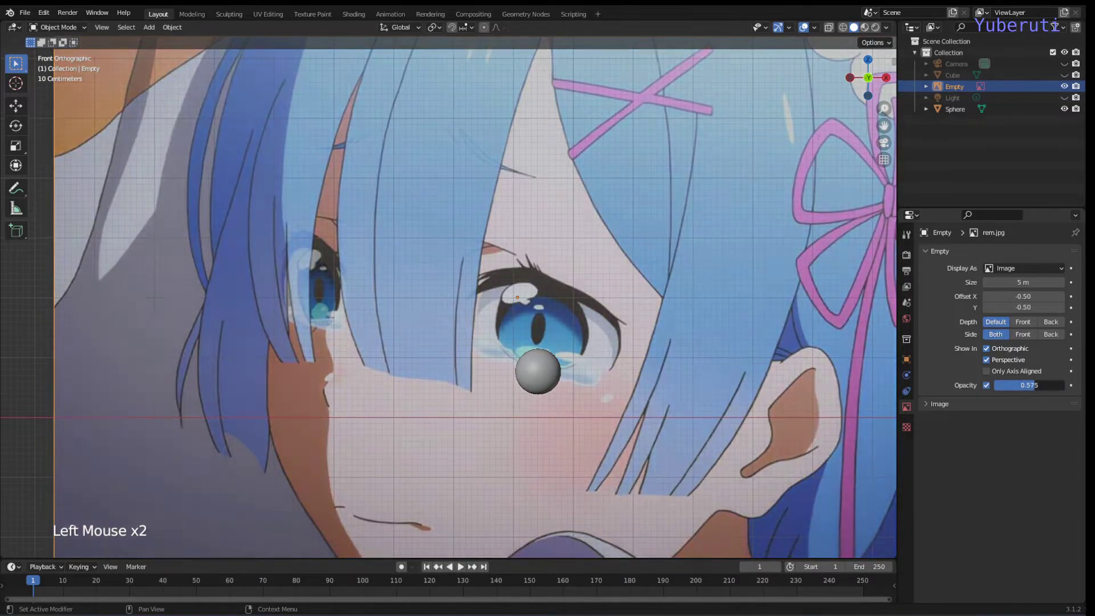
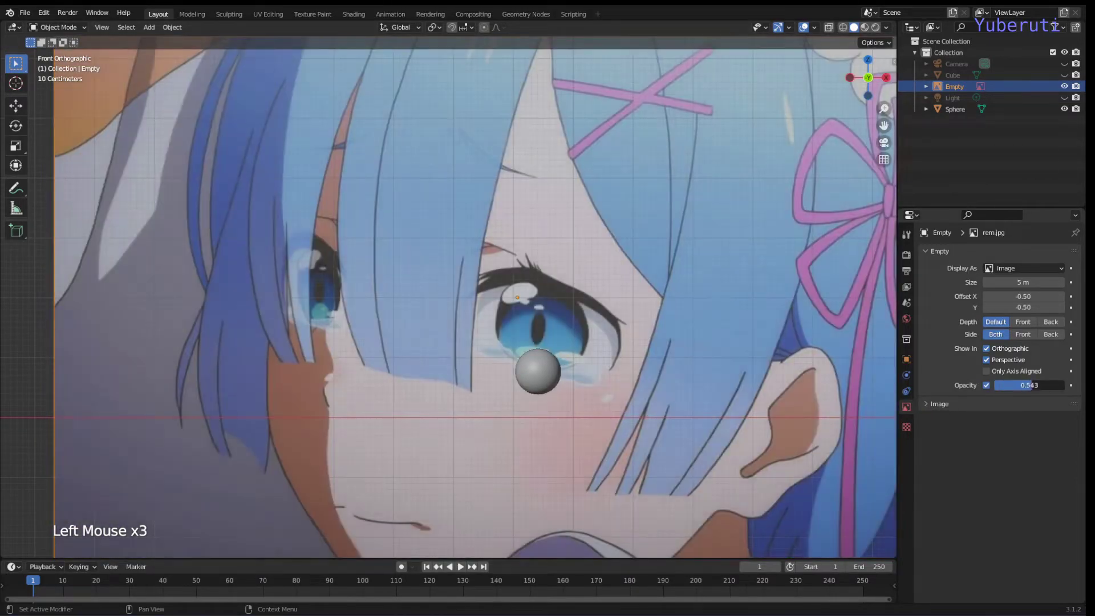
click(1028, 329)
click(1040, 395)
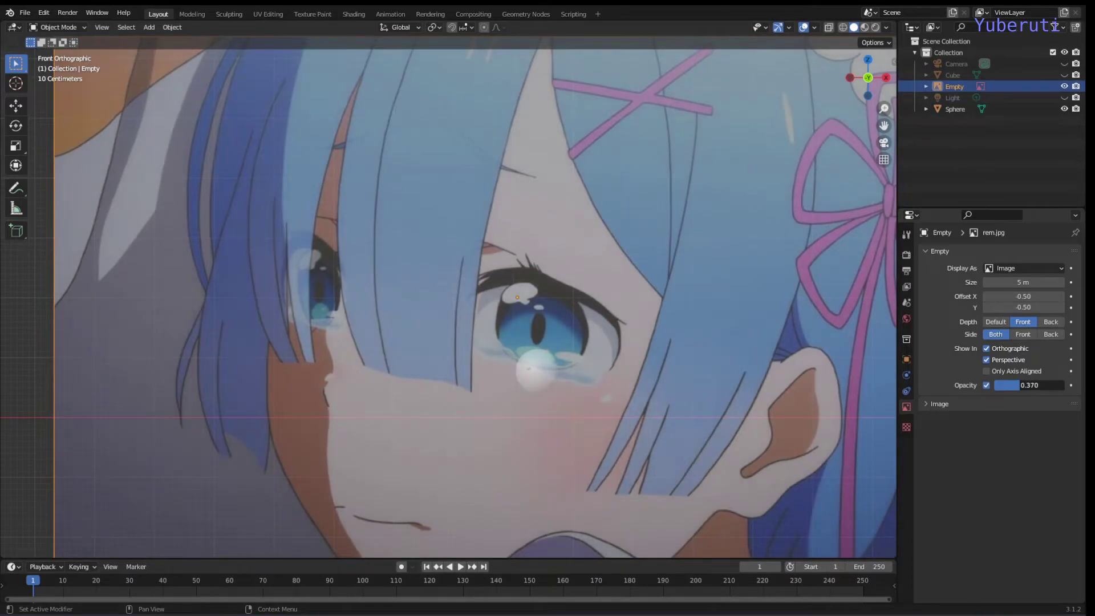
click(544, 392)
Edit the sphere's mesh displayed as a see-through X-ray wireframe.
key(Tab)
scroll(up, 3)
scroll(down, 3)
click(493, 39)
click(493, 39)
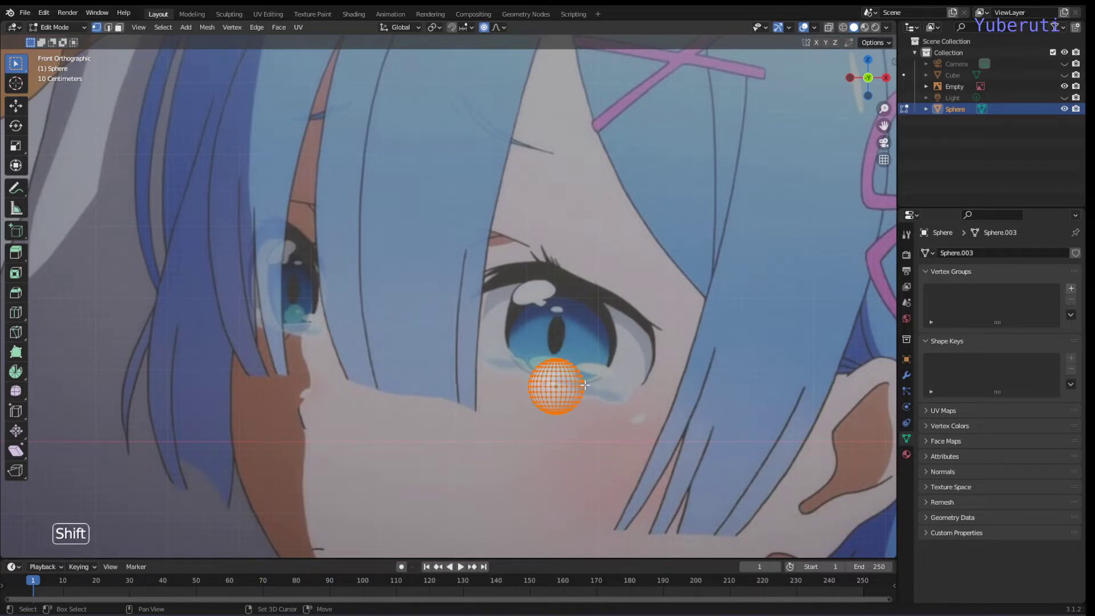
key(shift+z)
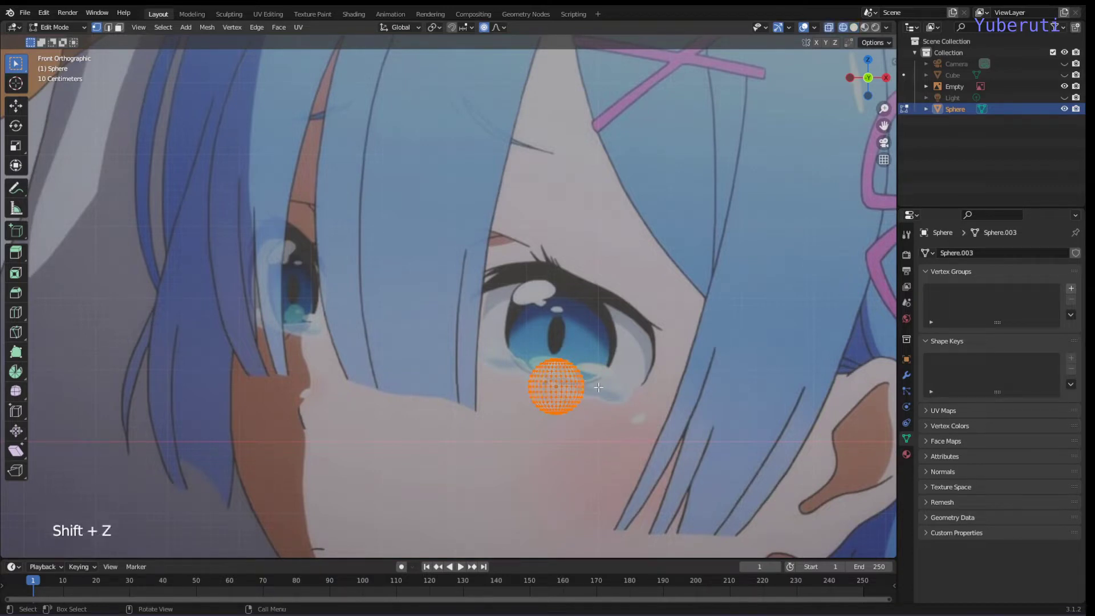
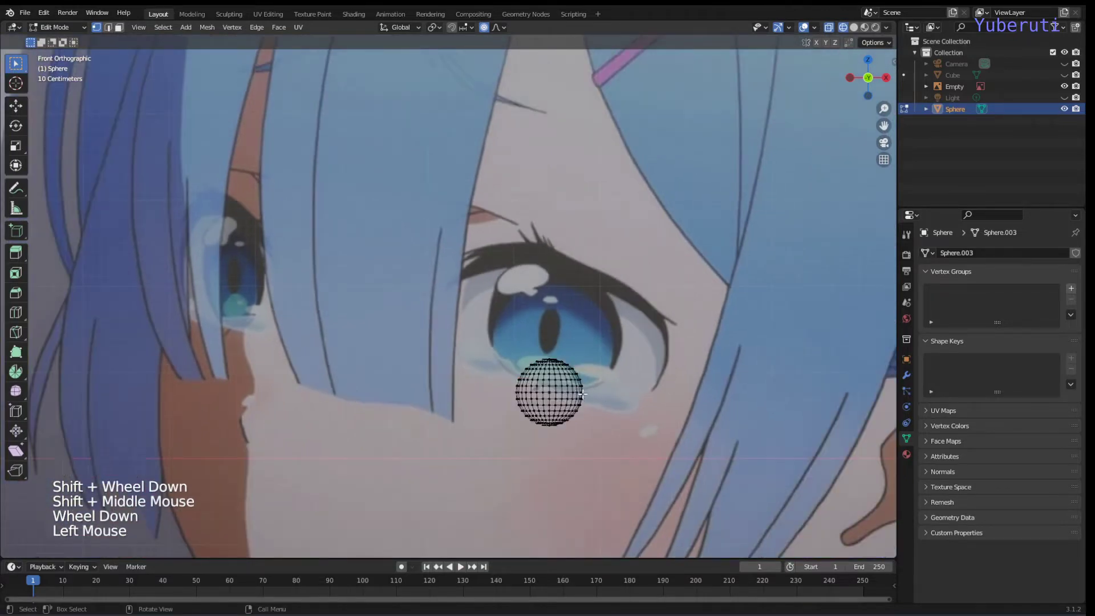
Pull the sphere into a point and flatten it with proportional falloff.
key(g)
scroll(up, 3)
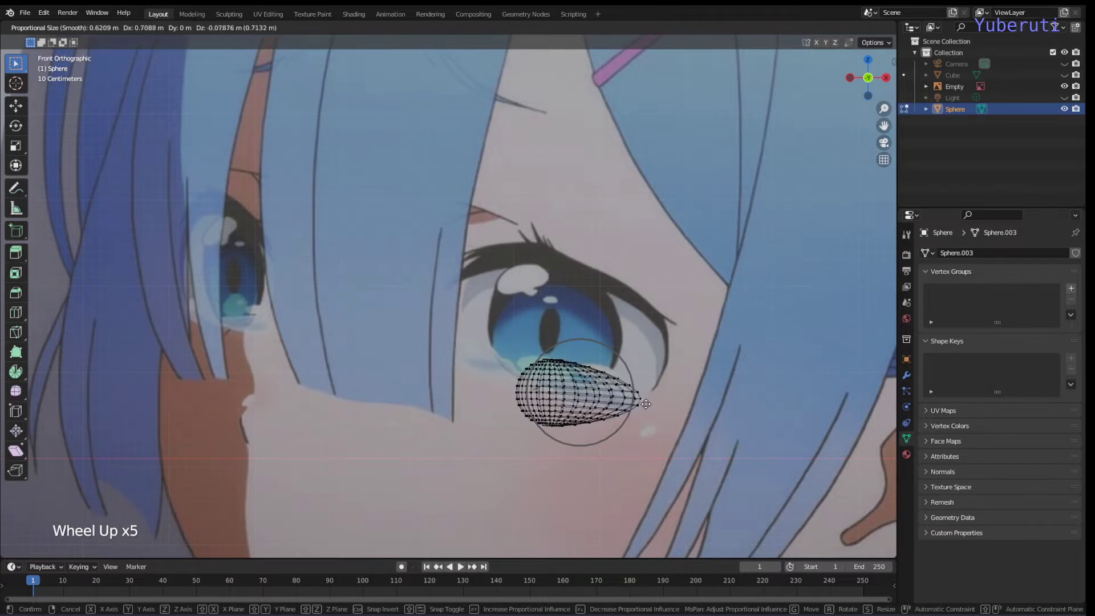
click(645, 406)
click(521, 391)
key(g)
click(462, 359)
click(551, 426)
key(g)
scroll(up, 3)
scroll(down, 3)
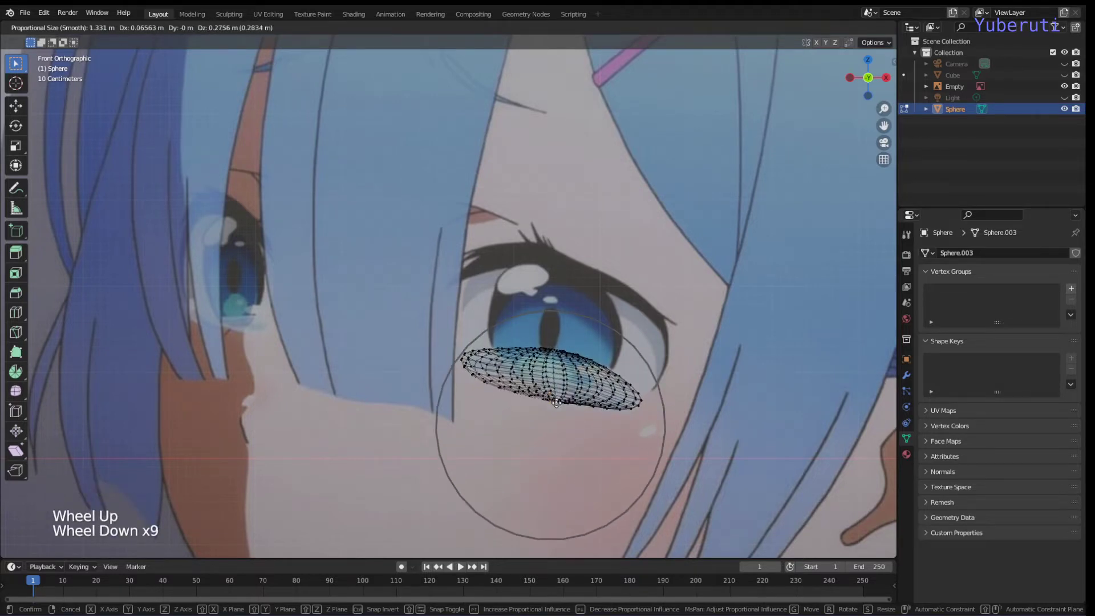
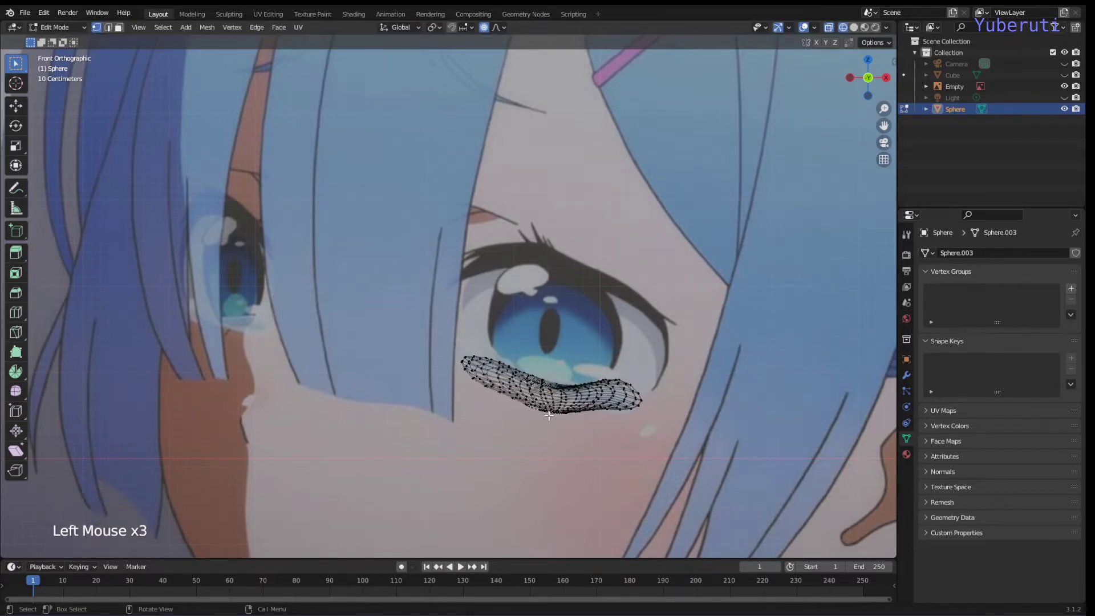
Bend the tear along the lower eyelid and lengthen its right end outward.
key(g)
scroll(down, 3)
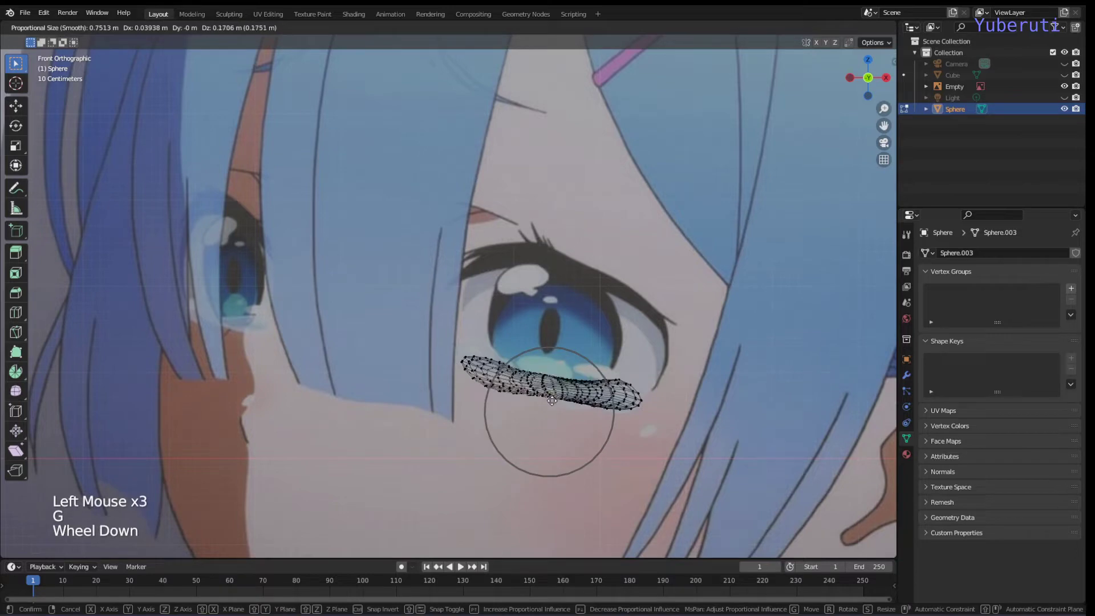
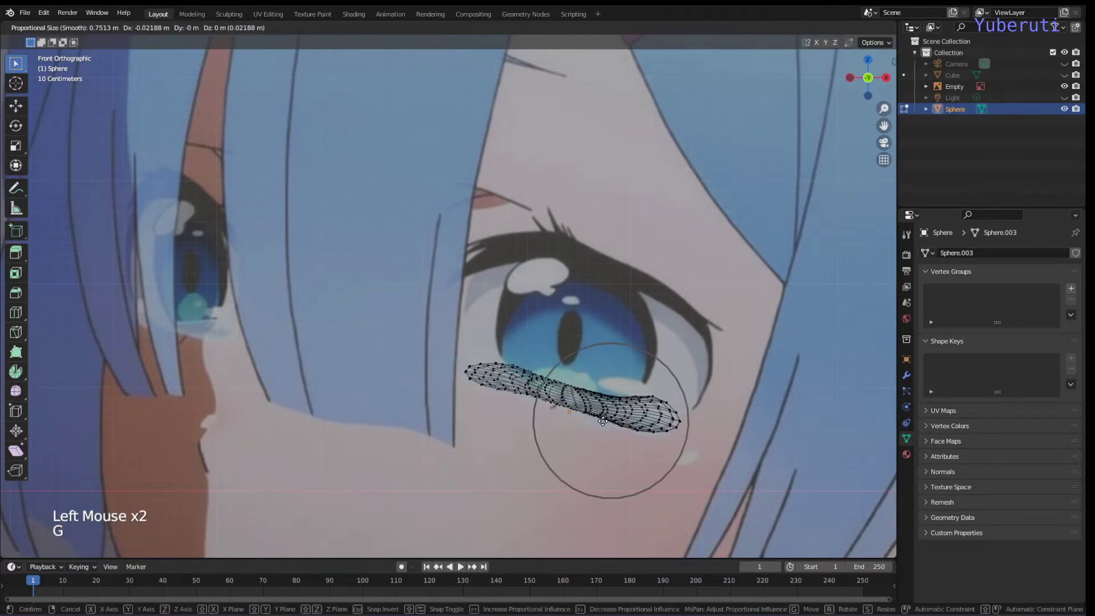
scroll(down, 3)
scroll(up, 3)
click(591, 420)
click(657, 430)
key(g)
click(656, 435)
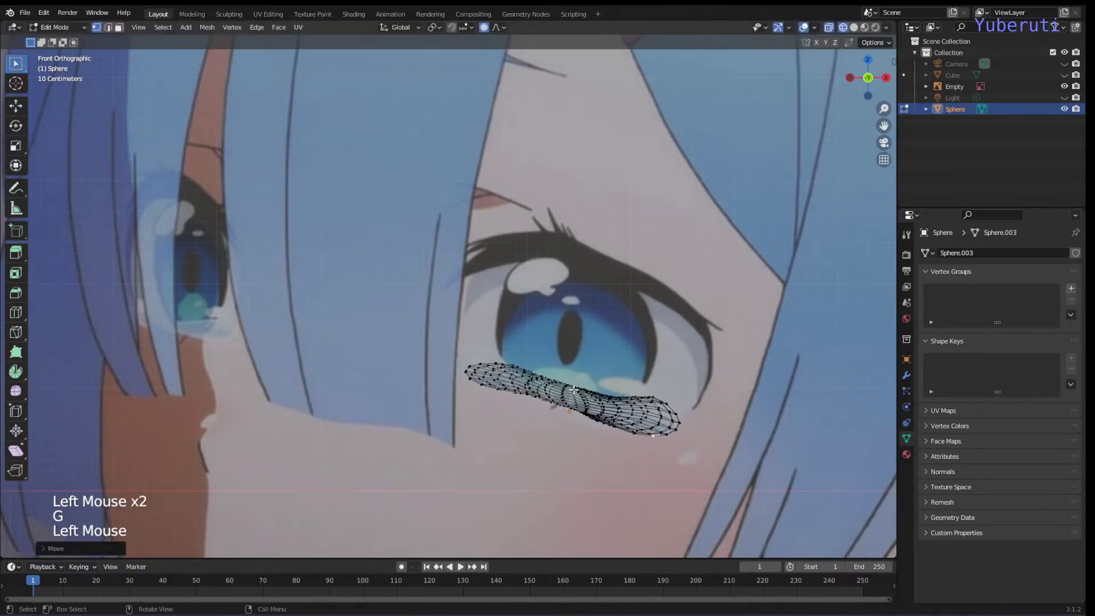
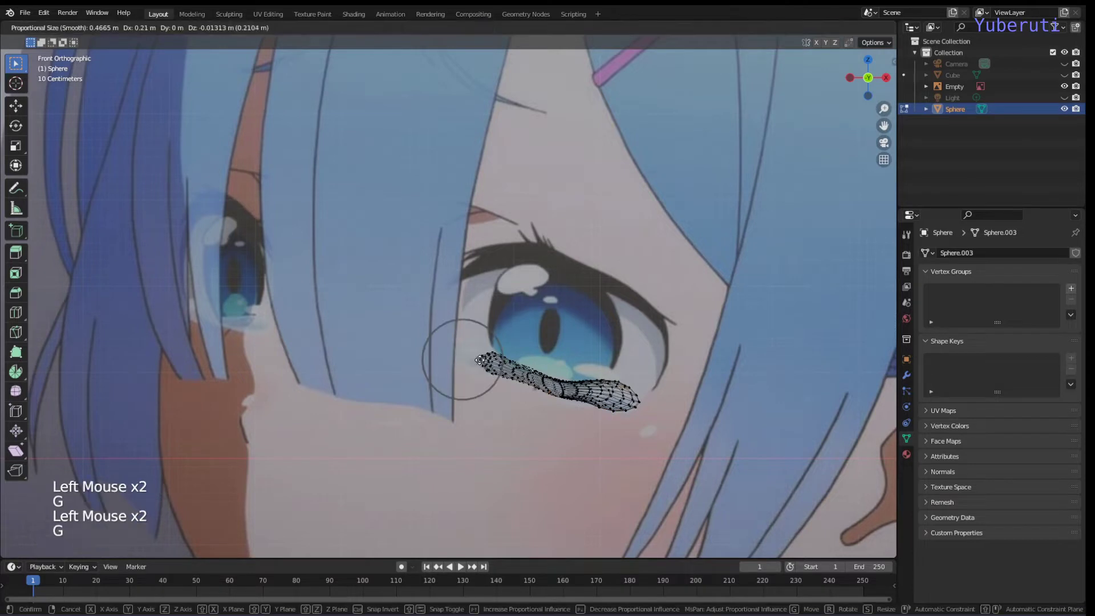
Taper the tear's inner end against the eyelid, tweak the middle, and return to Object Mode.
click(454, 351)
click(480, 344)
key(g)
click(481, 336)
click(472, 364)
key(g)
click(469, 371)
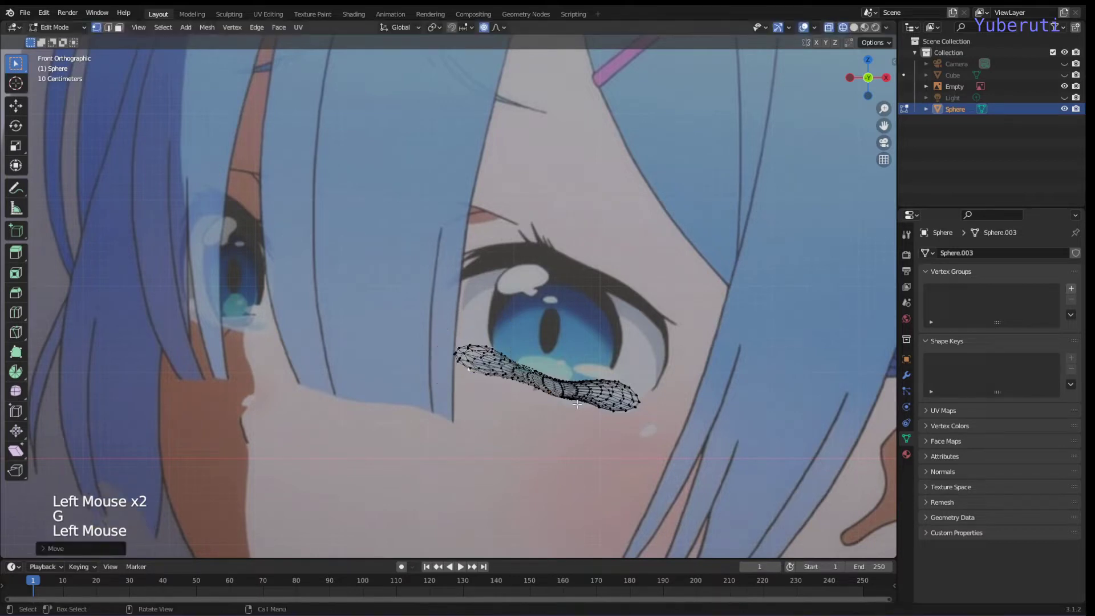
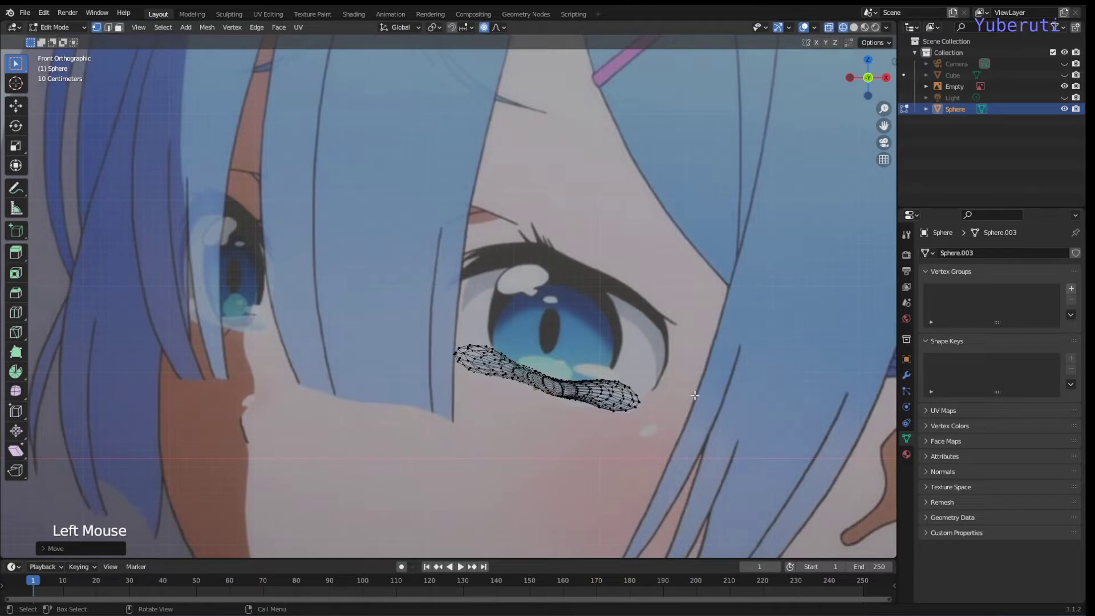
key(shift+z)
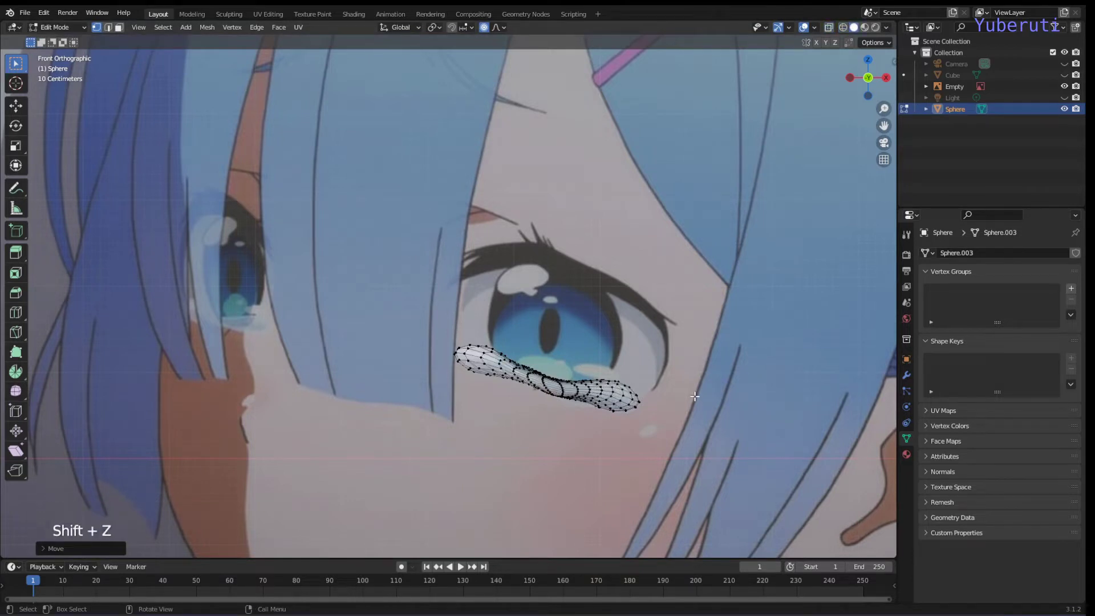
key(Tab)
Bend the tear under the eye and squash its middle band vertically to pinch it thinner.
scroll(down, 3)
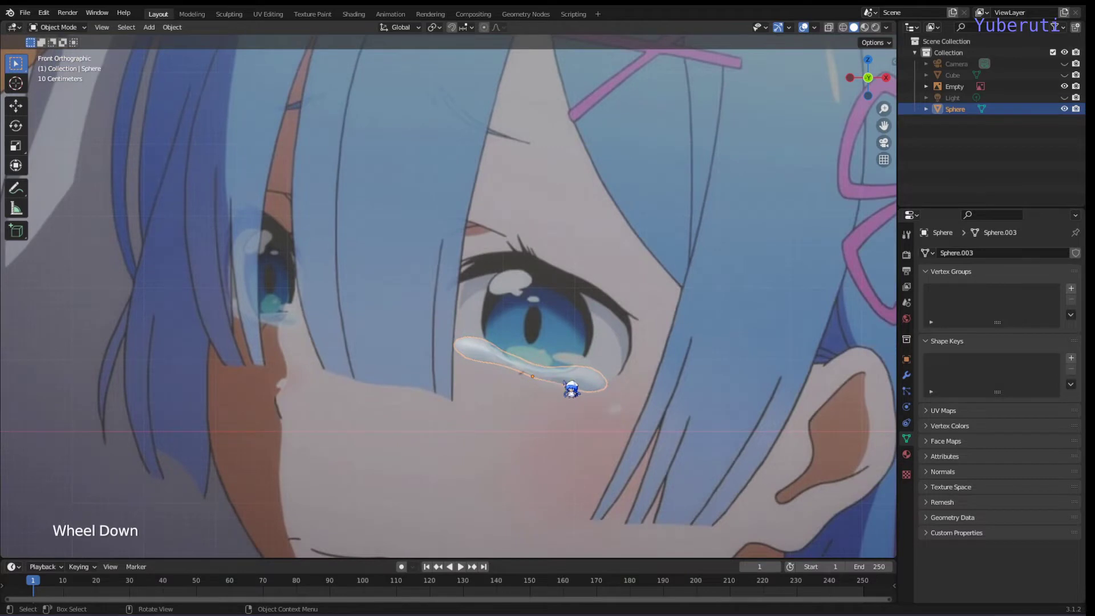
key(Tab)
key(Tab)
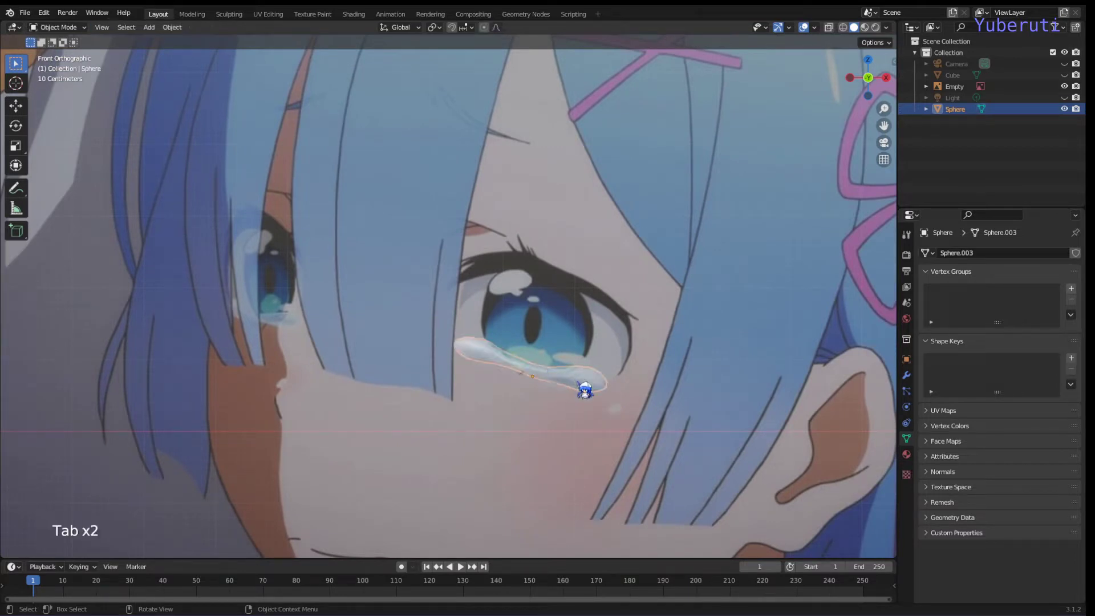
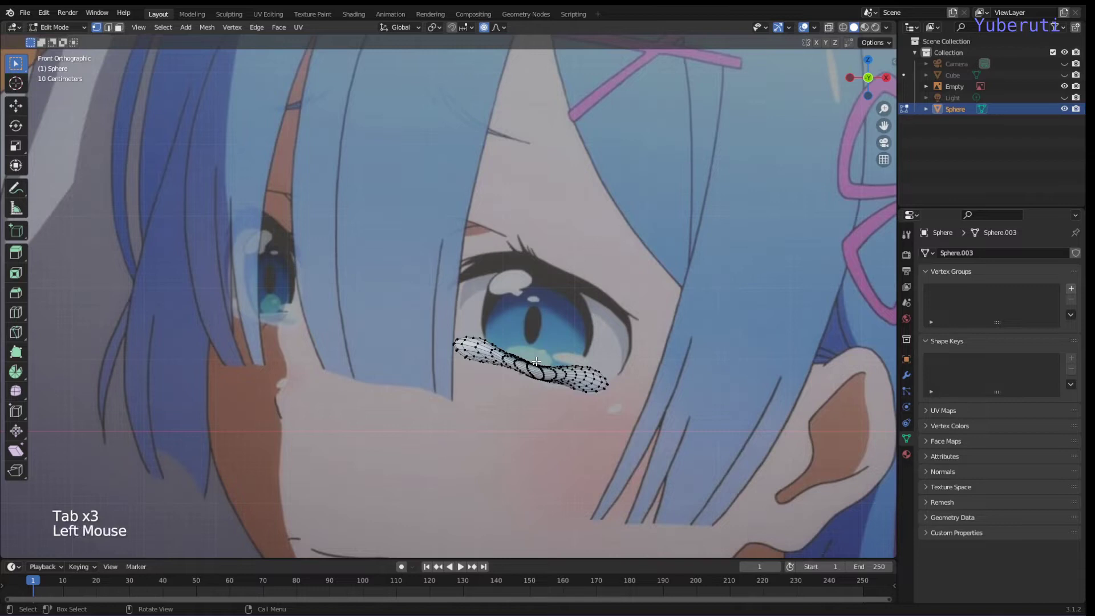
key(g)
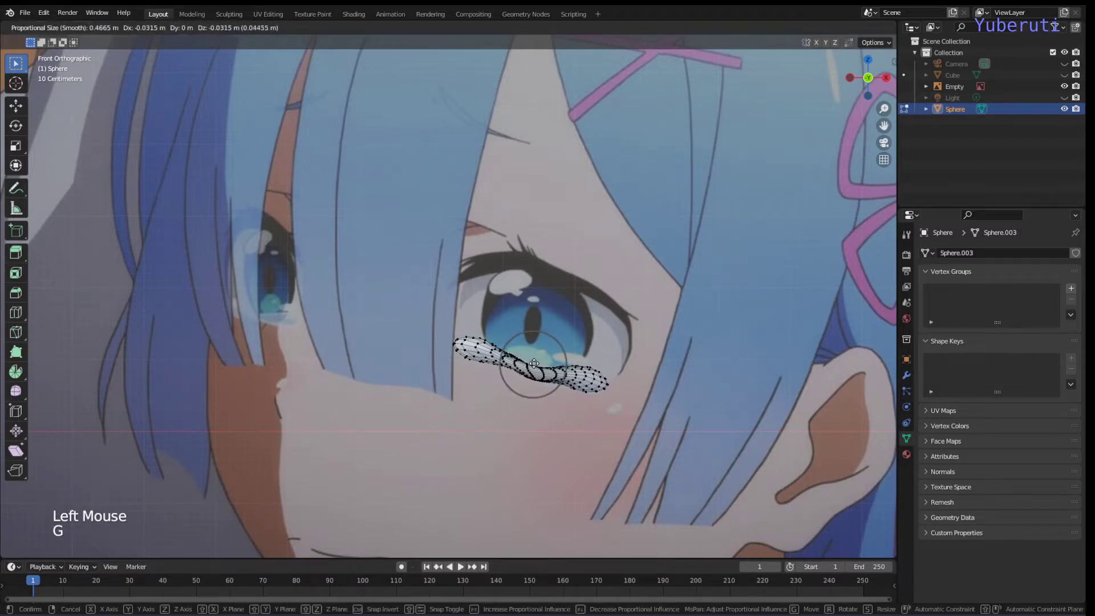
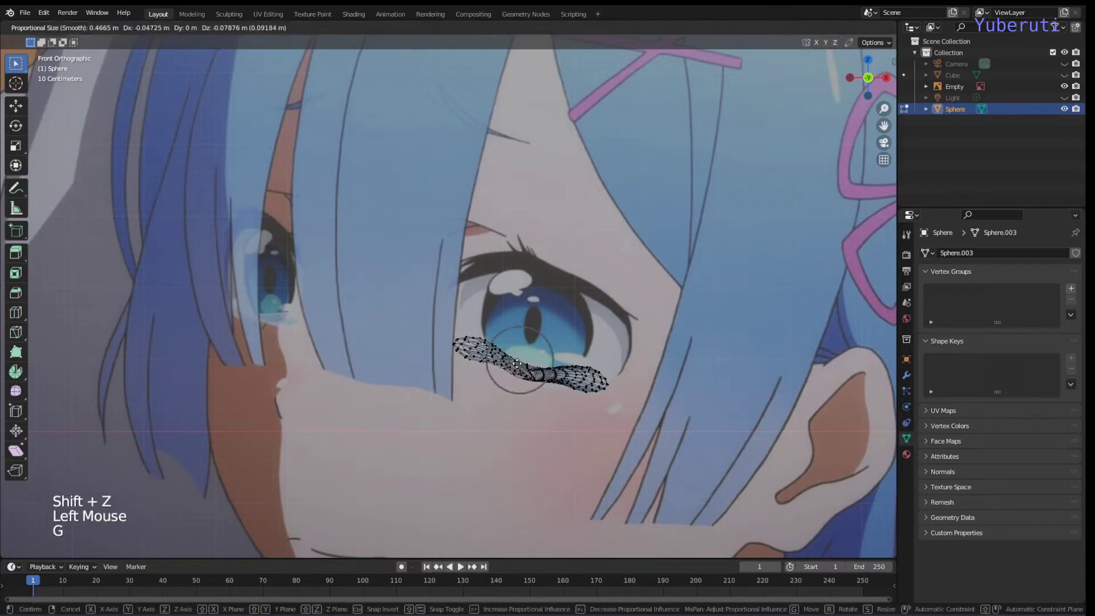
scroll(down, 3)
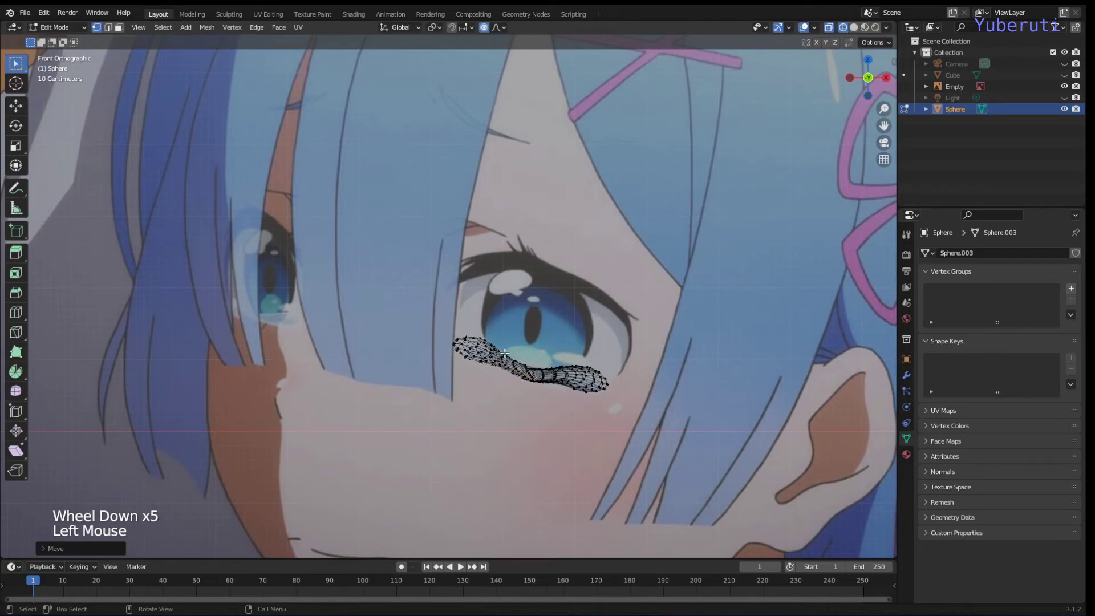
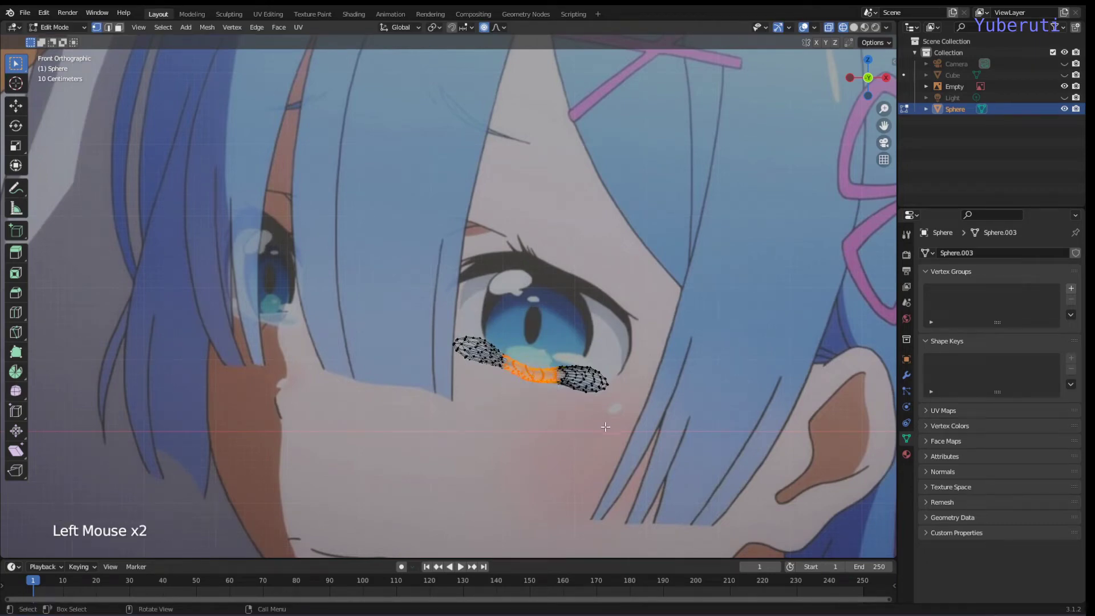
key(s)
key(z)
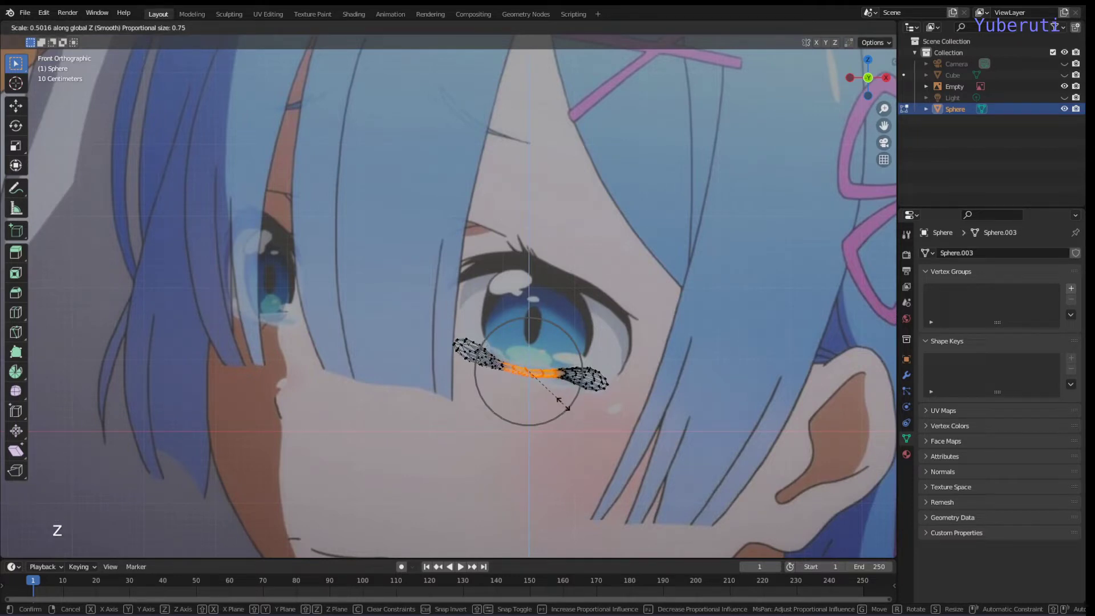
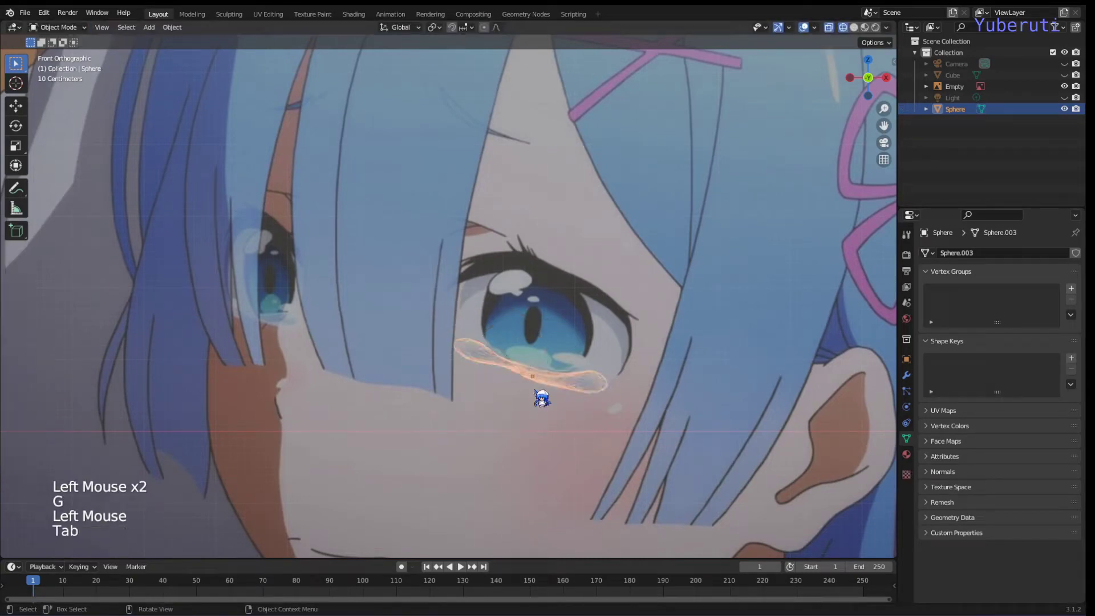
Turn off X-ray and orbit around the face to inspect the finished tear.
key(shift+z)
scroll(down, 3)
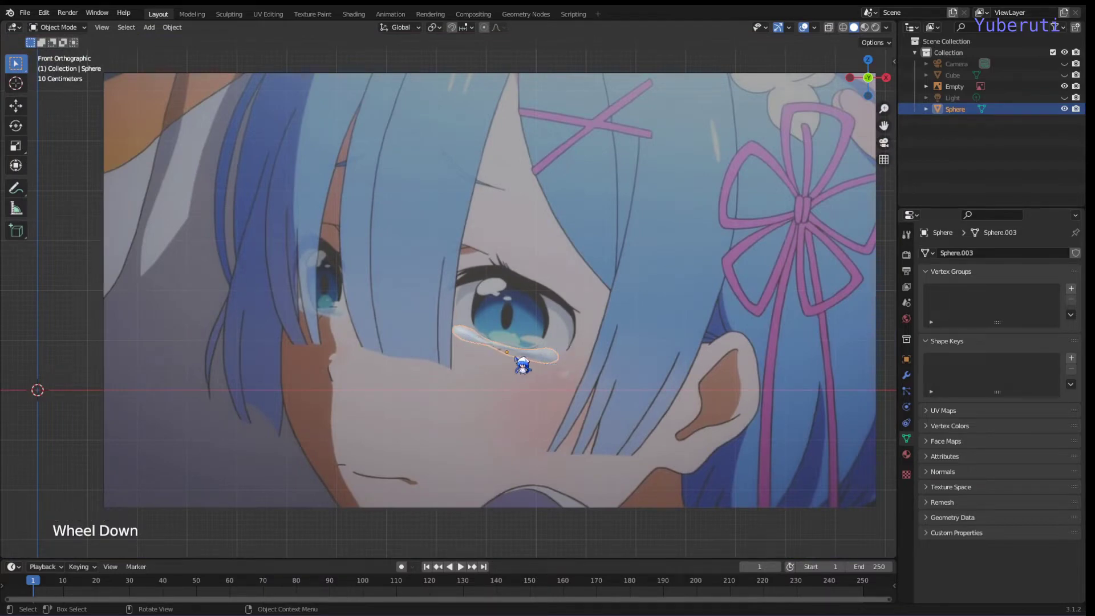
scroll(down, 3)
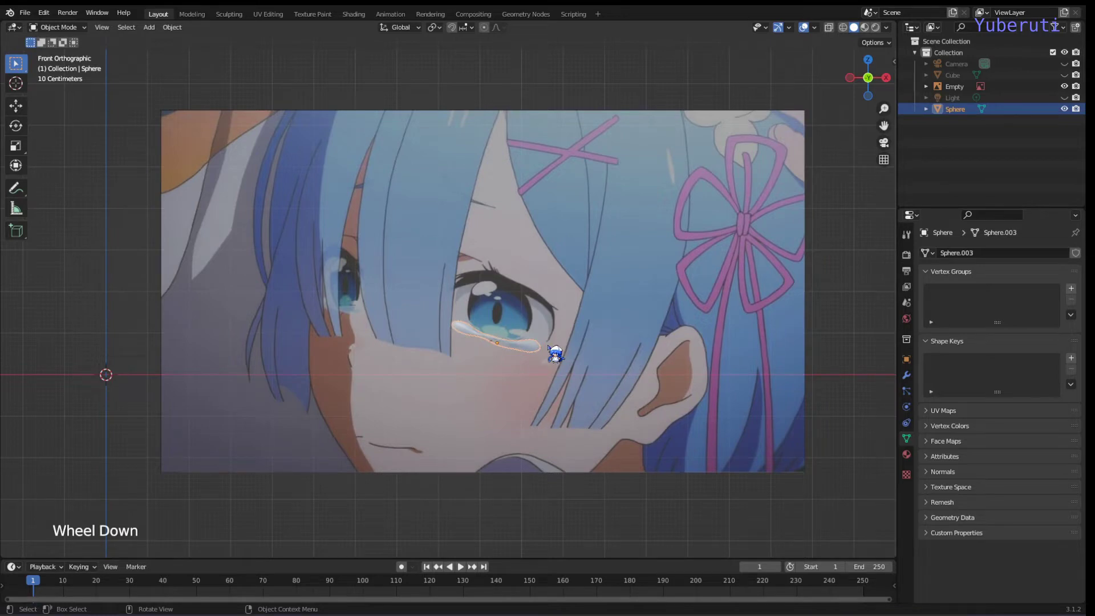
scroll(up, 3)
middle_click(547, 369)
scroll(down, 3)
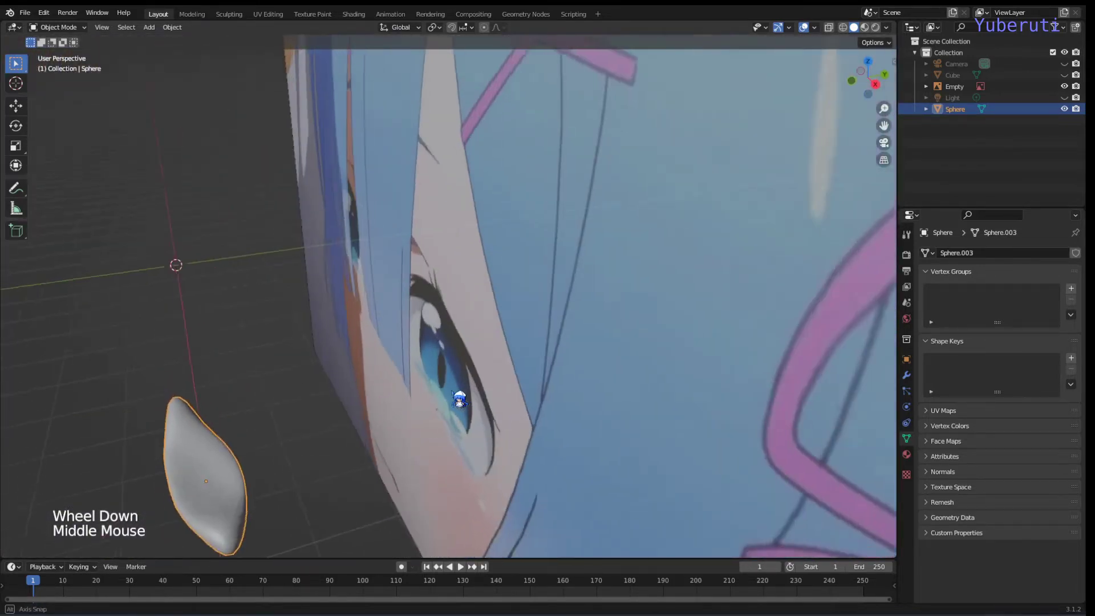
scroll(down, 3)
middle_click(342, 426)
scroll(up, 3)
scroll(down, 3)
In the Shading workspace, create a new material named 'tears' on the tear mesh.
key(KP_1)
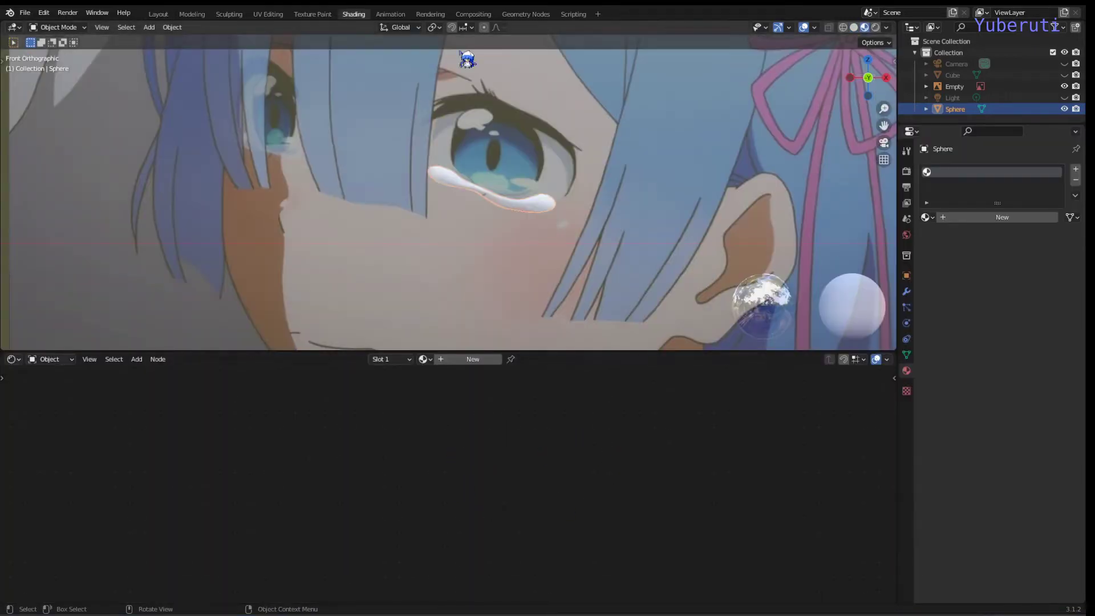
click(356, 19)
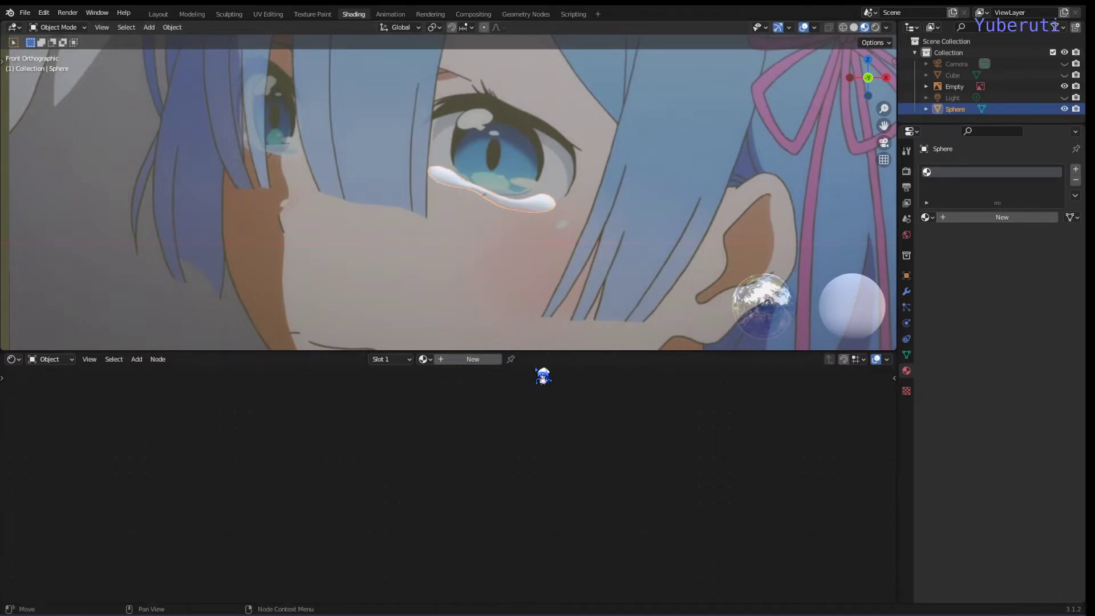
click(467, 372)
click(468, 372)
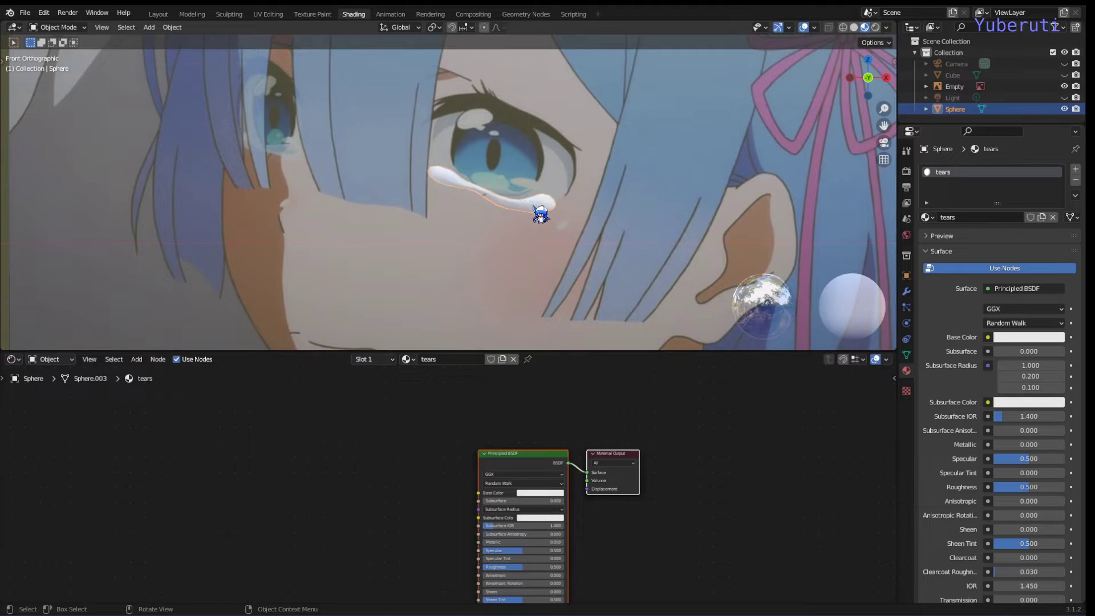
key(g)
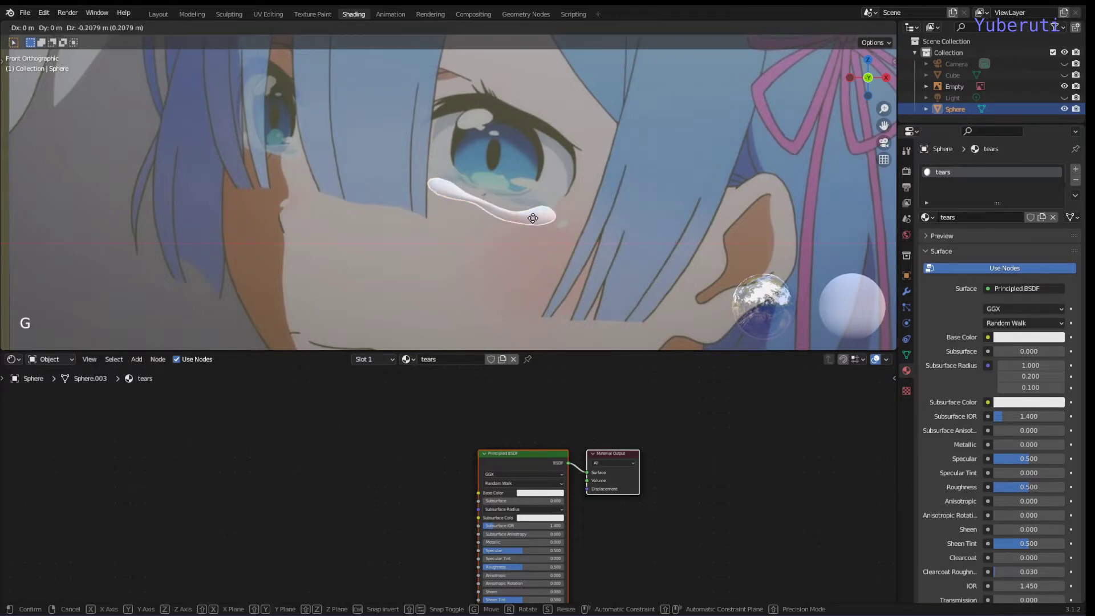
click(537, 259)
Delete the Principled BSDF and add Layer Weight and ColorRamp nodes.
scroll(up, 3)
click(544, 448)
middle_click(544, 440)
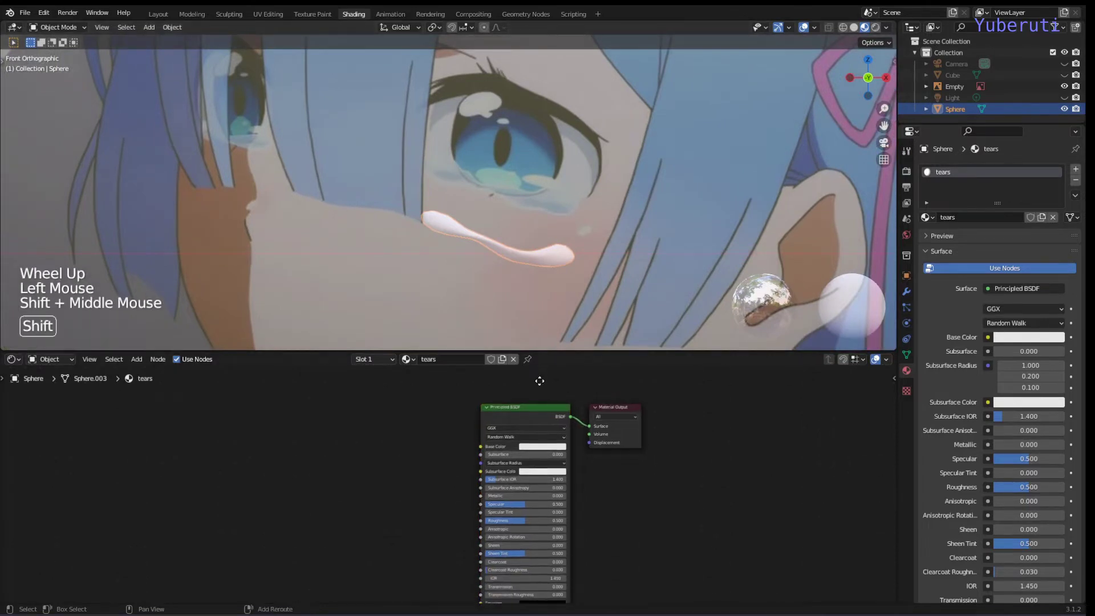
click(537, 443)
key(x)
click(461, 451)
key(shift+a)
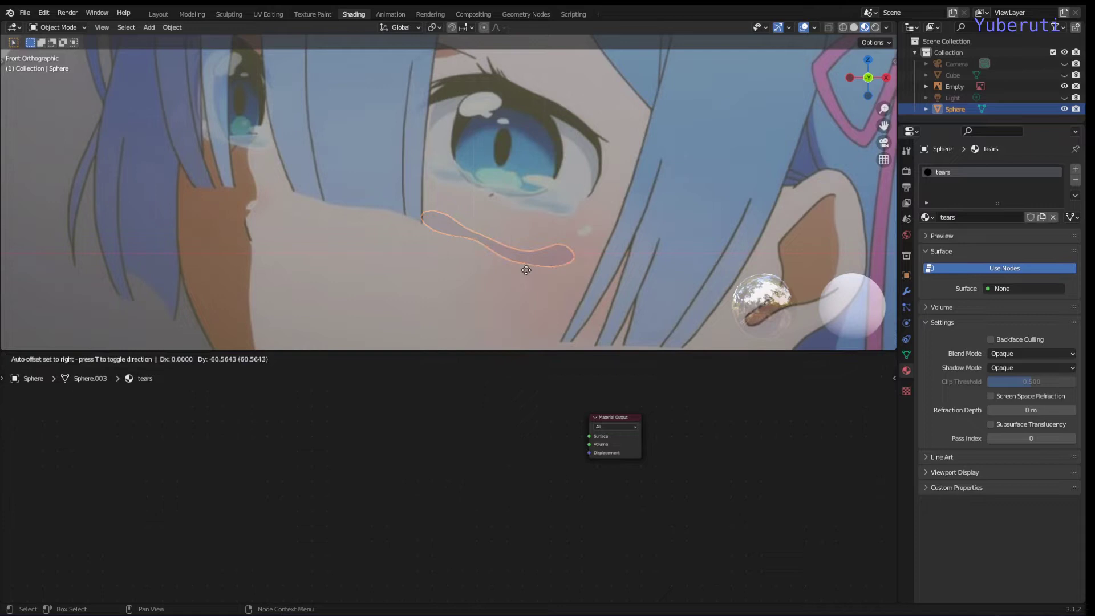
key(shift+a)
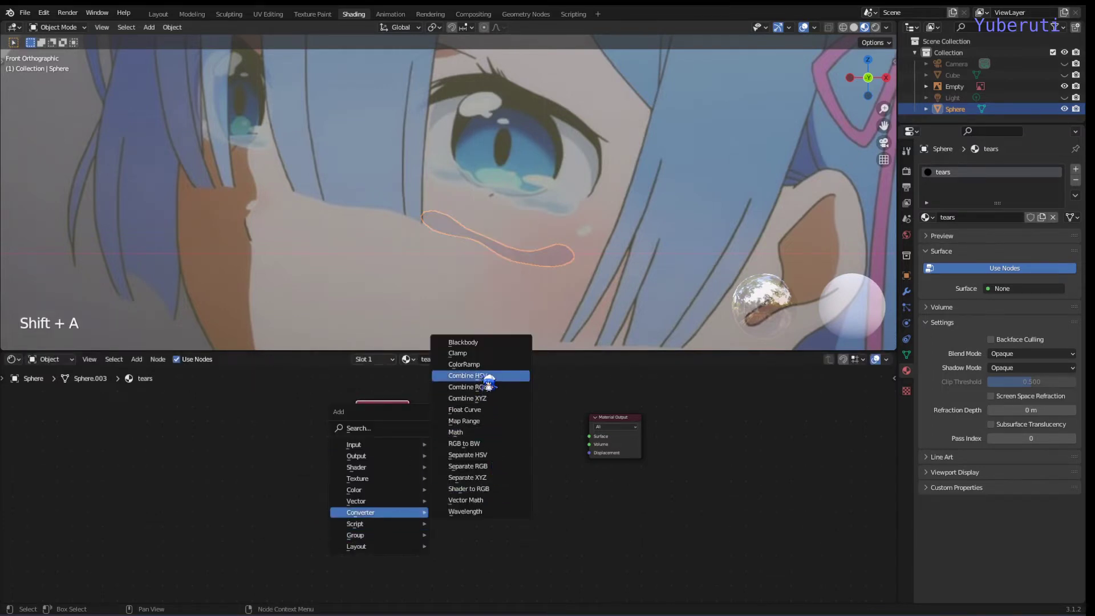
click(398, 433)
click(476, 398)
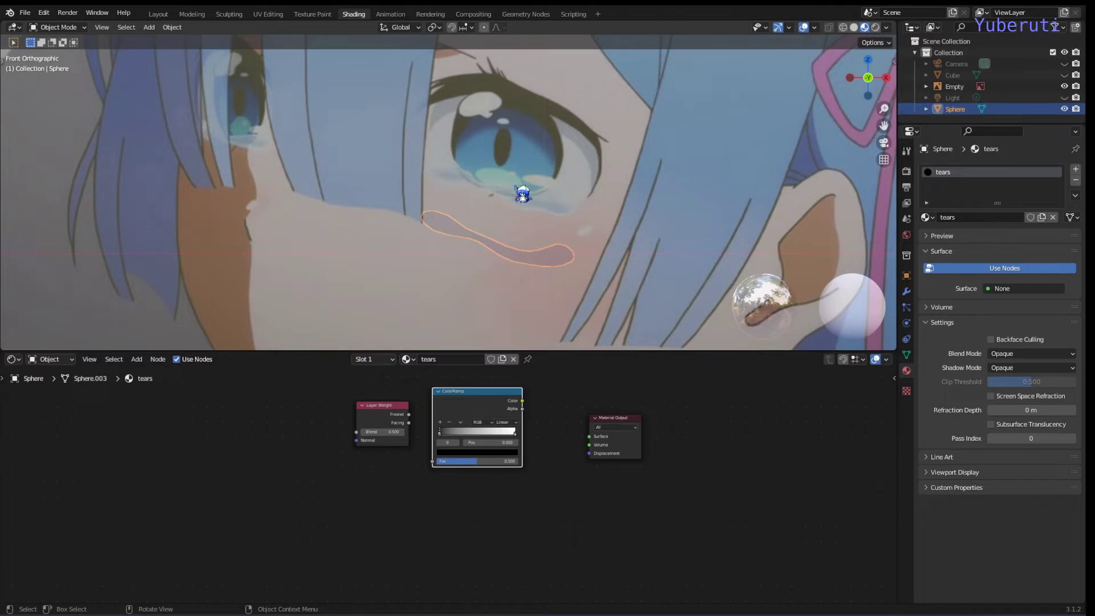
Wire Layer Weight into the ColorRamp, set its interpolation to Constant, and preview it on the tear.
click(542, 499)
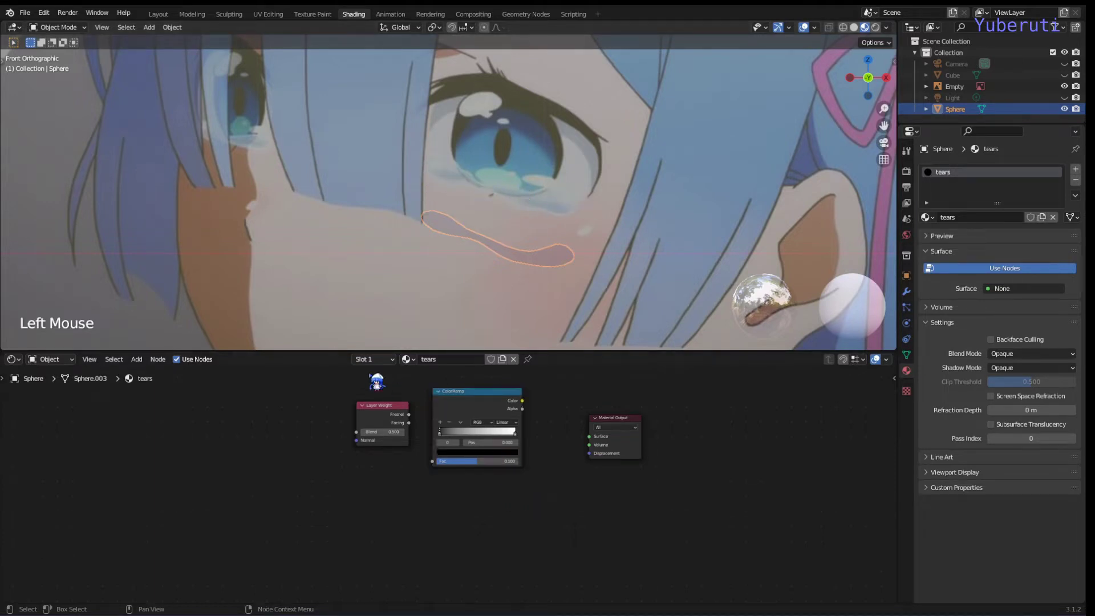
click(378, 397)
click(476, 413)
click(515, 438)
click(353, 424)
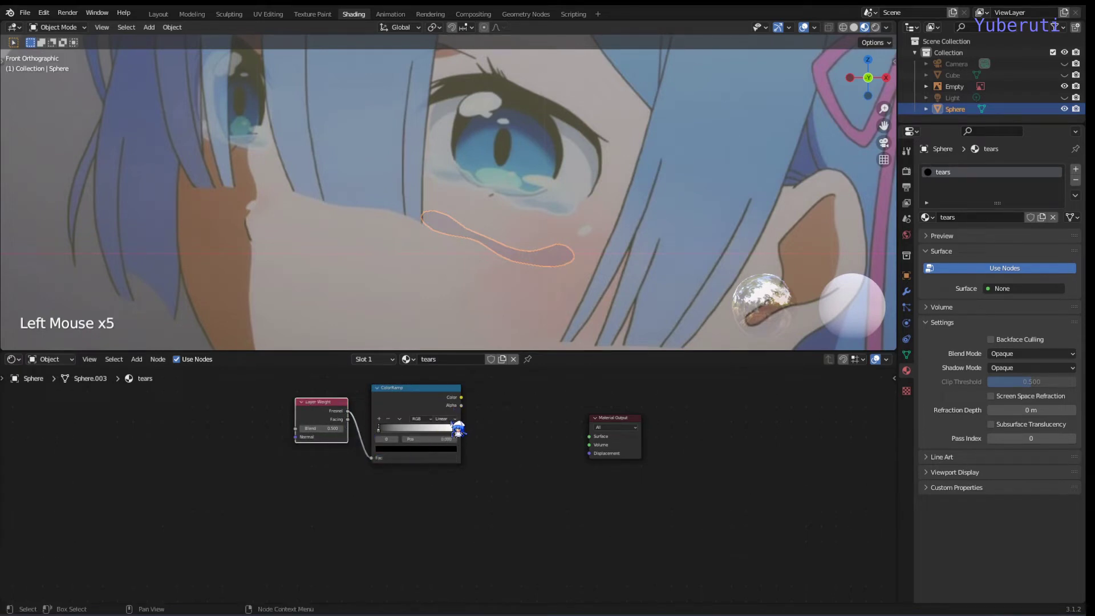
click(457, 432)
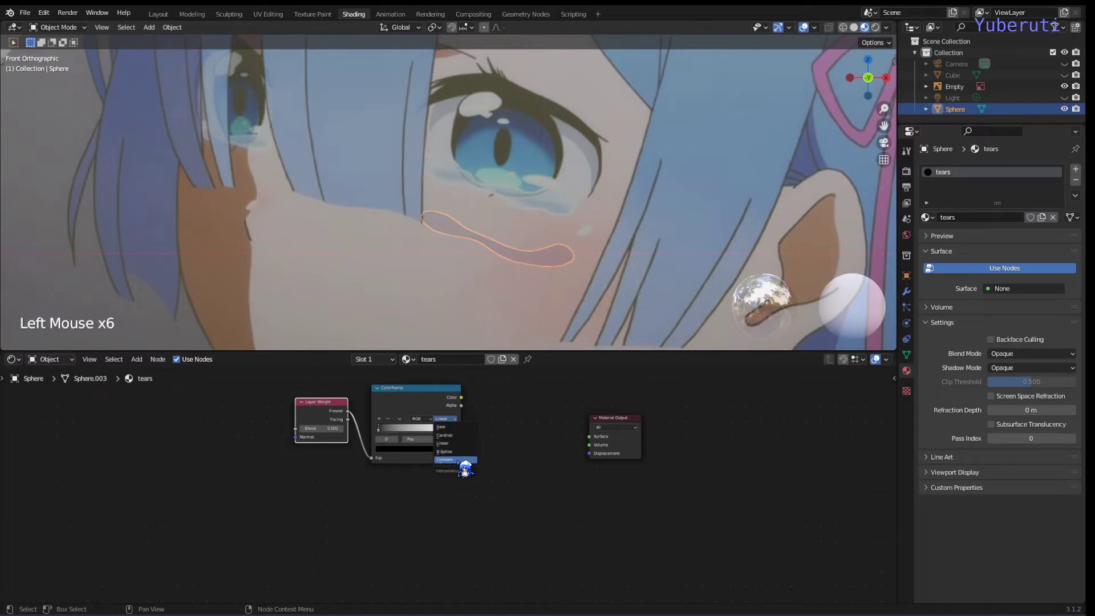
click(424, 400)
click(423, 409)
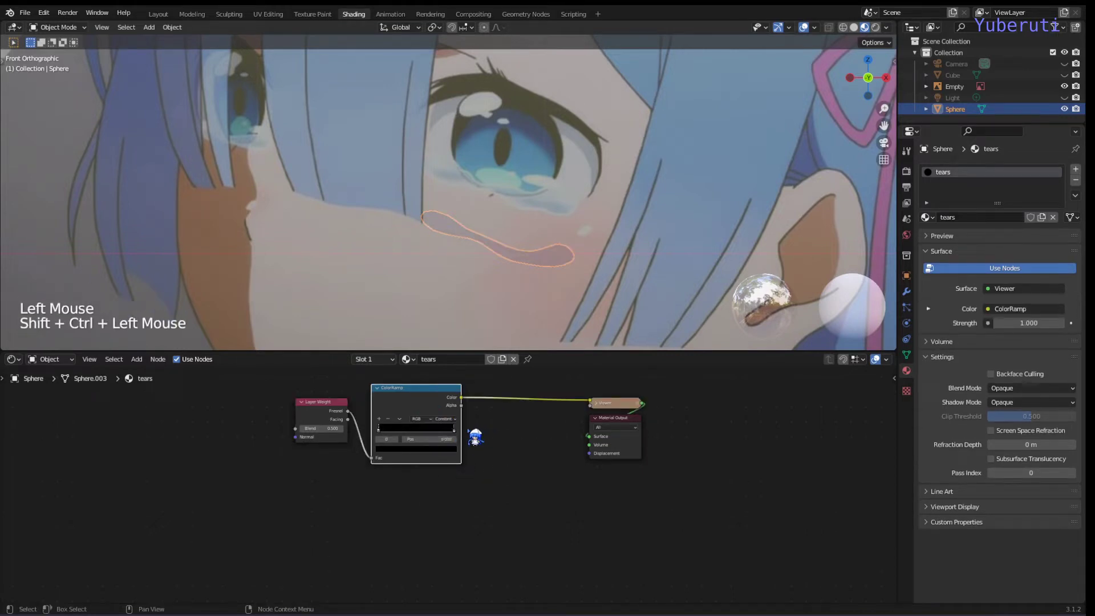
Move the ColorRamp's colour stops inward to sharpen the black-to-white rim step.
click(460, 441)
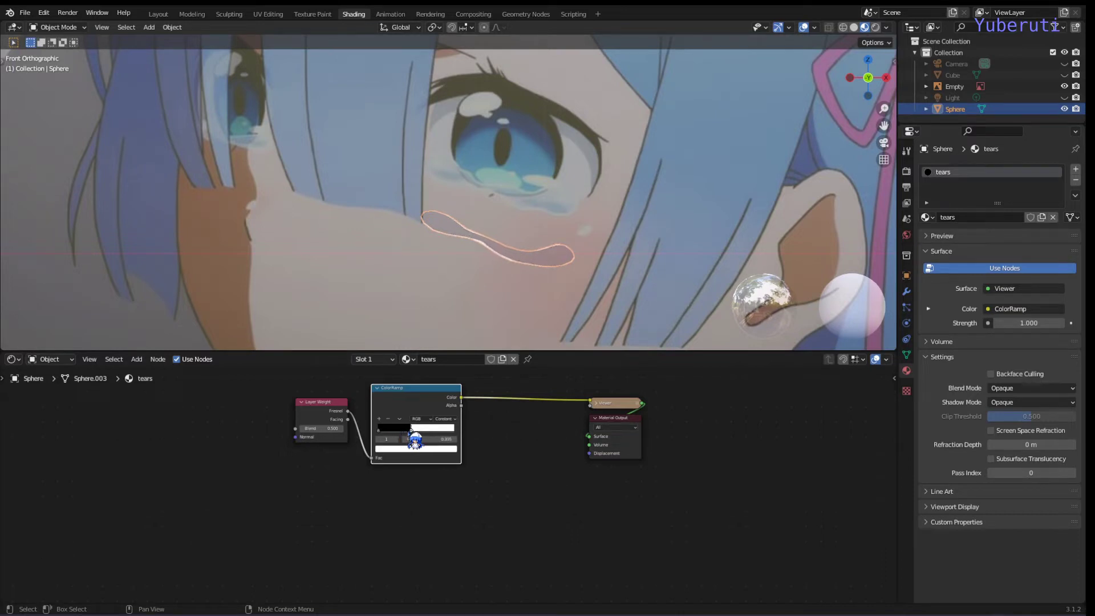
click(543, 291)
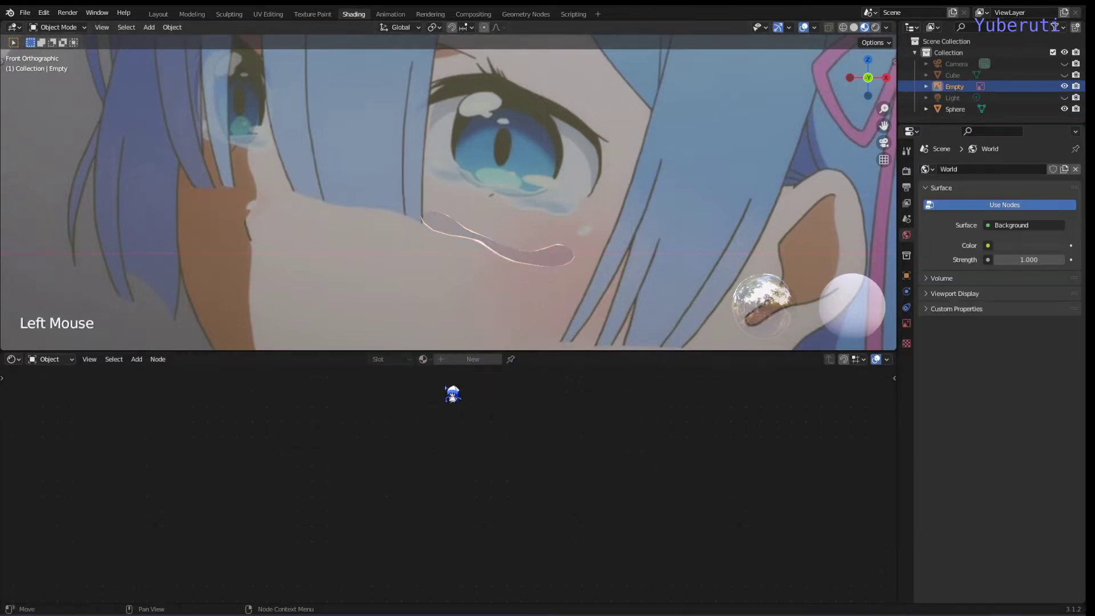
click(539, 259)
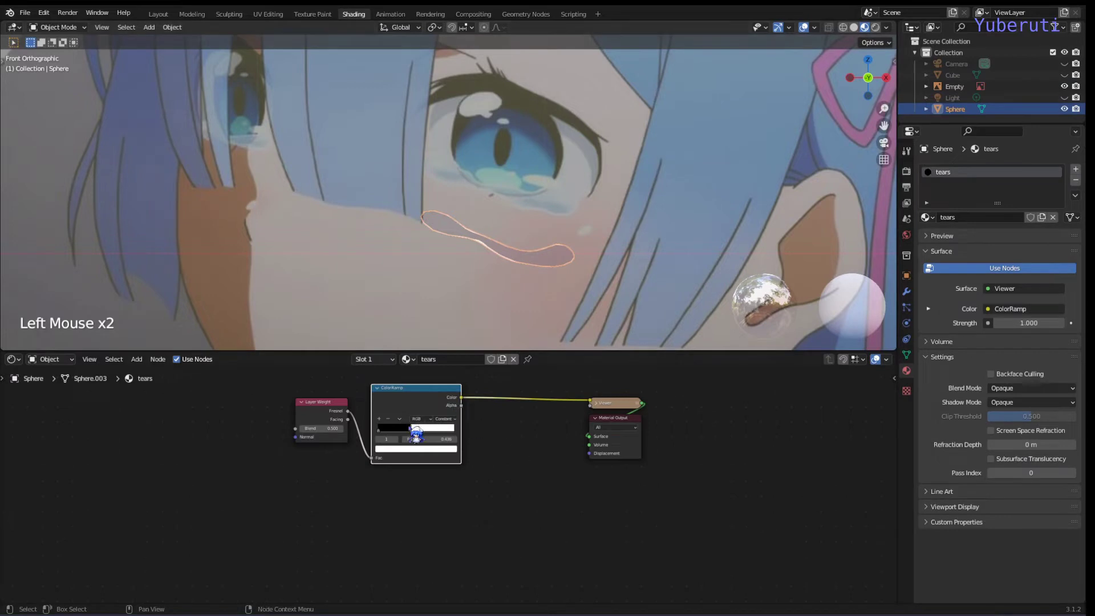
click(419, 440)
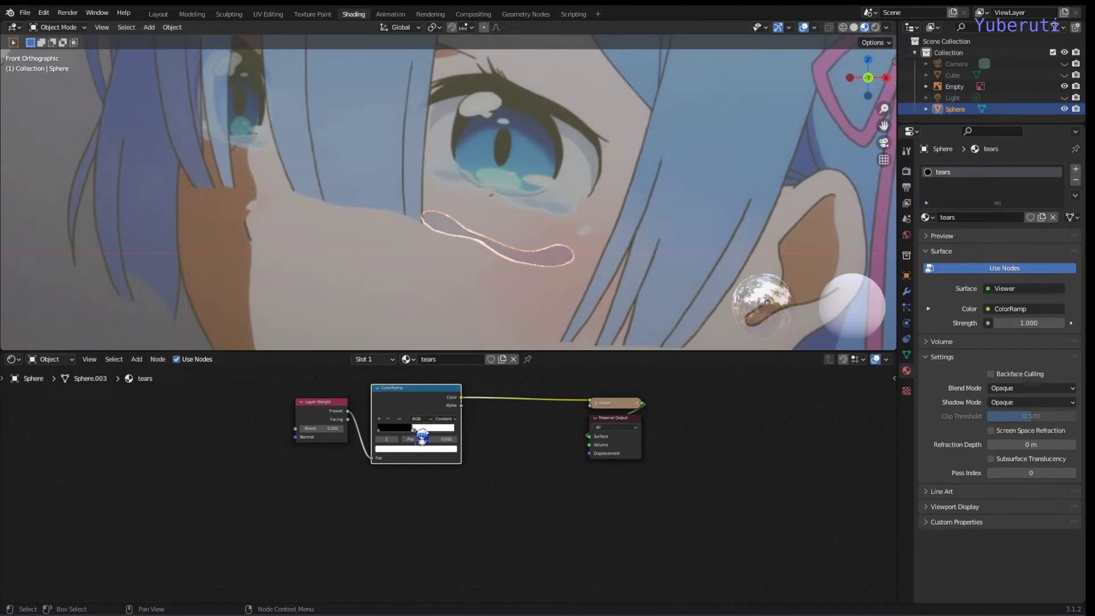
click(562, 330)
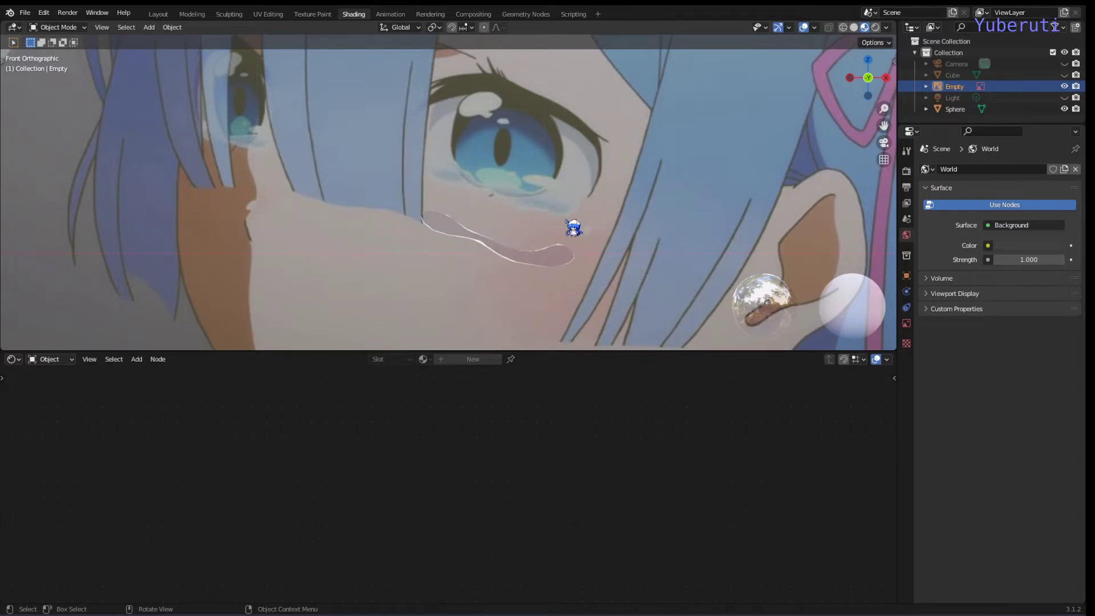
Reselect the tear mesh and frame the full Layer Weight to ColorRamp node chain.
click(550, 268)
click(472, 499)
scroll(down, 3)
middle_click(513, 517)
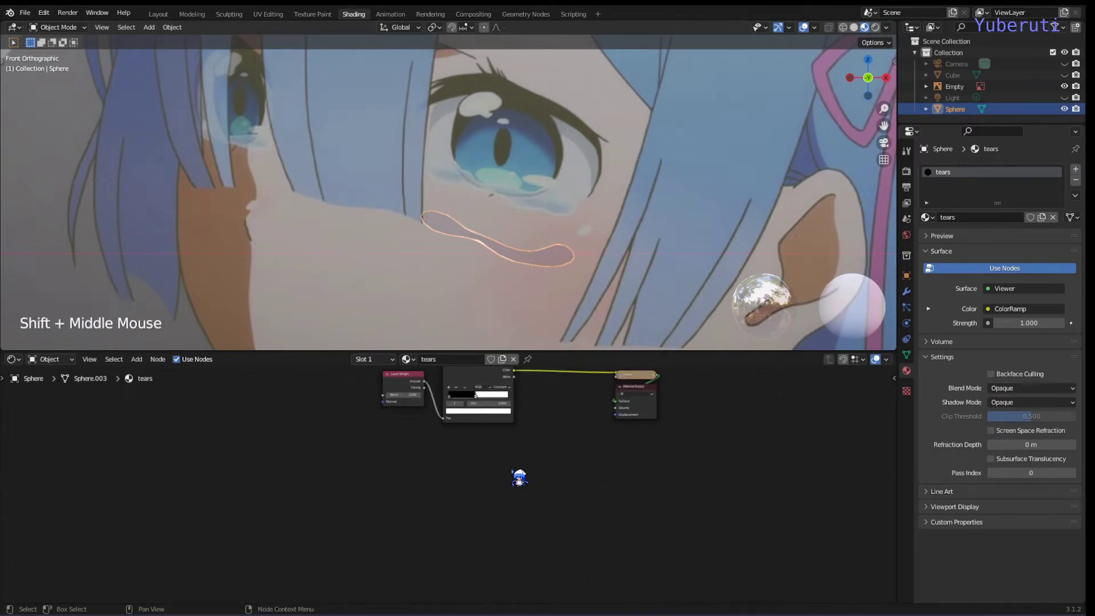
click(513, 487)
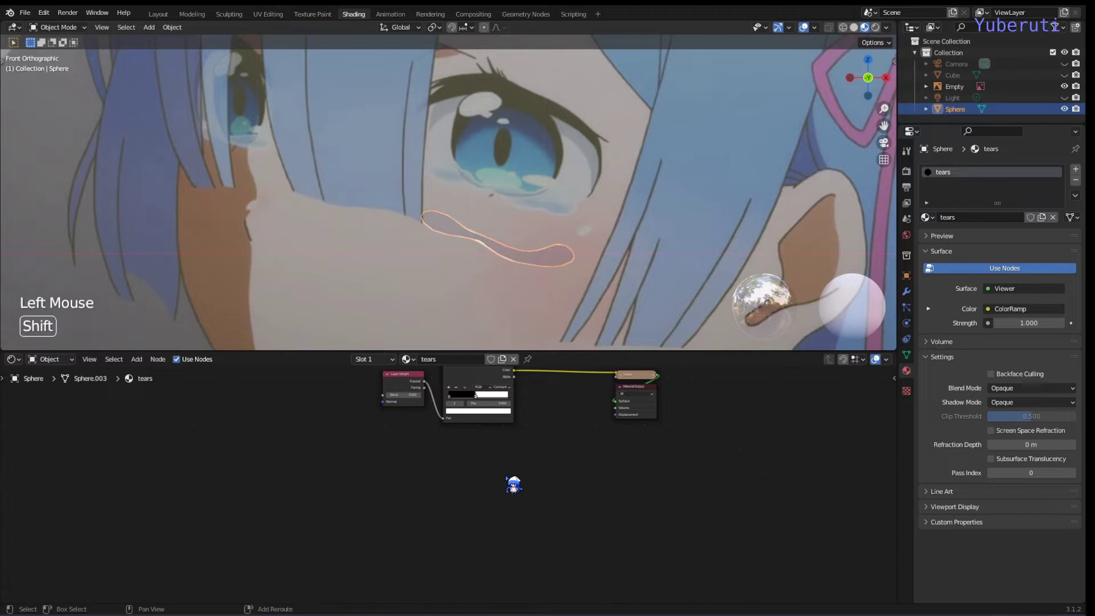
Add Transparent BSDF, Emission and Mix Shader nodes and feed both shaders into the mix.
key(shift+a)
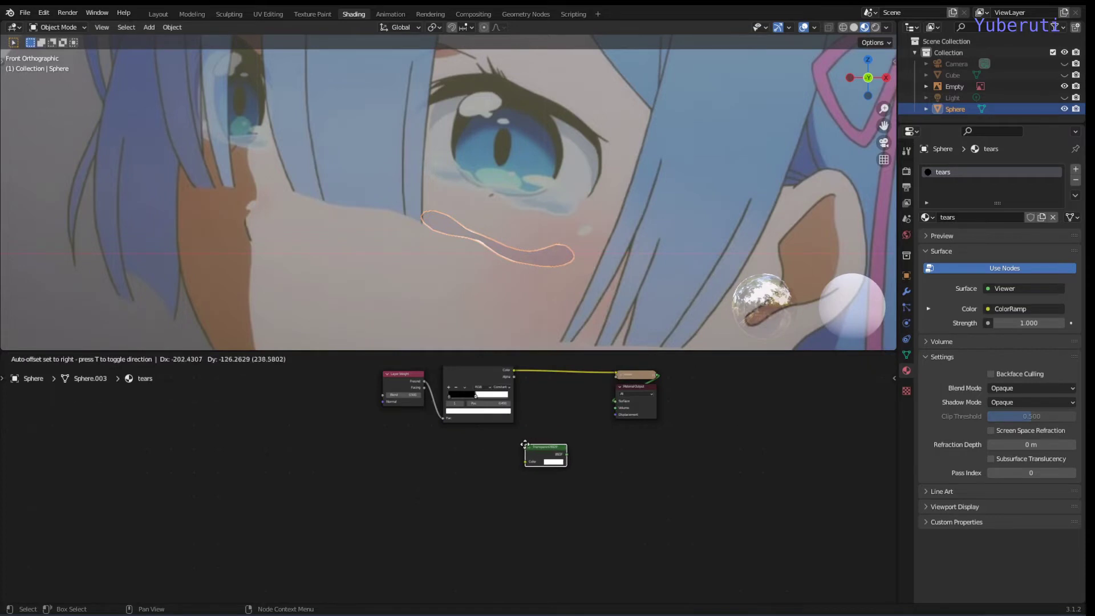
key(shift+a)
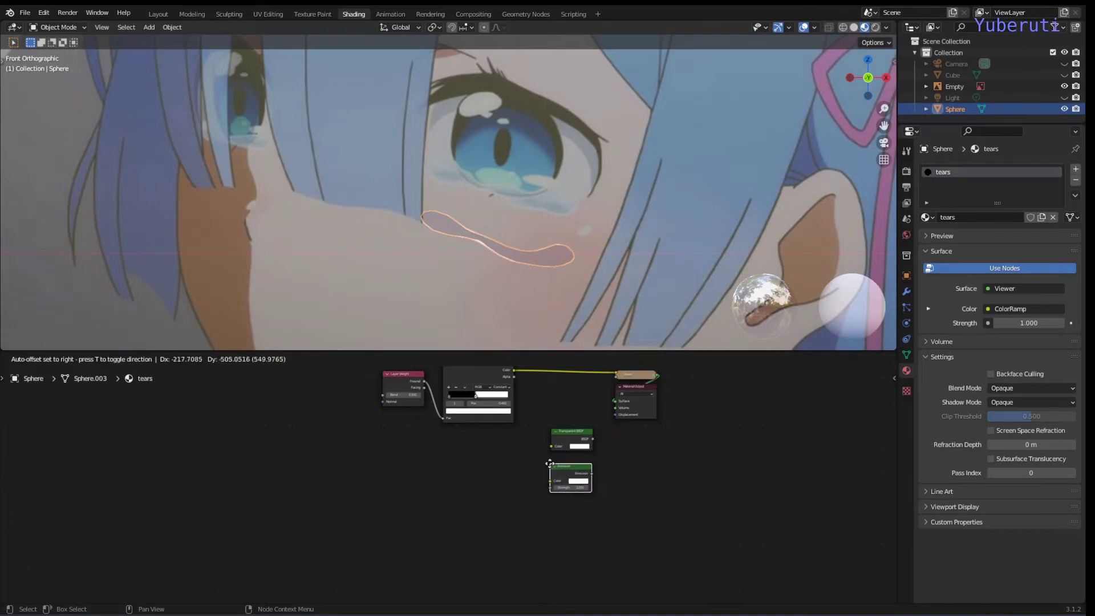
key(shift+a)
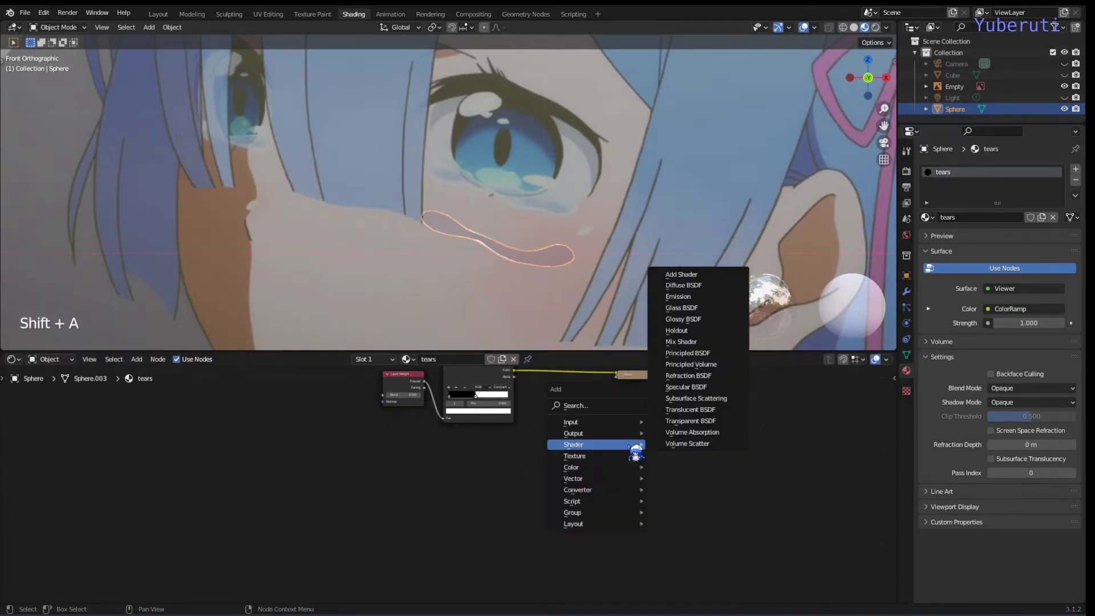
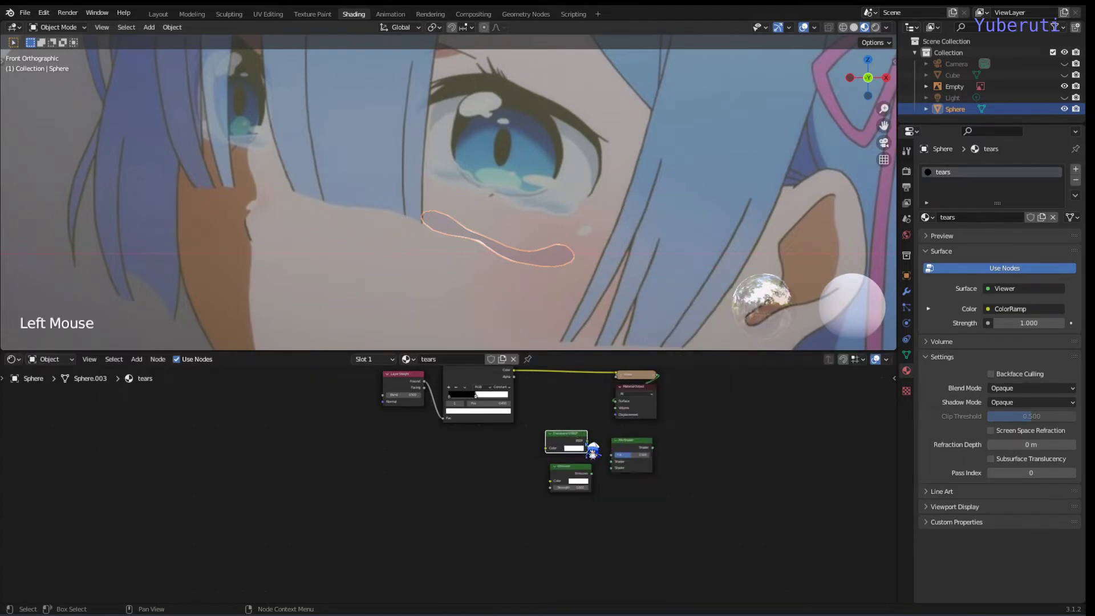
click(594, 453)
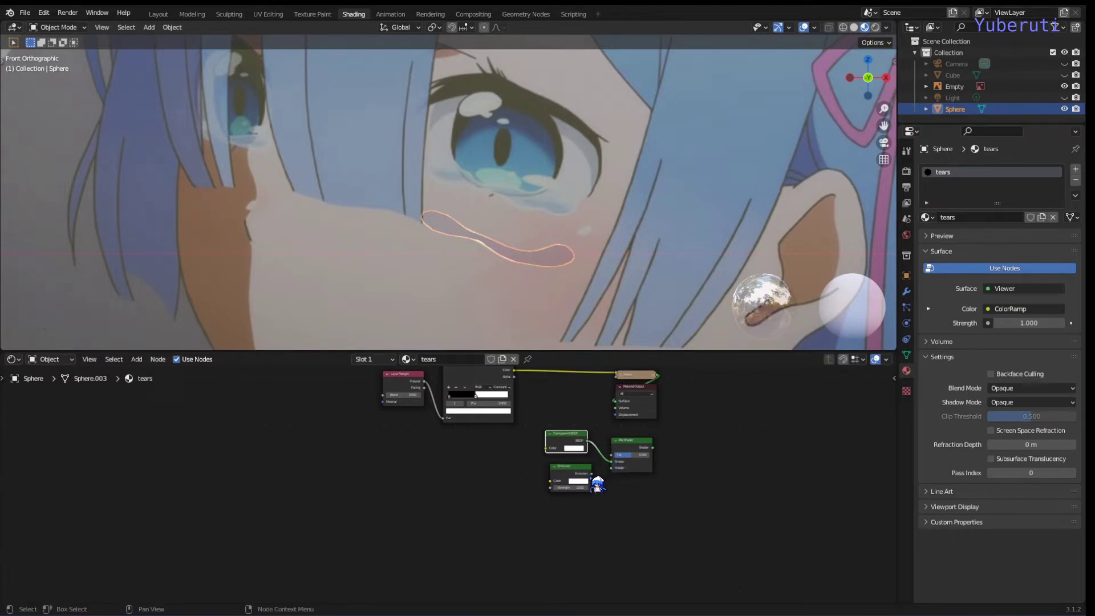
click(599, 485)
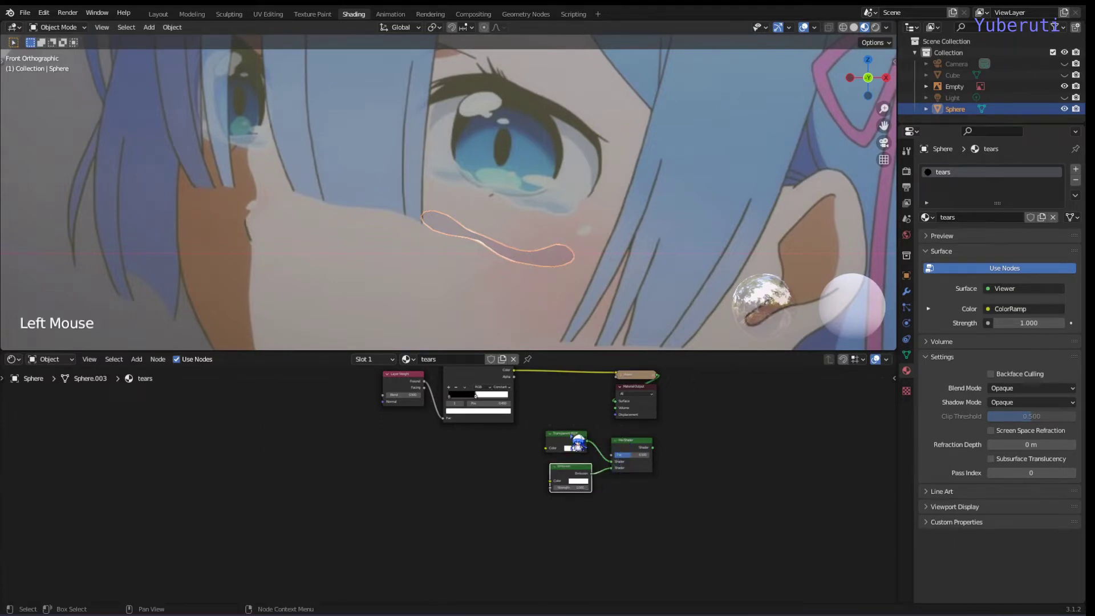
click(576, 448)
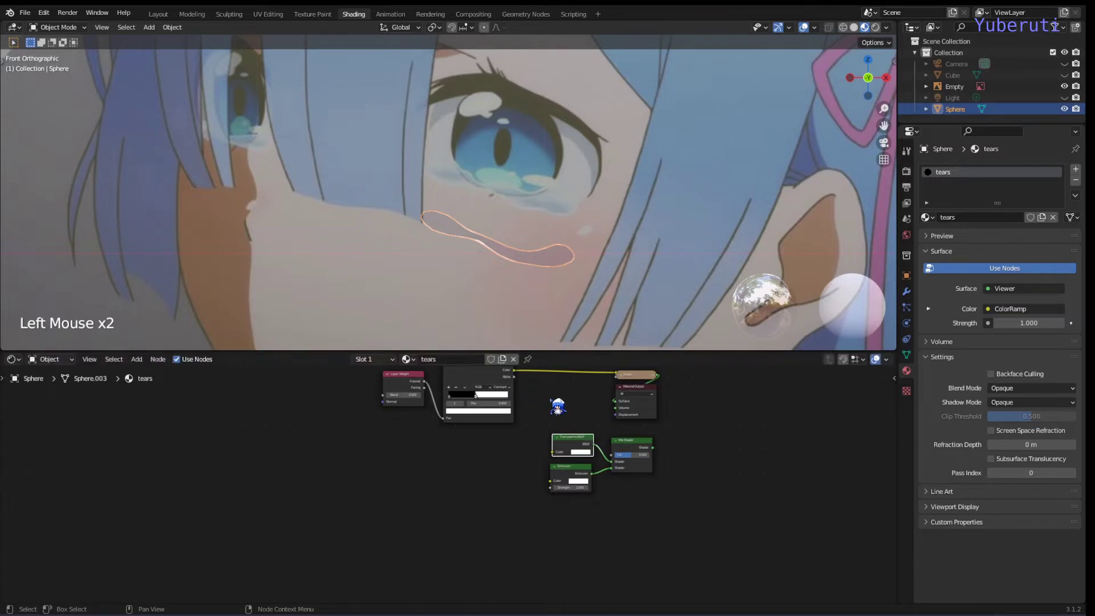
Drive the Mix factor with the ColorRamp colour and send the mix to the Material Output surface.
scroll(down, 3)
middle_click(556, 417)
scroll(up, 3)
click(499, 434)
click(498, 436)
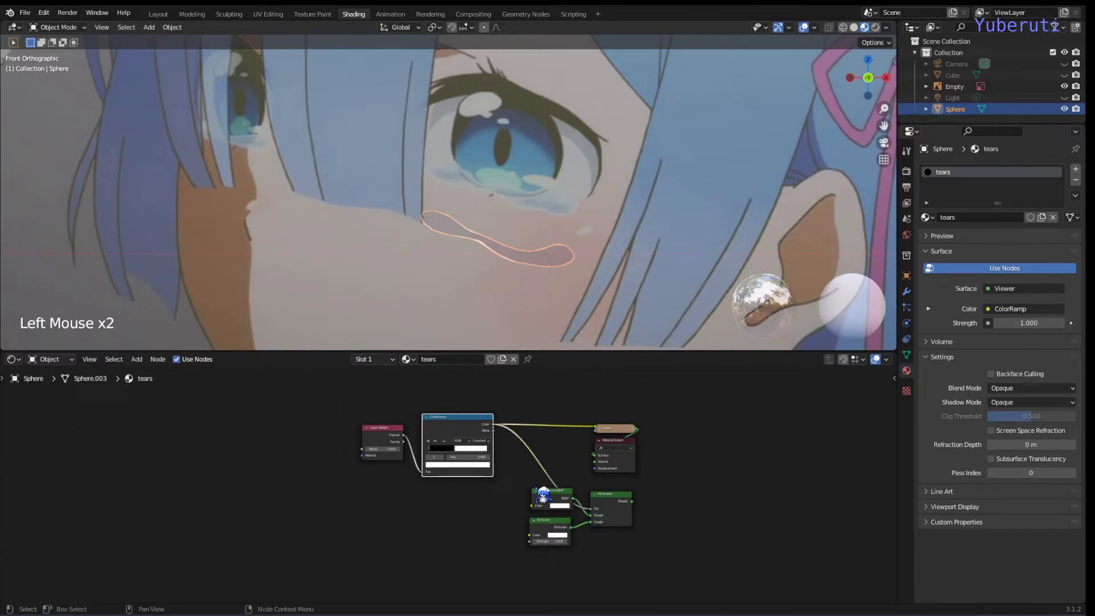
click(516, 520)
click(613, 516)
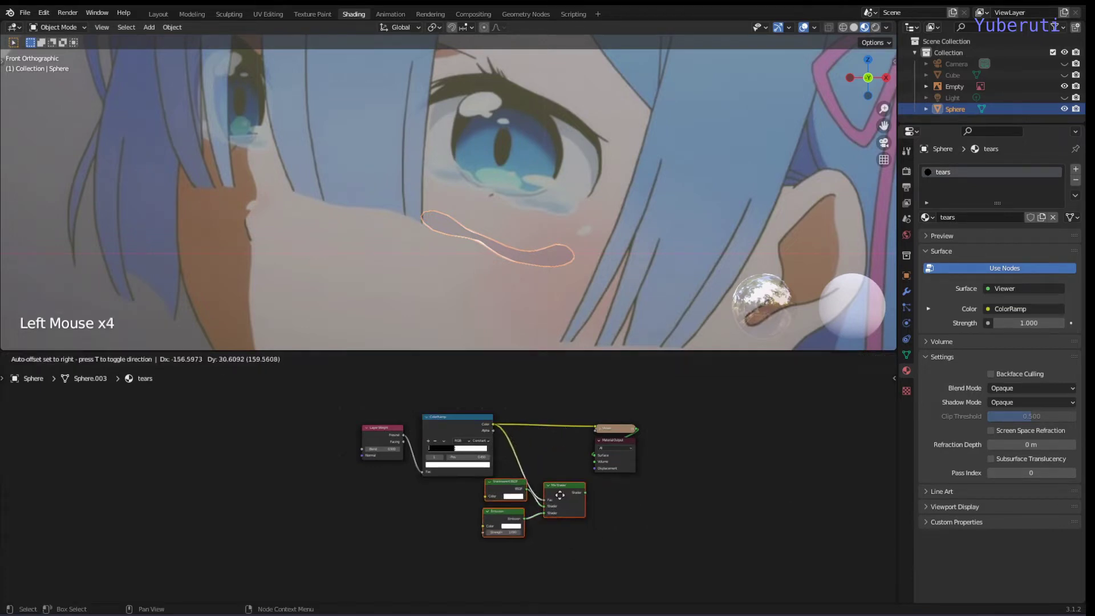
click(567, 486)
click(571, 503)
click(570, 507)
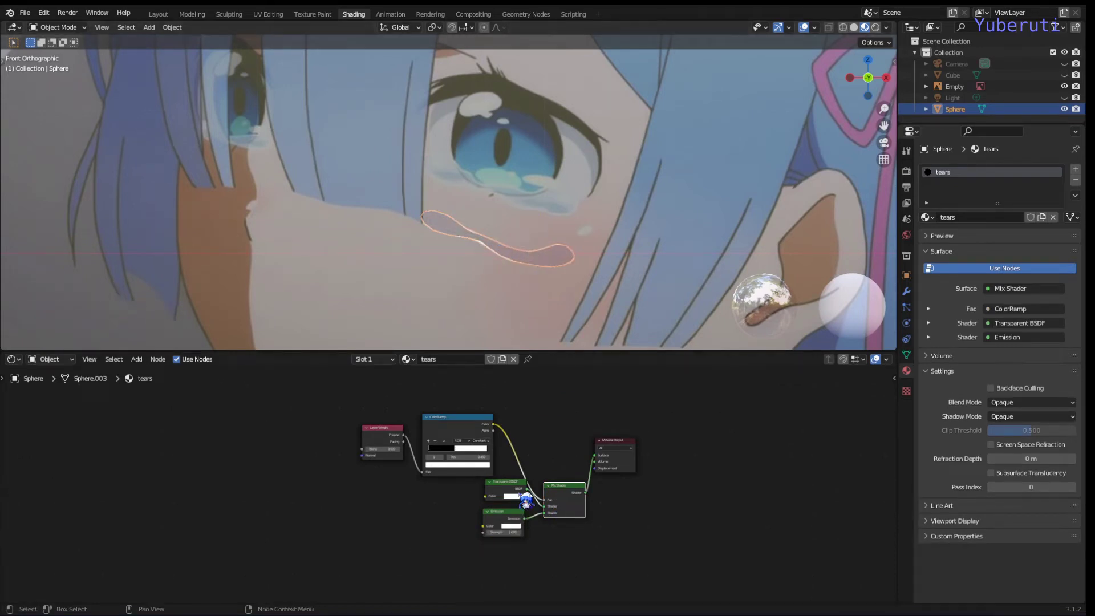
Set the tear material to Alpha Blend with Show Backface off, then cancel a G-move of the mesh.
click(516, 499)
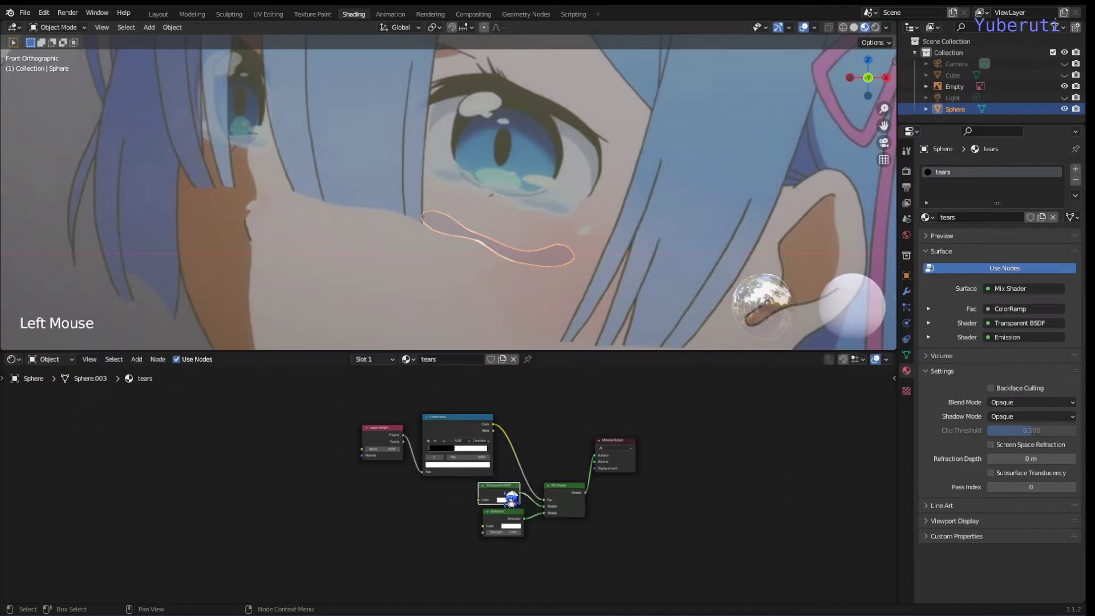
click(507, 503)
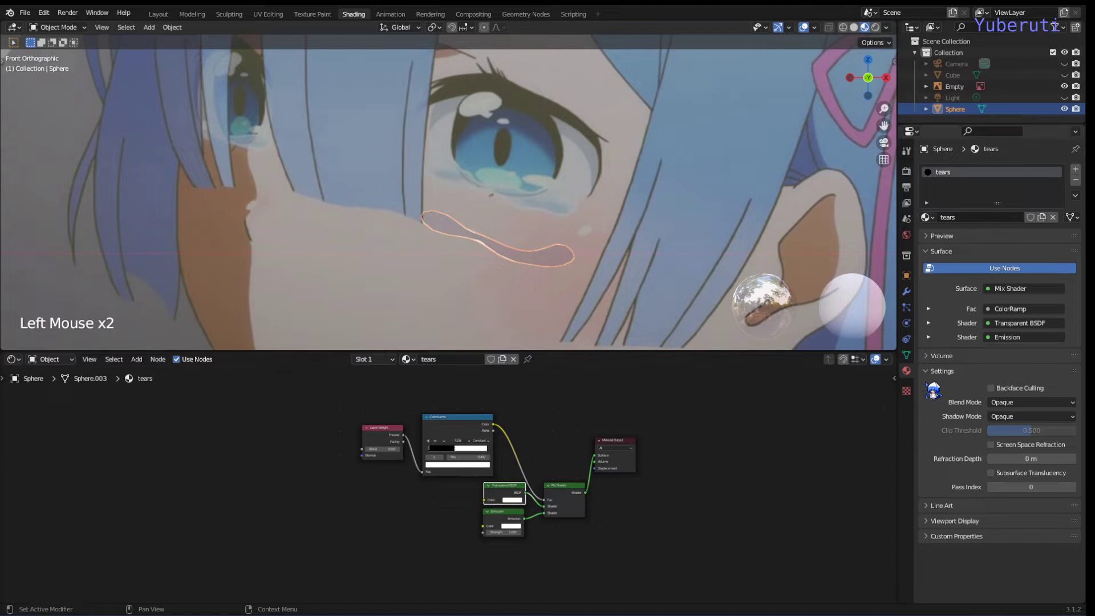
click(910, 385)
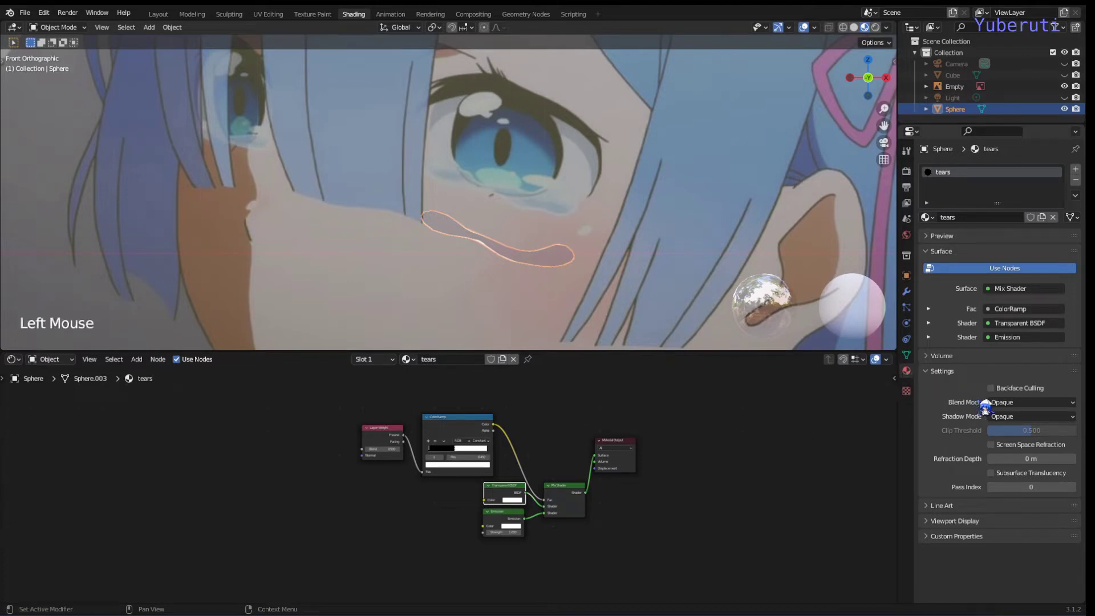
click(1015, 414)
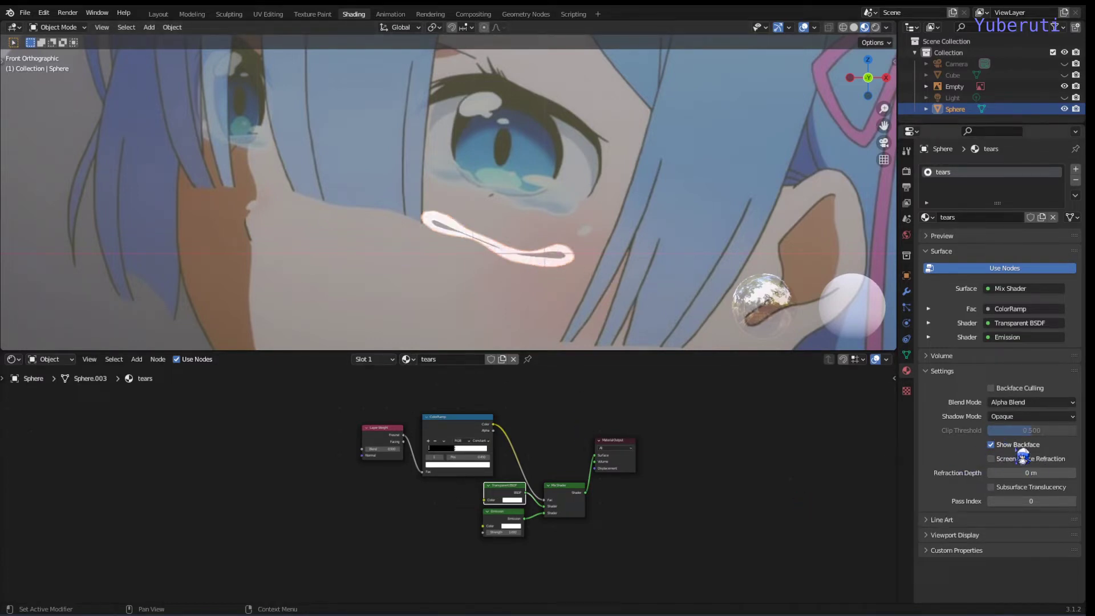
click(1024, 456)
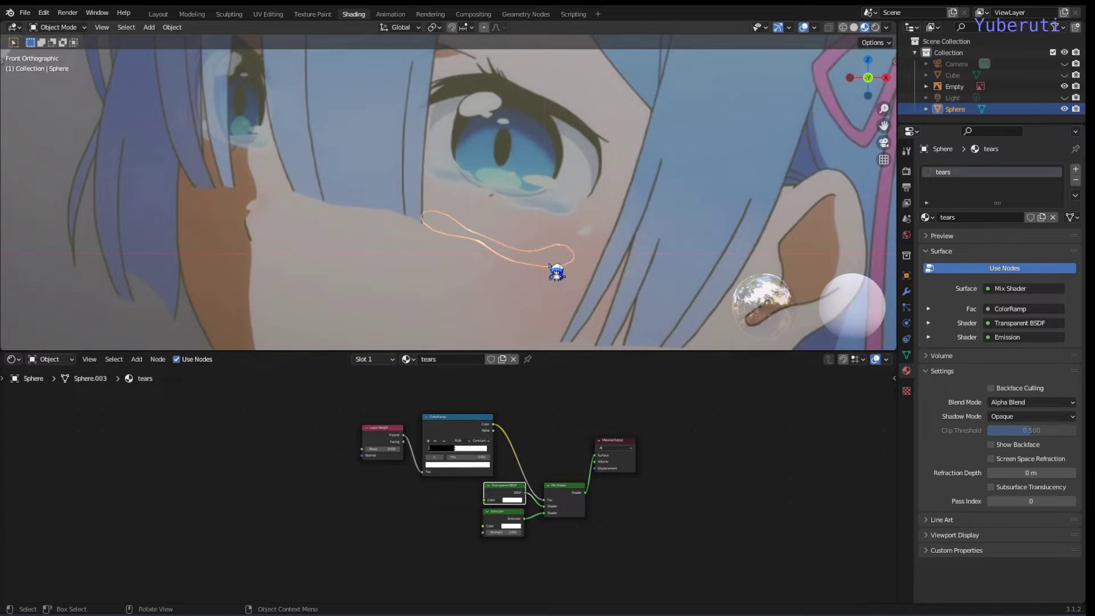
key(g)
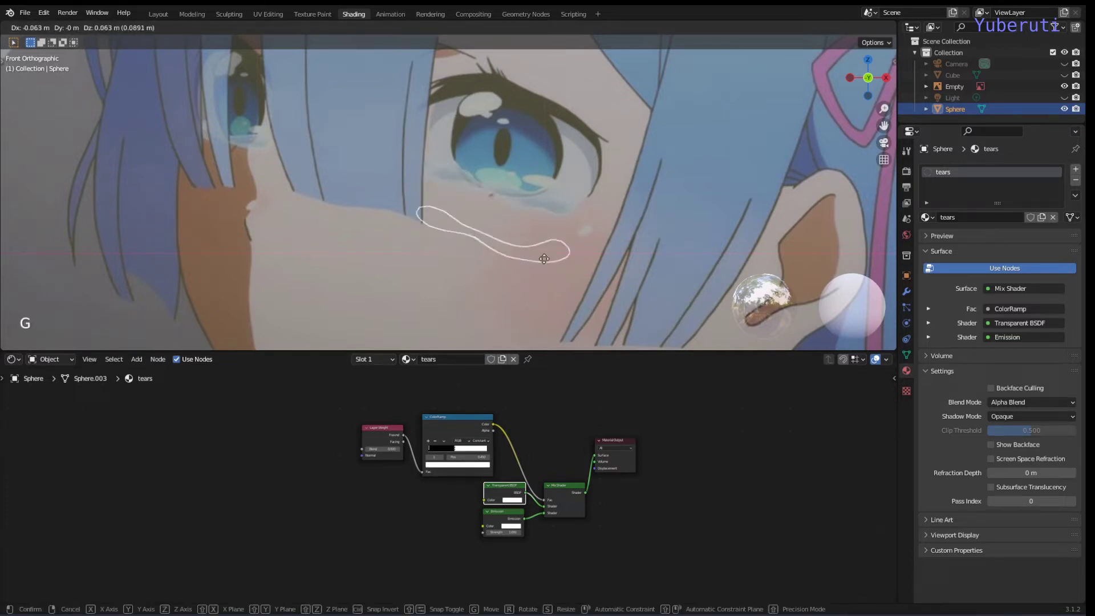
right_click(549, 275)
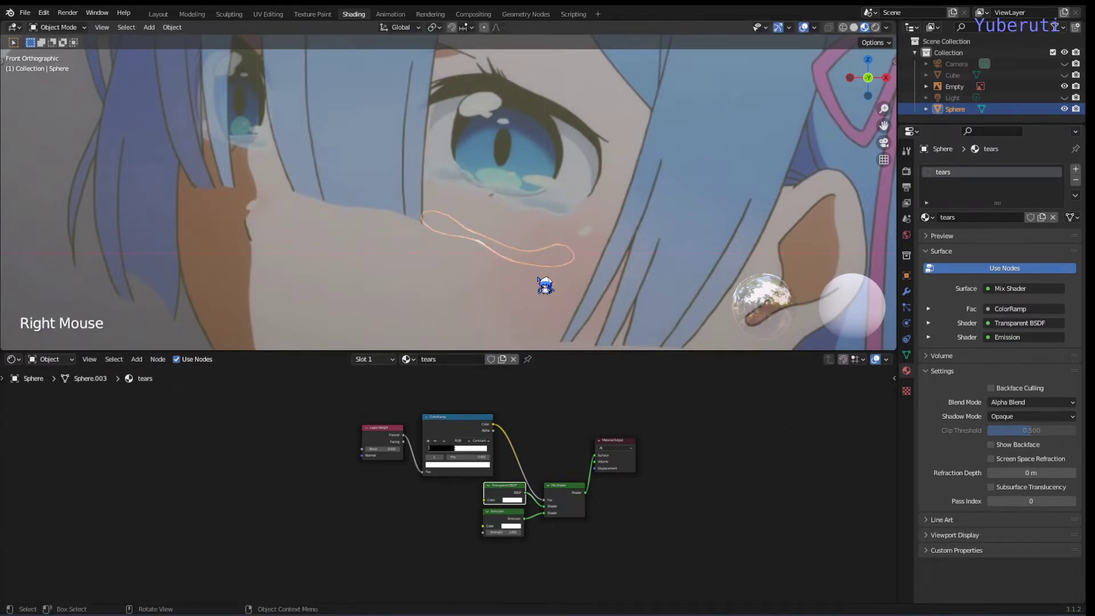
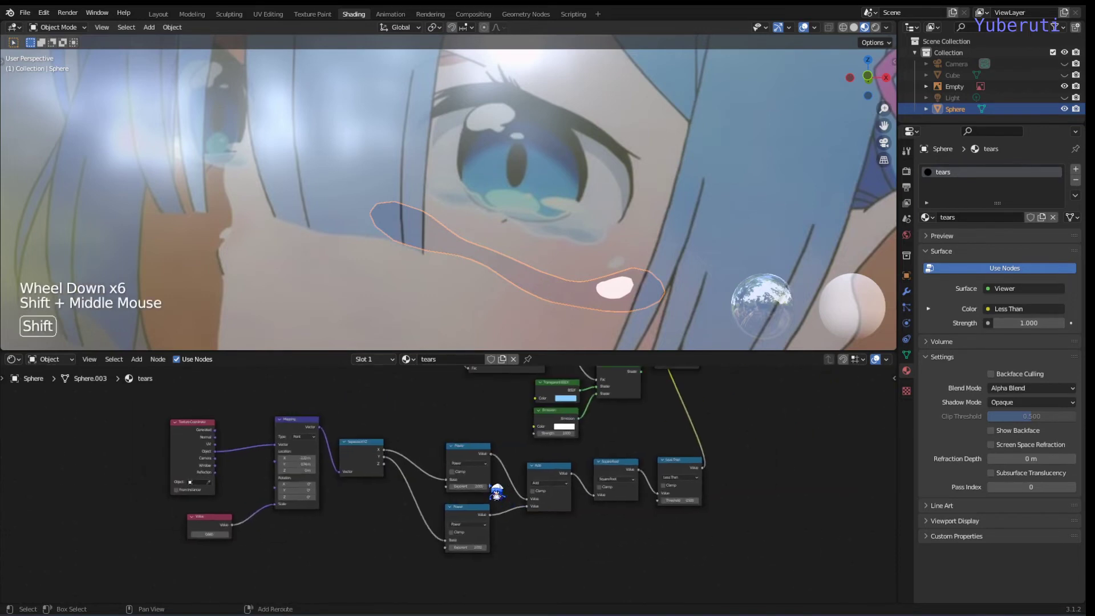
Navigate the Shader Editor to the rim Emission node and bring up the Add node menu.
scroll(down, 3)
click(712, 457)
key(shift+a)
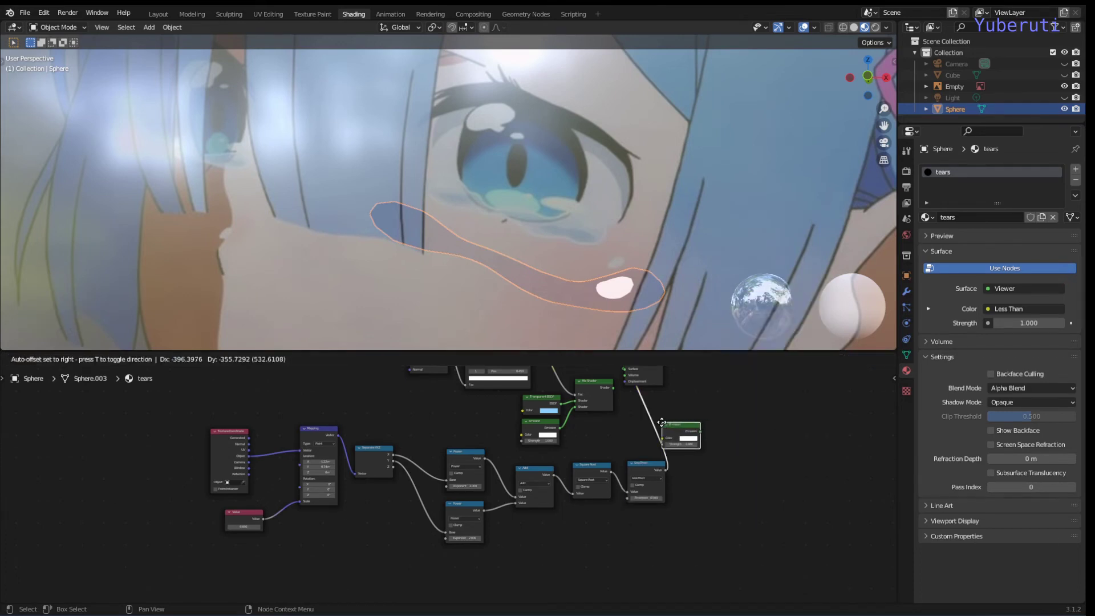
click(720, 441)
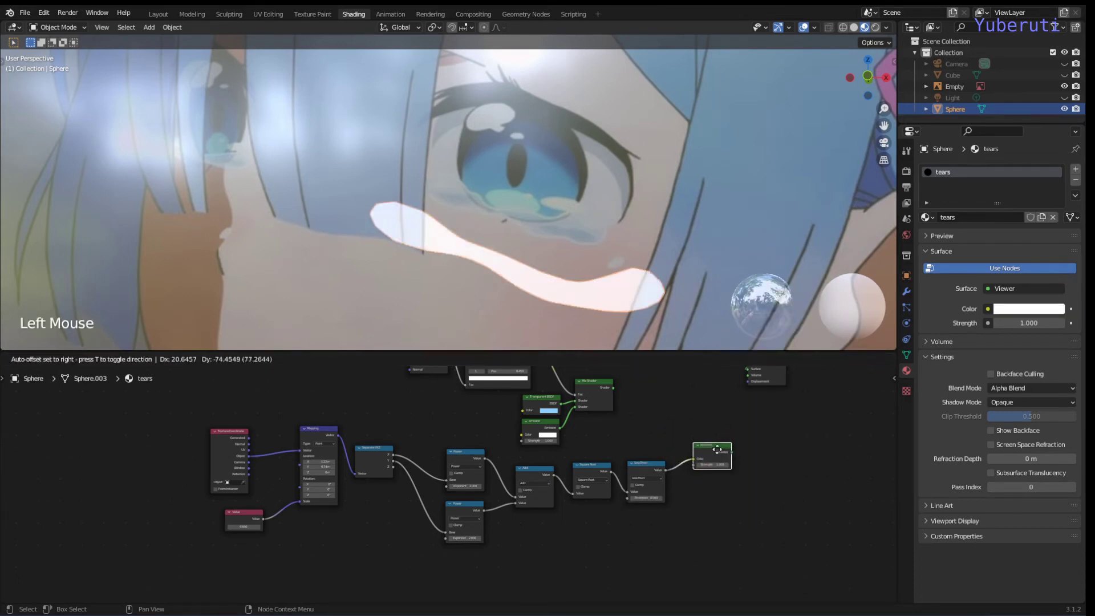
click(696, 510)
scroll(up, 3)
middle_click(732, 474)
click(725, 432)
scroll(down, 3)
middle_click(675, 432)
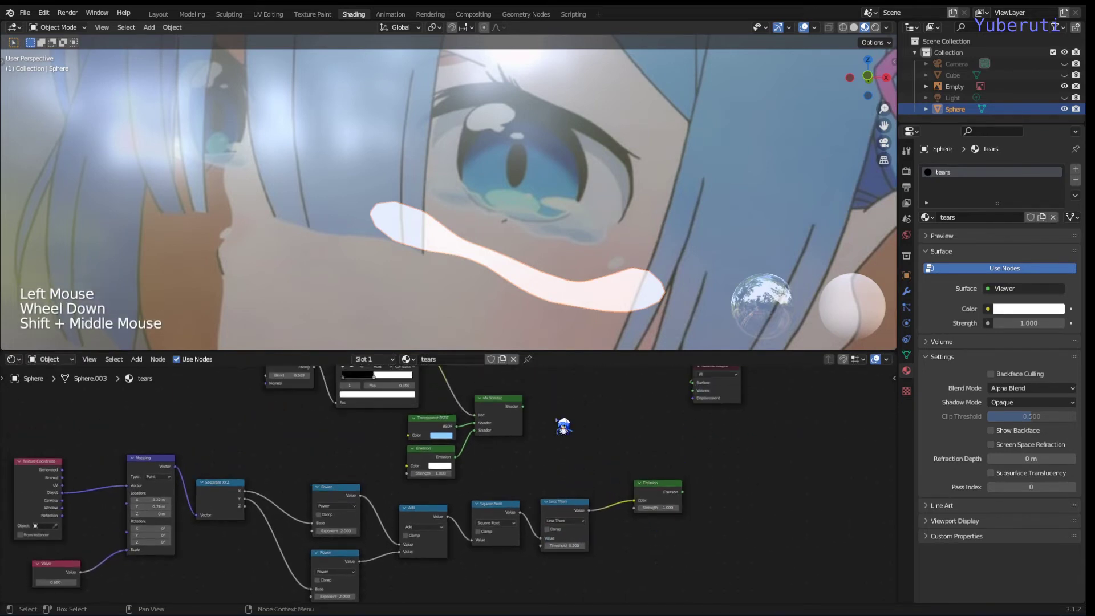
Combine the Mix Shader and rim Emission (strength 2) through an Add Shader into the Material Output.
key(shift+a)
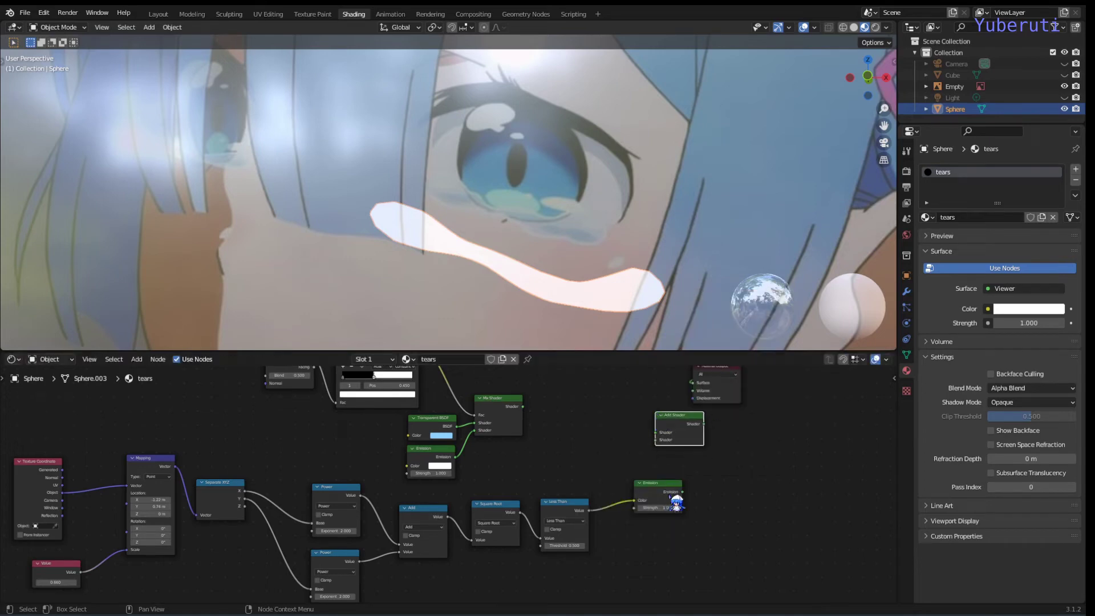
click(692, 499)
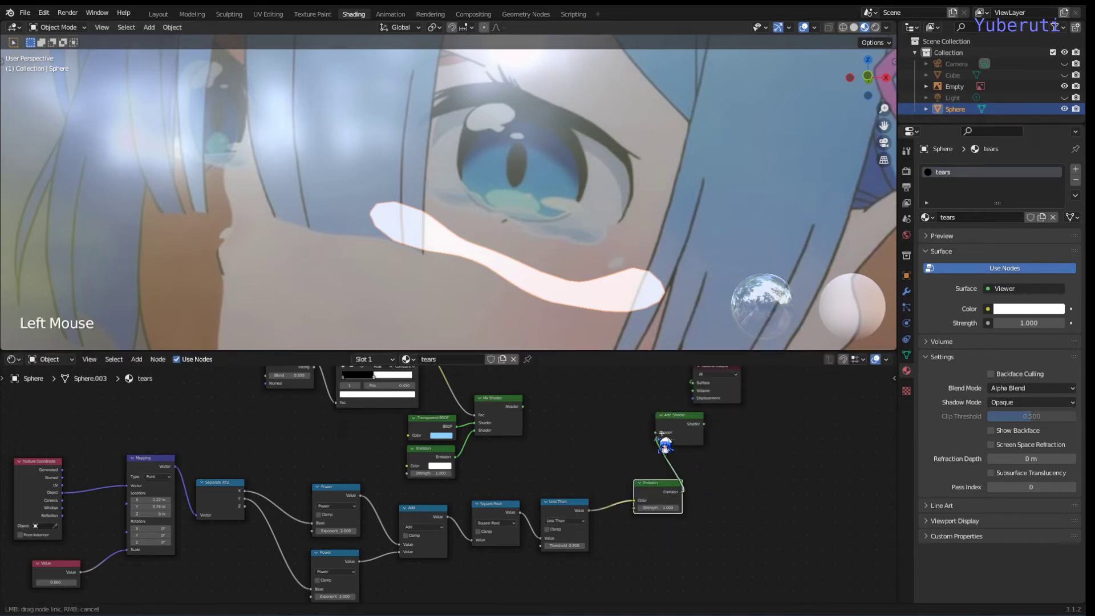
click(529, 418)
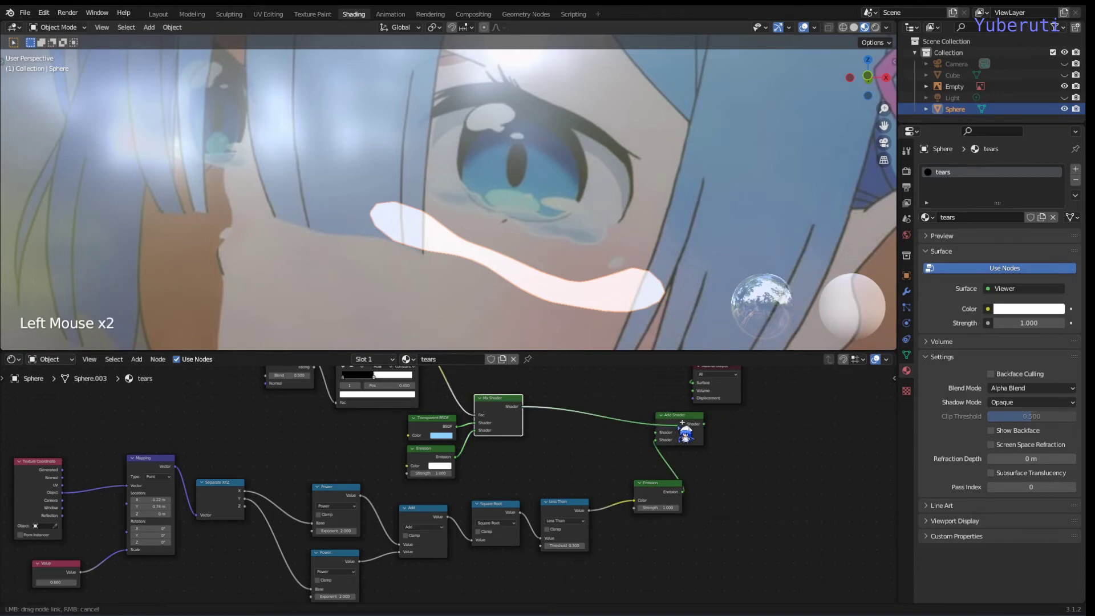
click(682, 432)
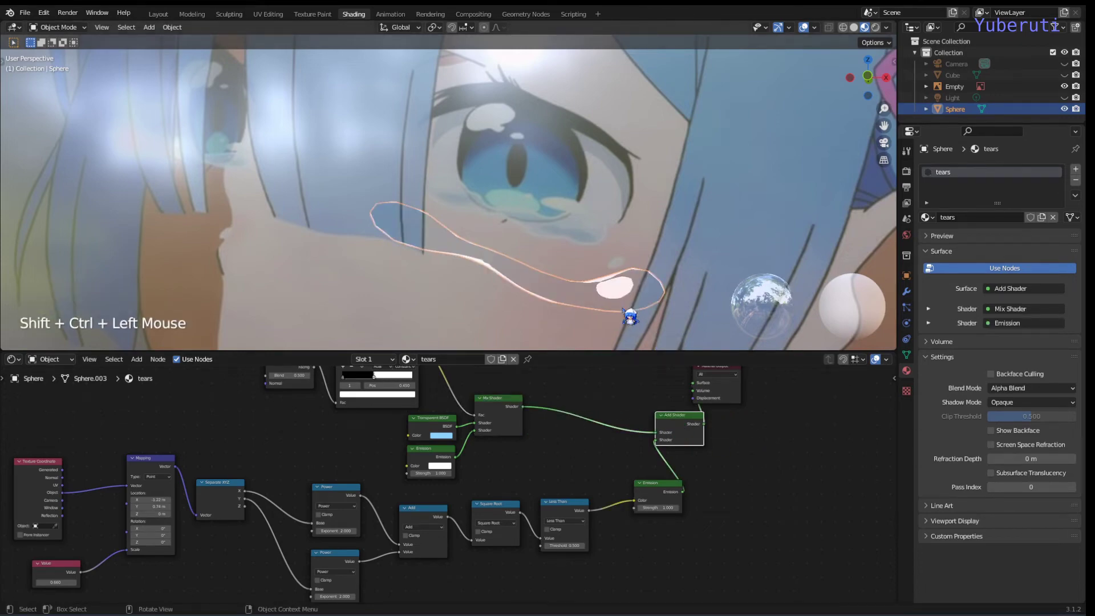
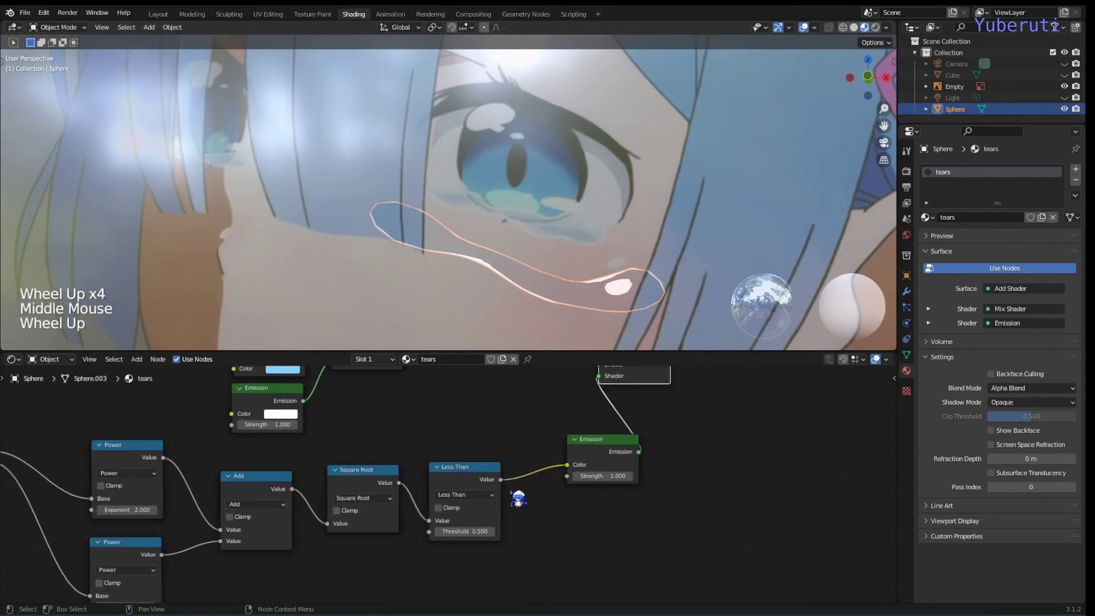
scroll(up, 3)
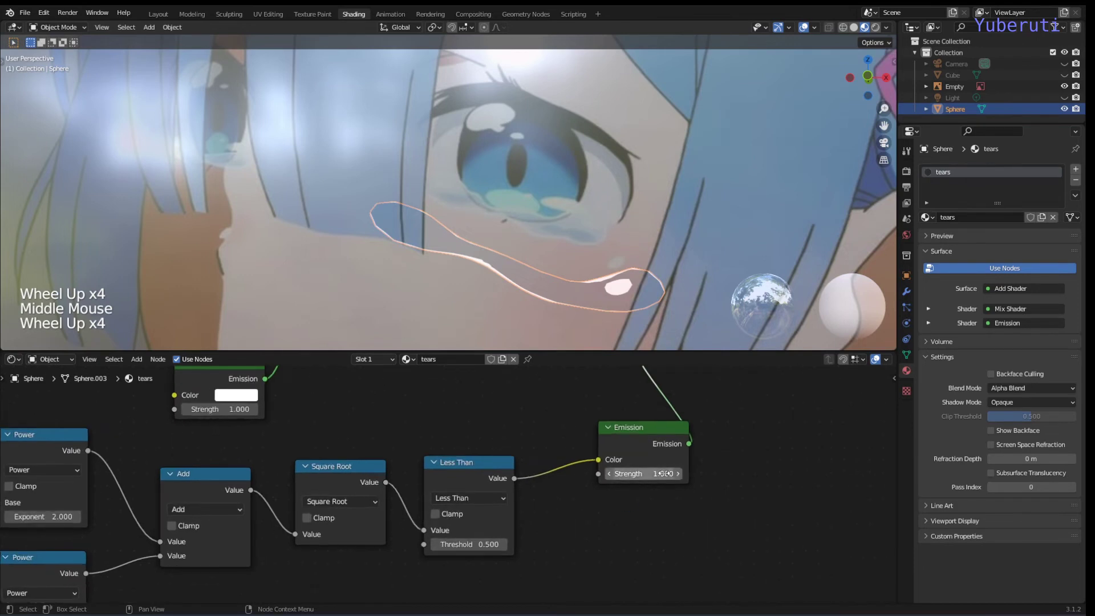
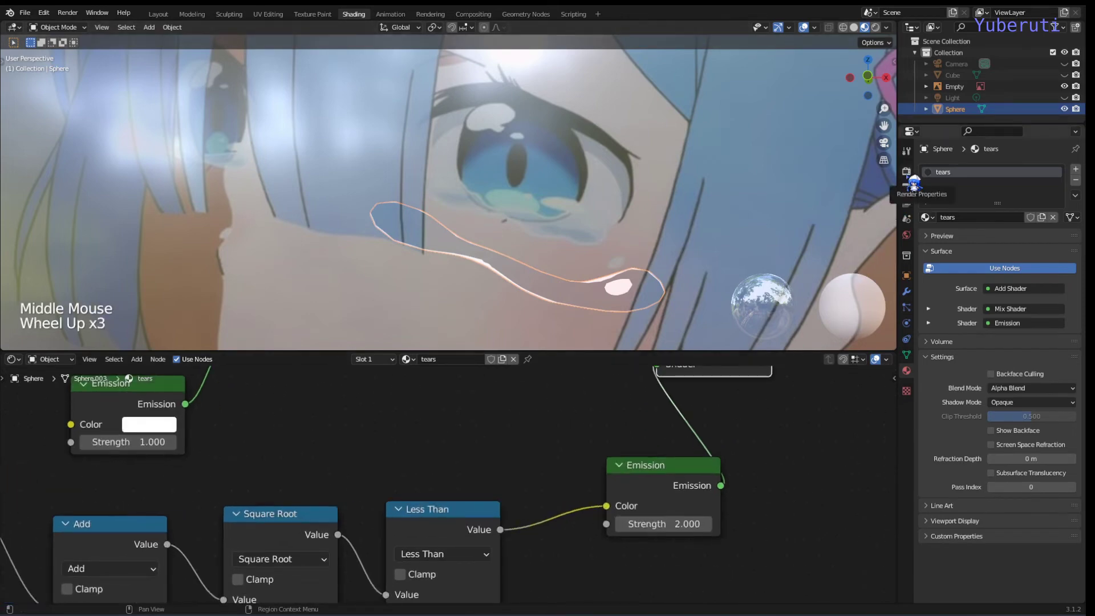
Enable Eevee Bloom in Render Properties and frame the whole node tree.
click(913, 186)
click(939, 276)
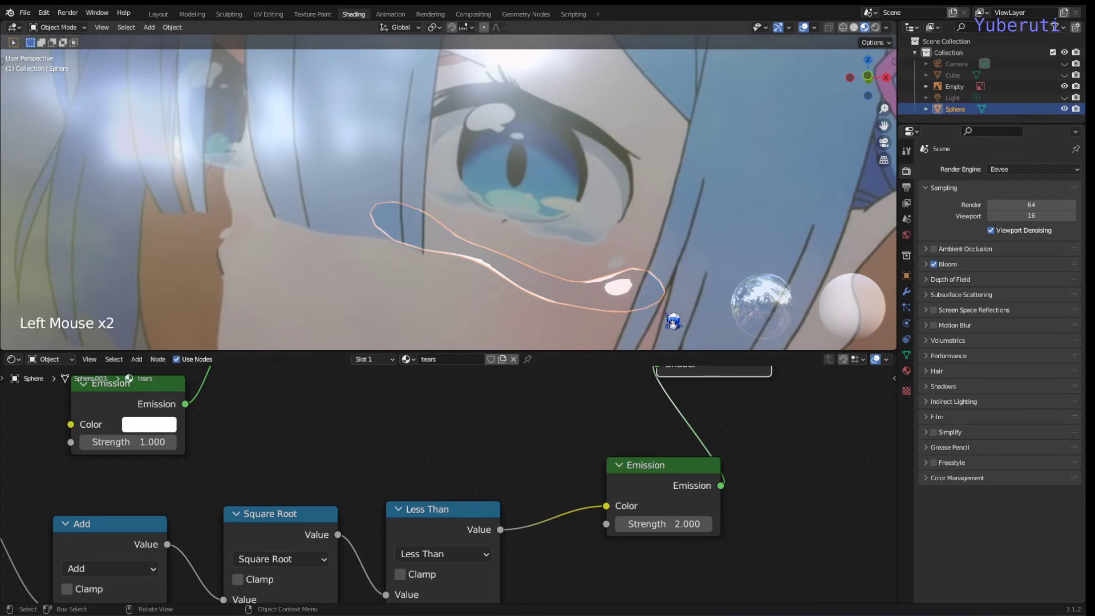
click(536, 476)
scroll(down, 3)
middle_click(495, 503)
scroll(up, 3)
middle_click(597, 472)
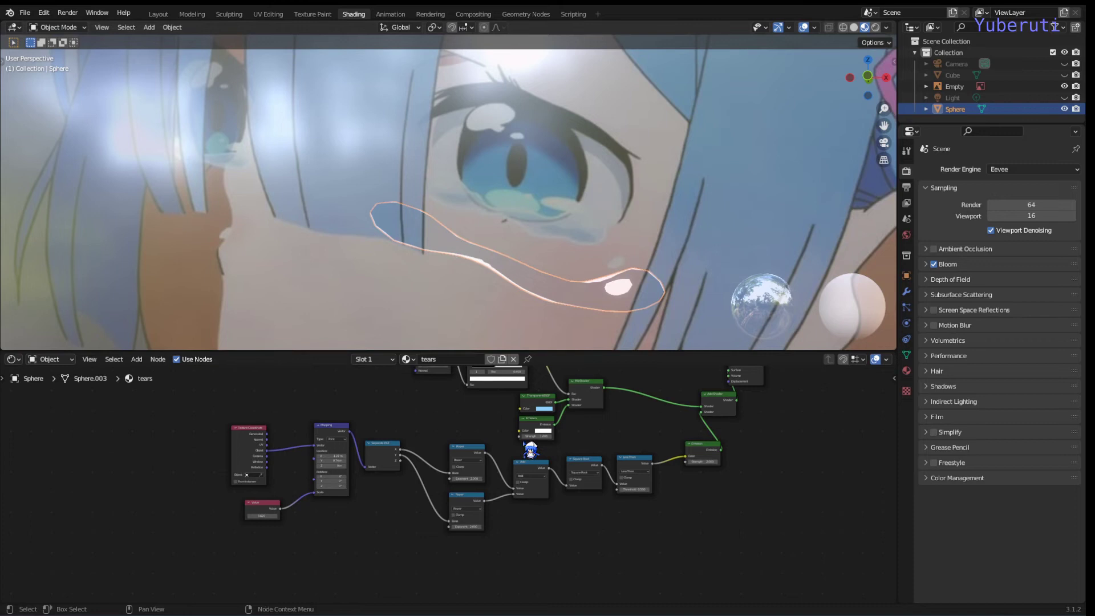
Duplicate the Separate XYZ–Power–Add–Square Root–Less Than mask chain into free space below.
click(594, 442)
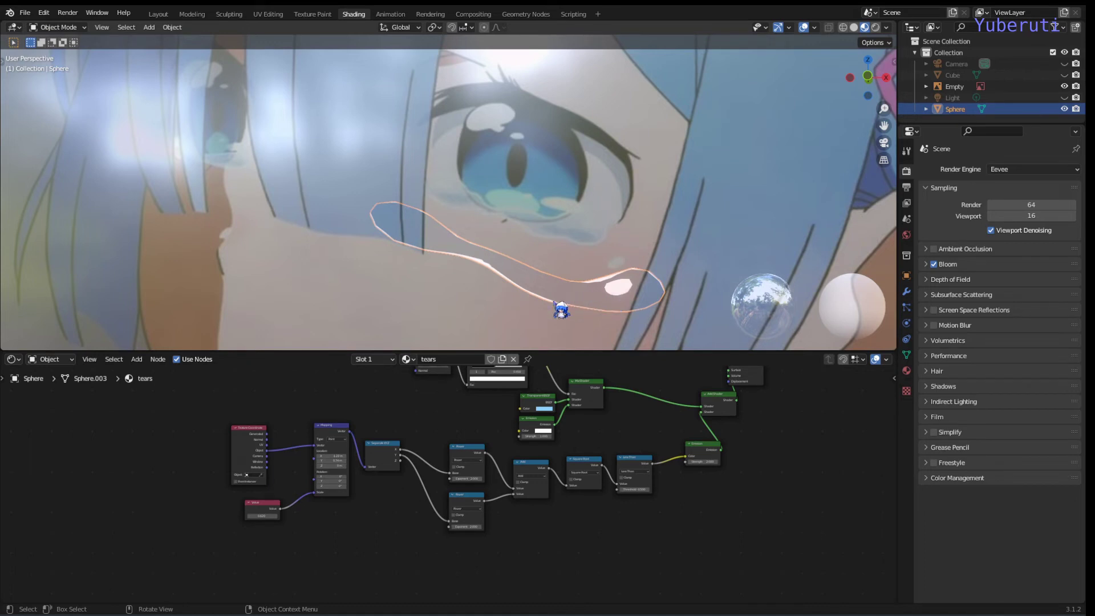
click(589, 448)
scroll(down, 3)
middle_click(600, 458)
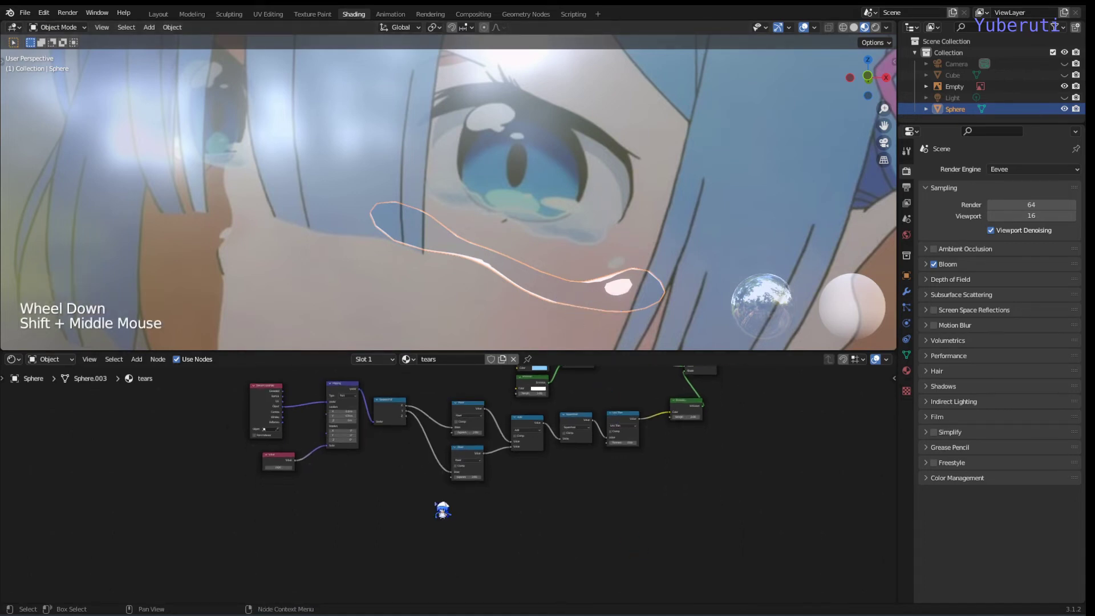
click(216, 514)
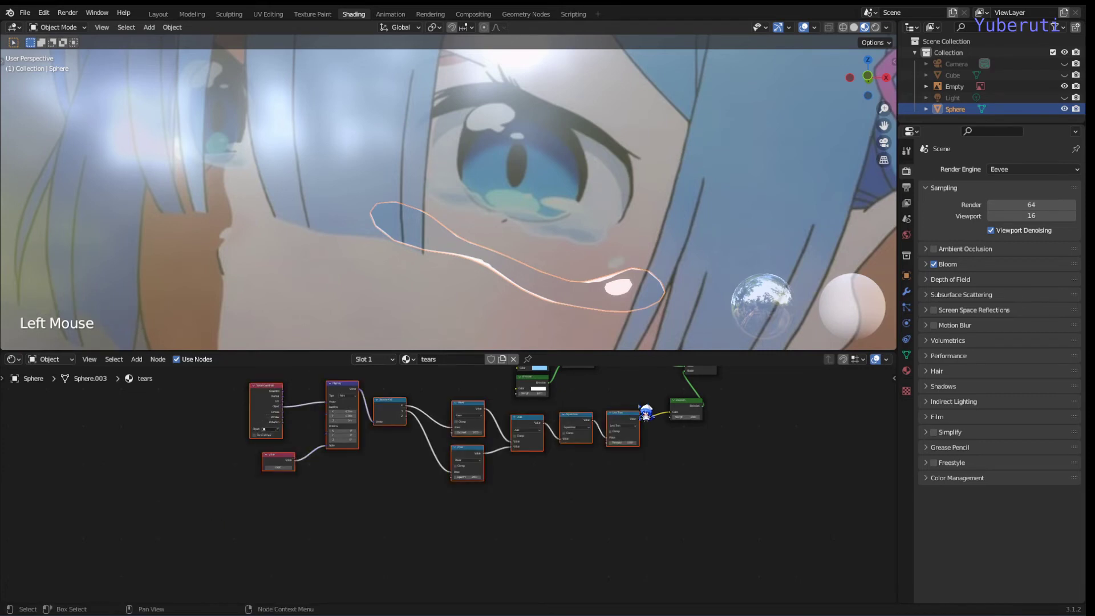
key(shift+d)
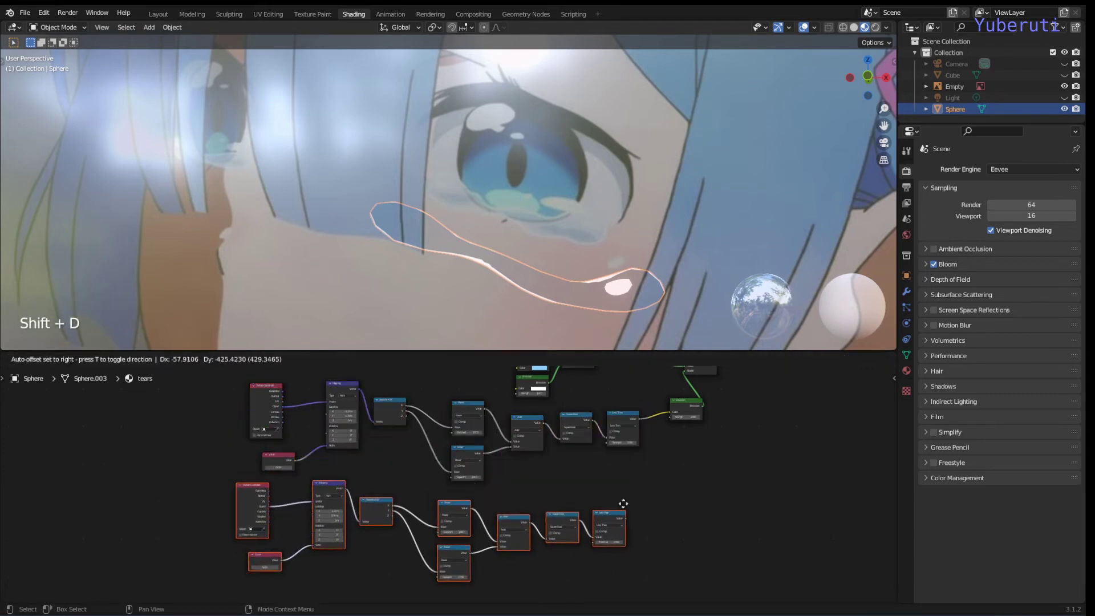
click(637, 514)
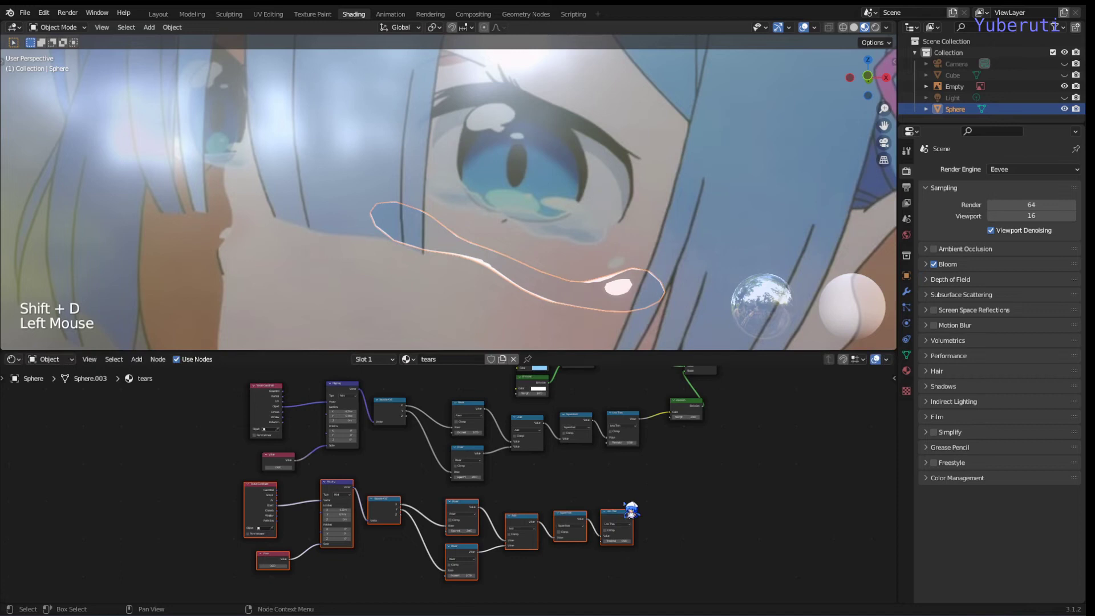
Duplicate the rim Emission beside the new chain and feed the copied mask into it.
click(692, 413)
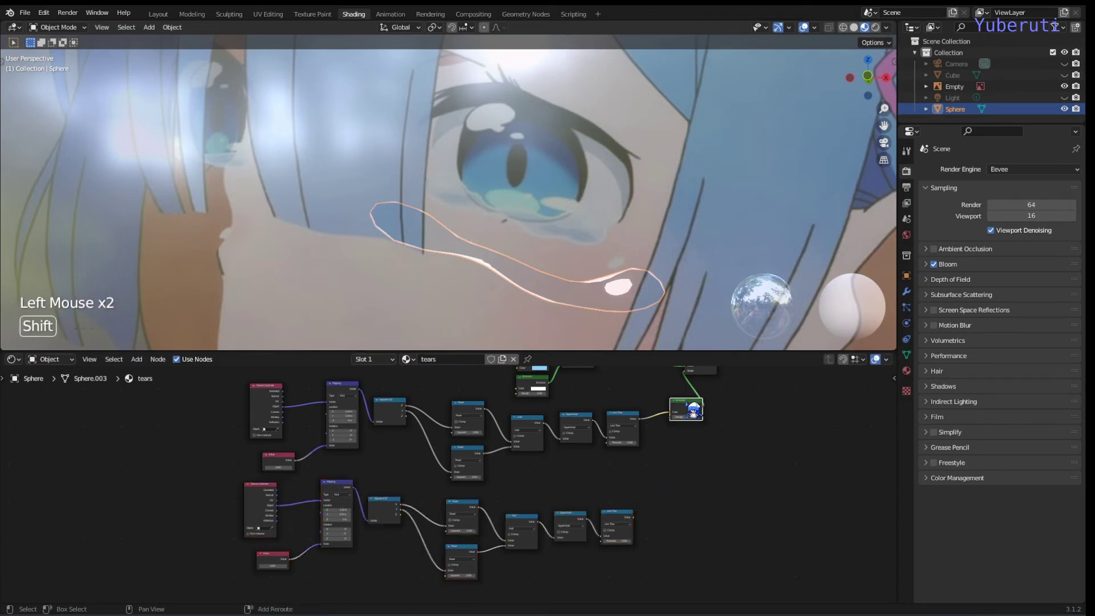
key(shift+d)
click(699, 532)
click(705, 531)
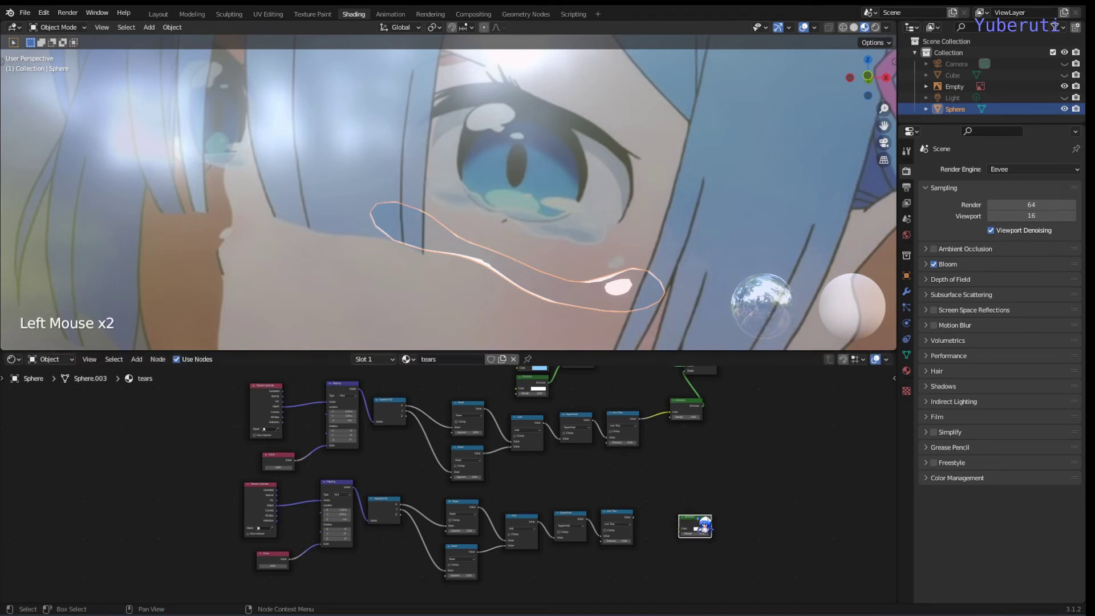
click(624, 525)
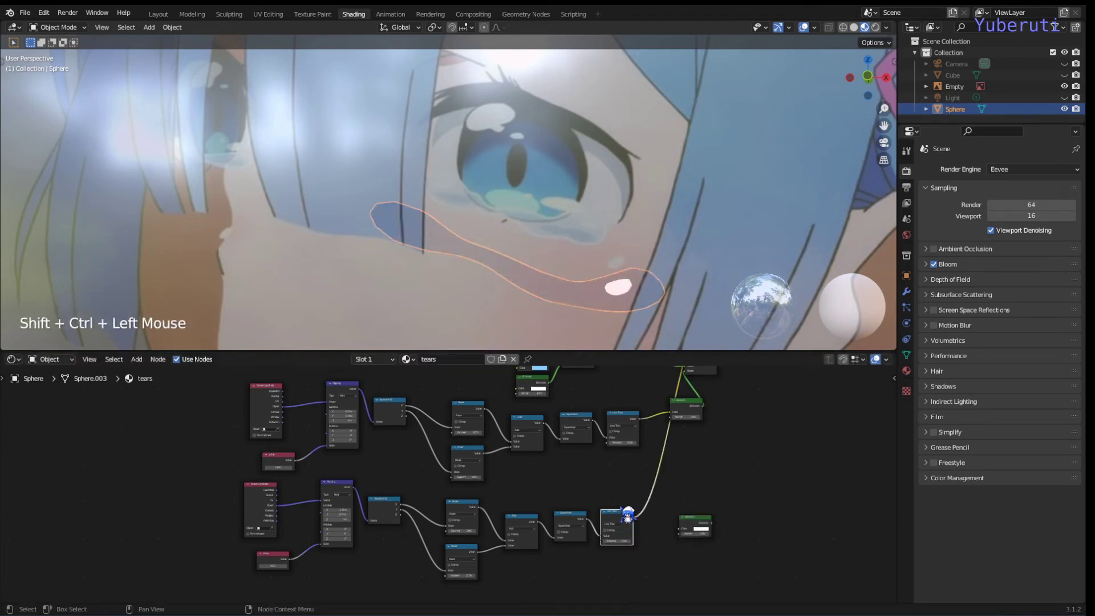
Offset the copied Mapping node's Location to about X −1.22, Y 0.74 for a second highlight spot.
scroll(up, 3)
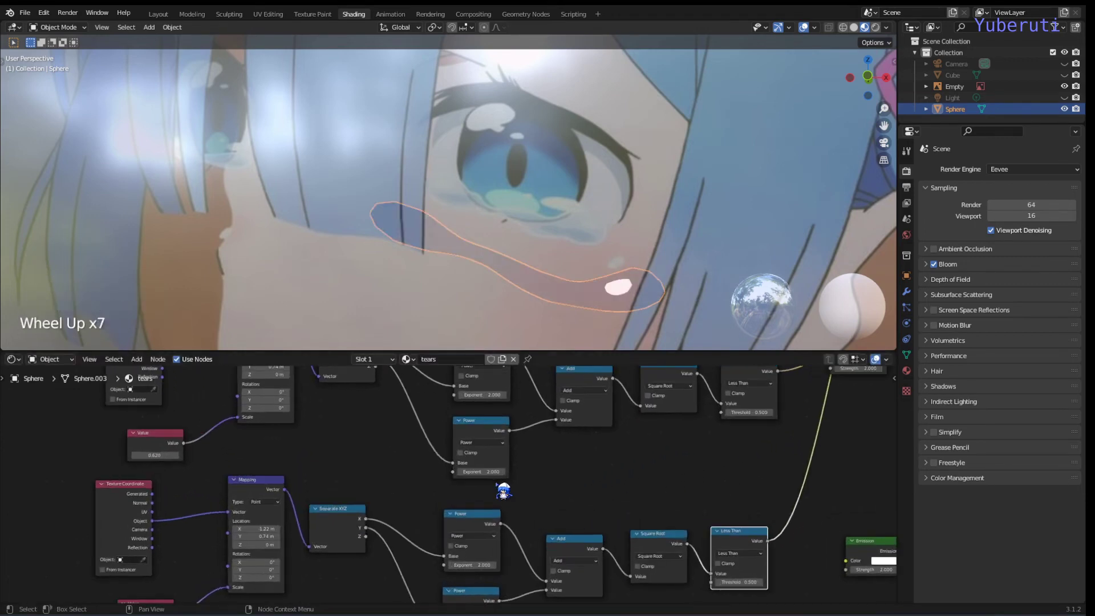
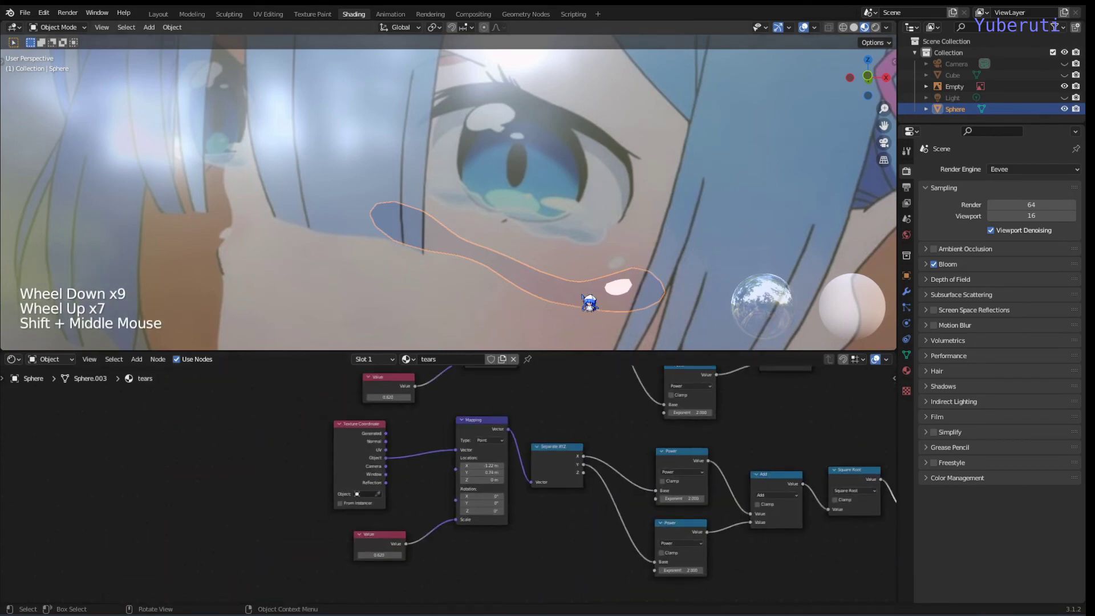
scroll(down, 3)
scroll(up, 3)
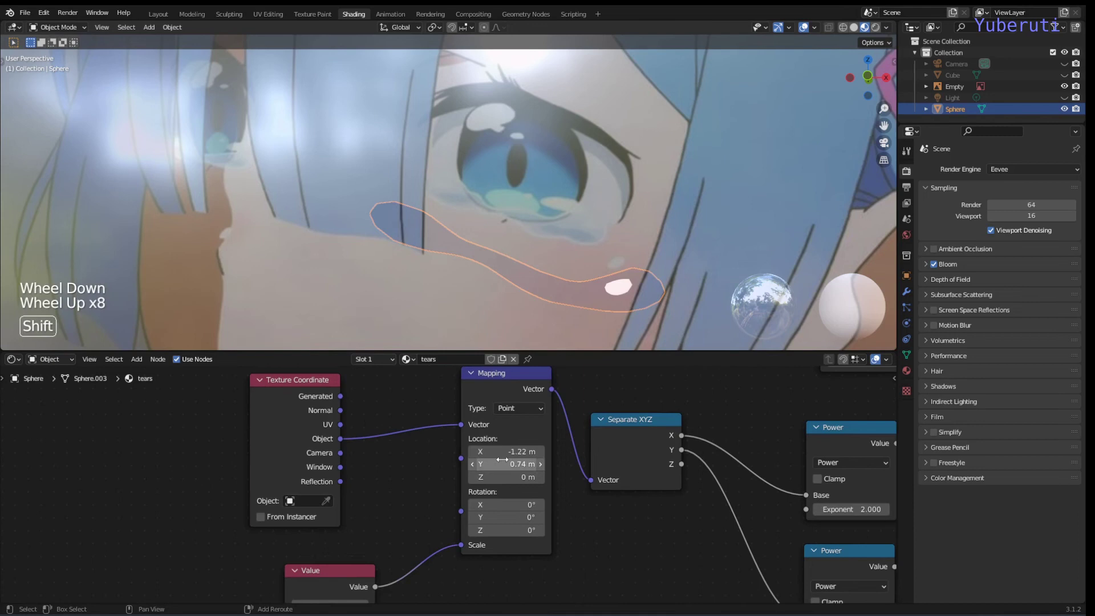
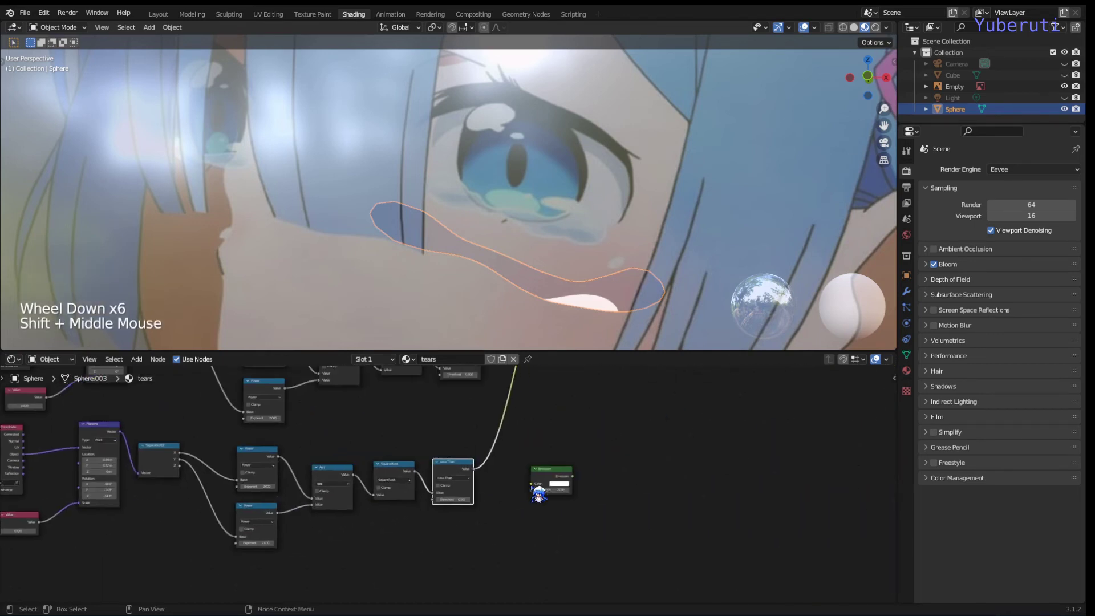
Add a ColorRamp after the copied mask with Constant interpolation and its right stop near 0.36.
scroll(down, 3)
scroll(up, 3)
click(553, 470)
key(shift+a)
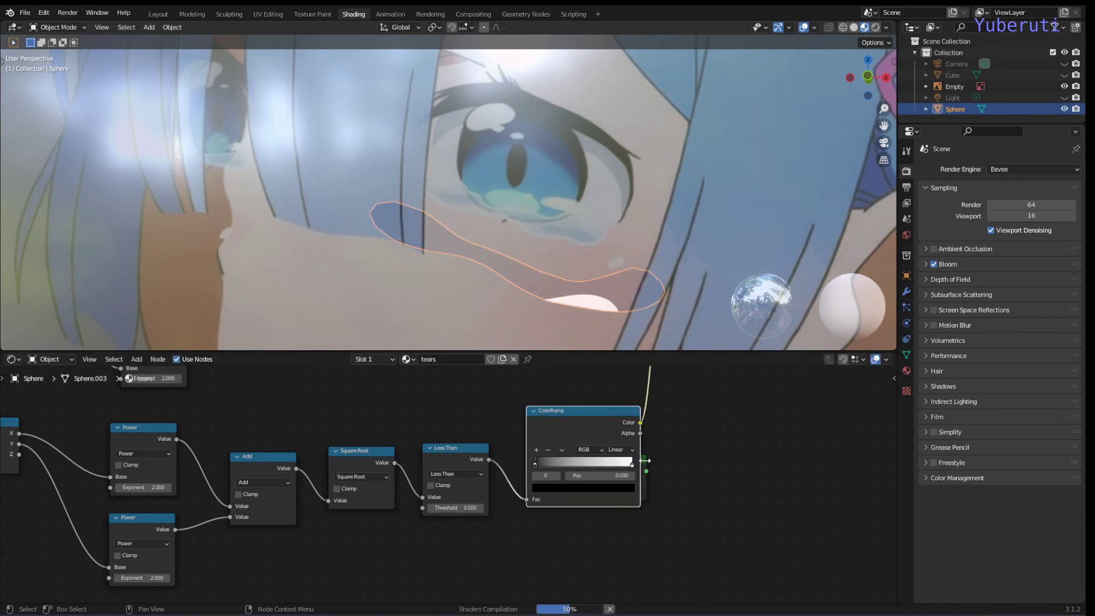
click(651, 467)
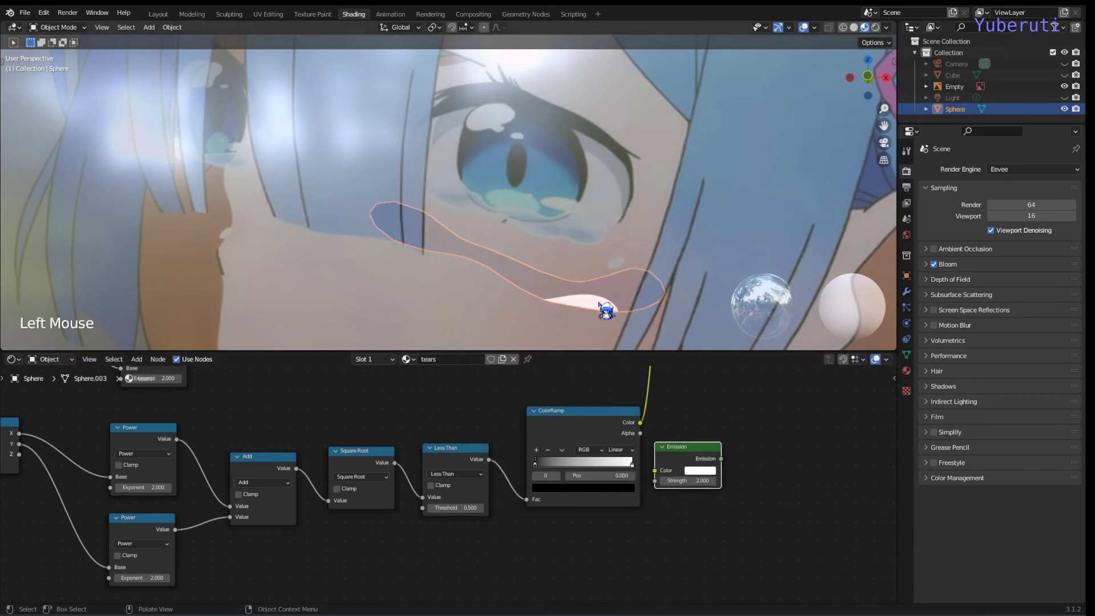
click(629, 465)
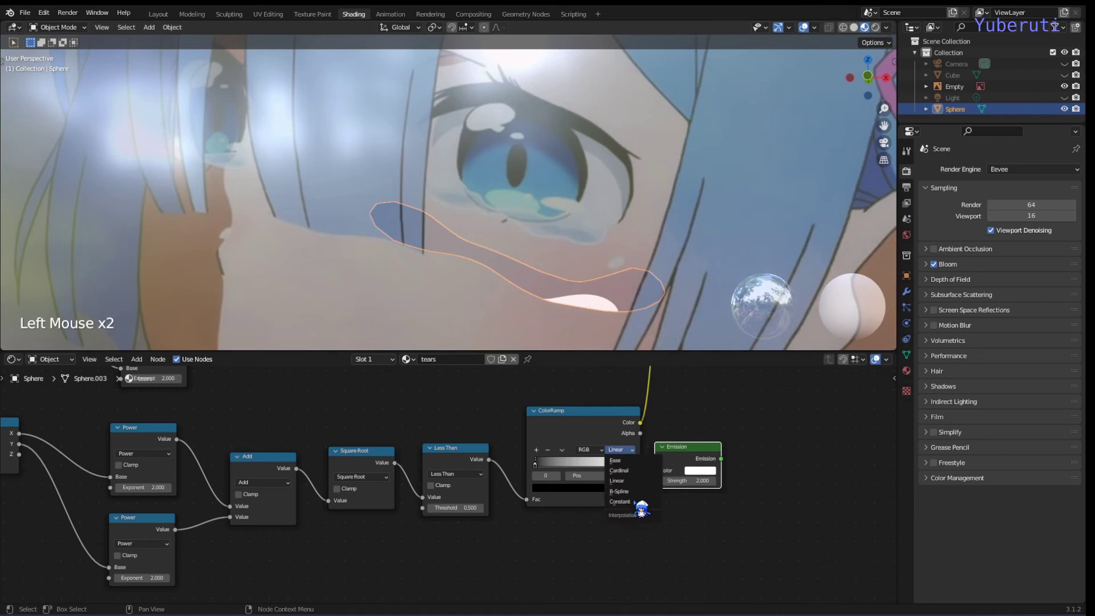
click(636, 478)
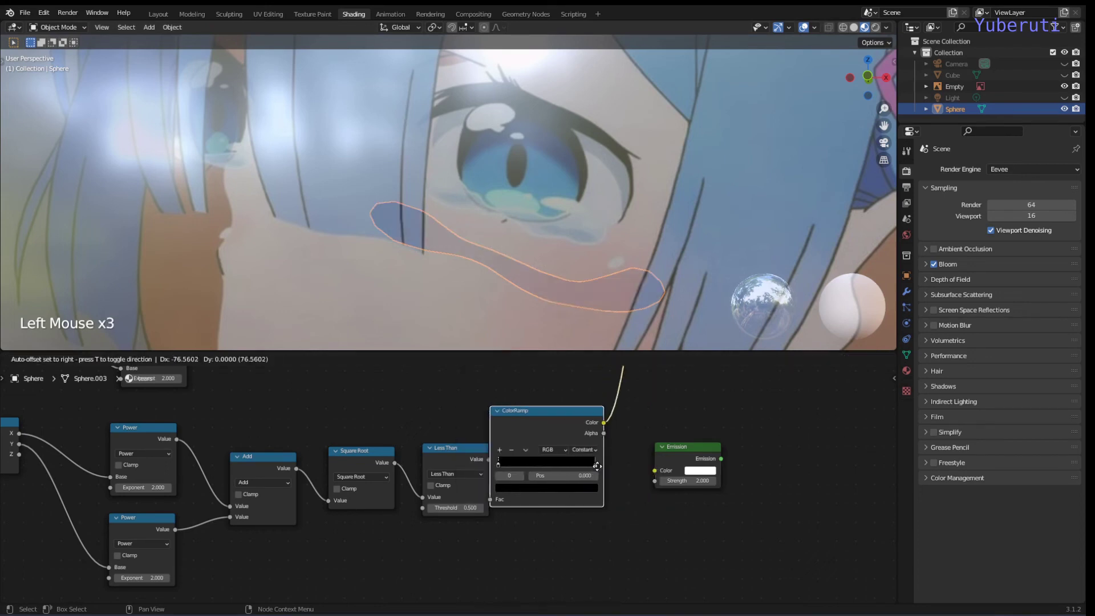
click(630, 478)
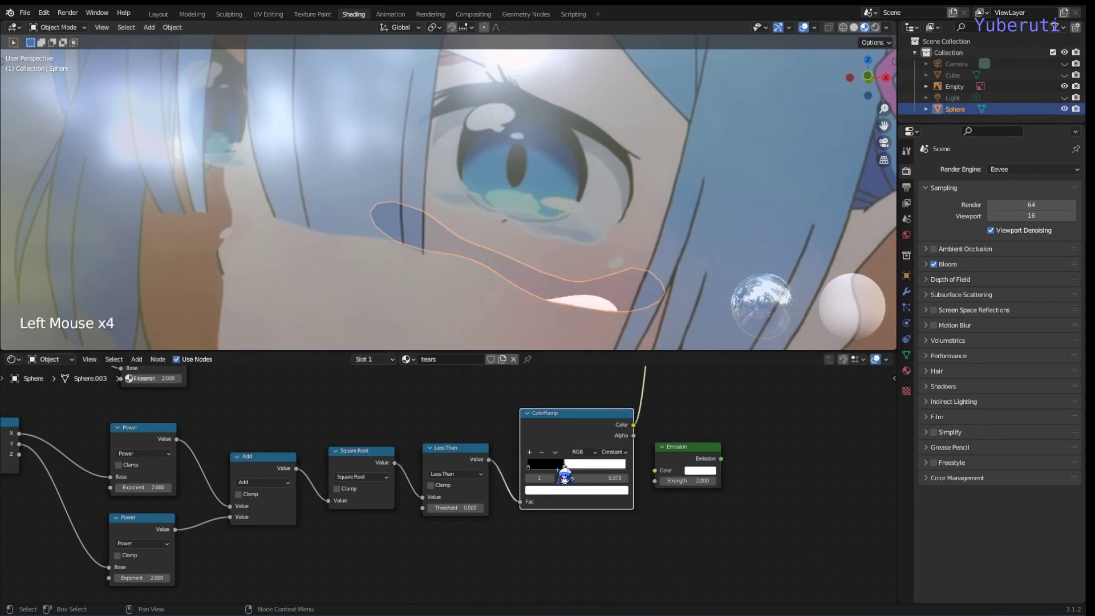
Colour the right stop saturated blue and link the ramp Color into the Emission Color.
click(582, 497)
click(585, 502)
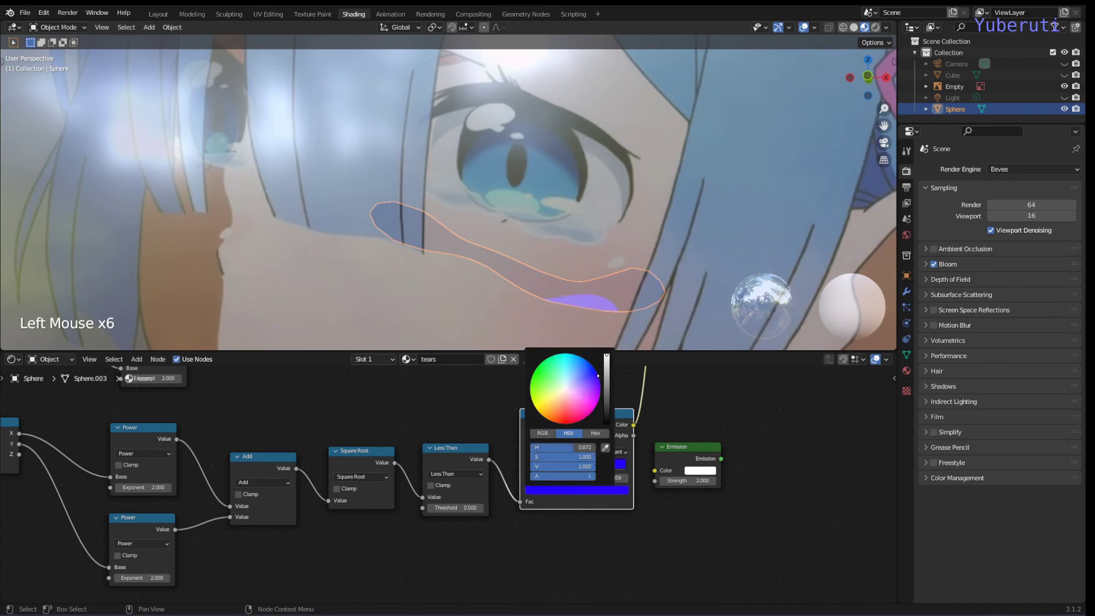
click(702, 397)
click(640, 438)
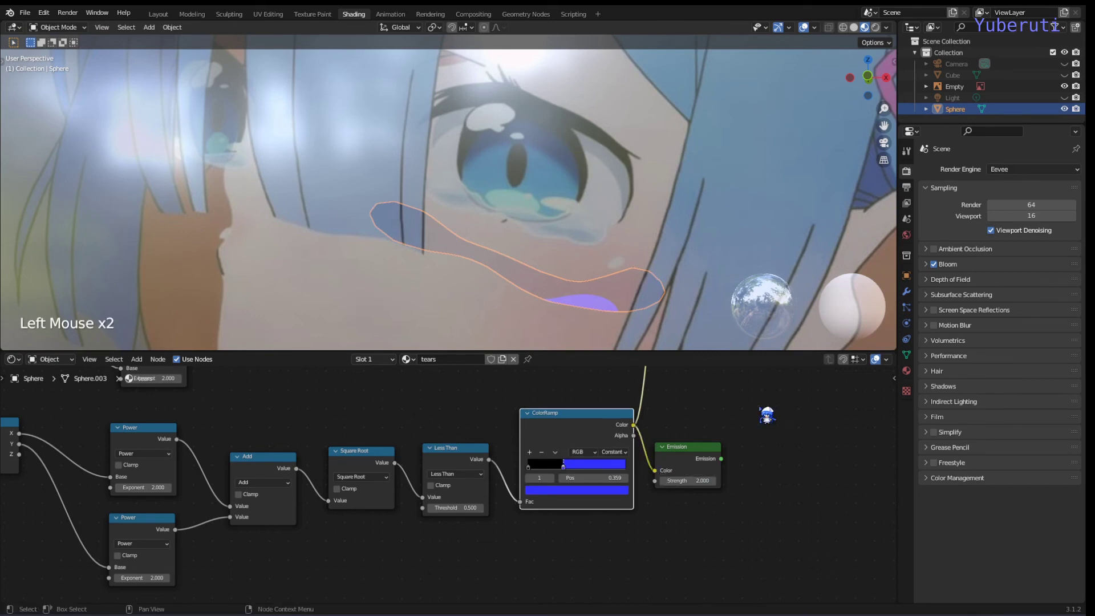
scroll(down, 3)
middle_click(690, 432)
scroll(up, 3)
scroll(down, 3)
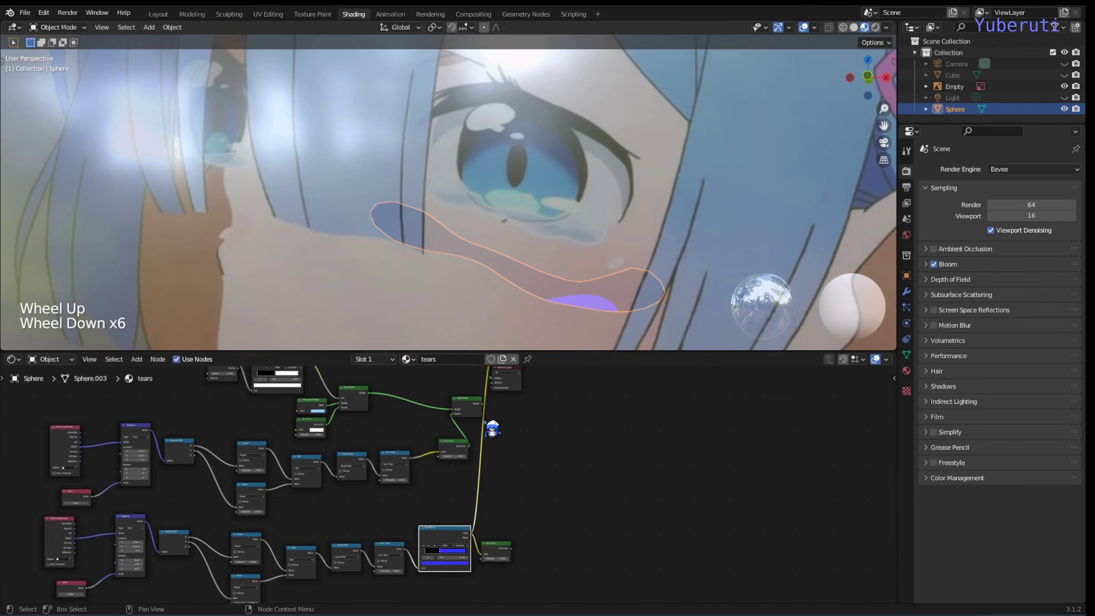
Add another Add Shader joining the blue Emission with the existing shader and send it to the output.
click(541, 484)
click(475, 408)
key(shift+d)
click(567, 478)
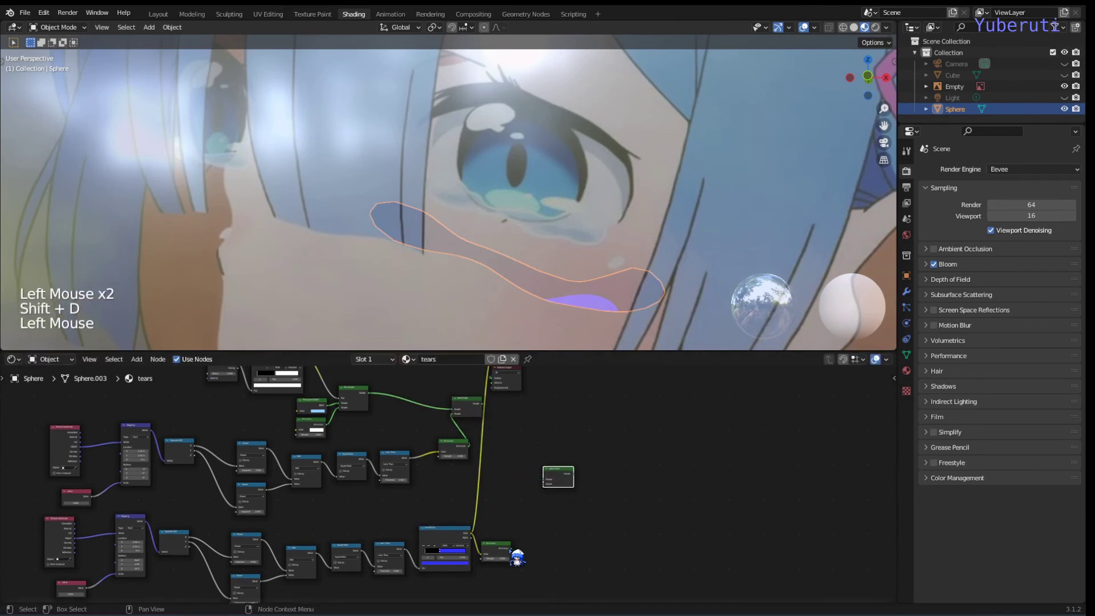
click(547, 529)
click(489, 418)
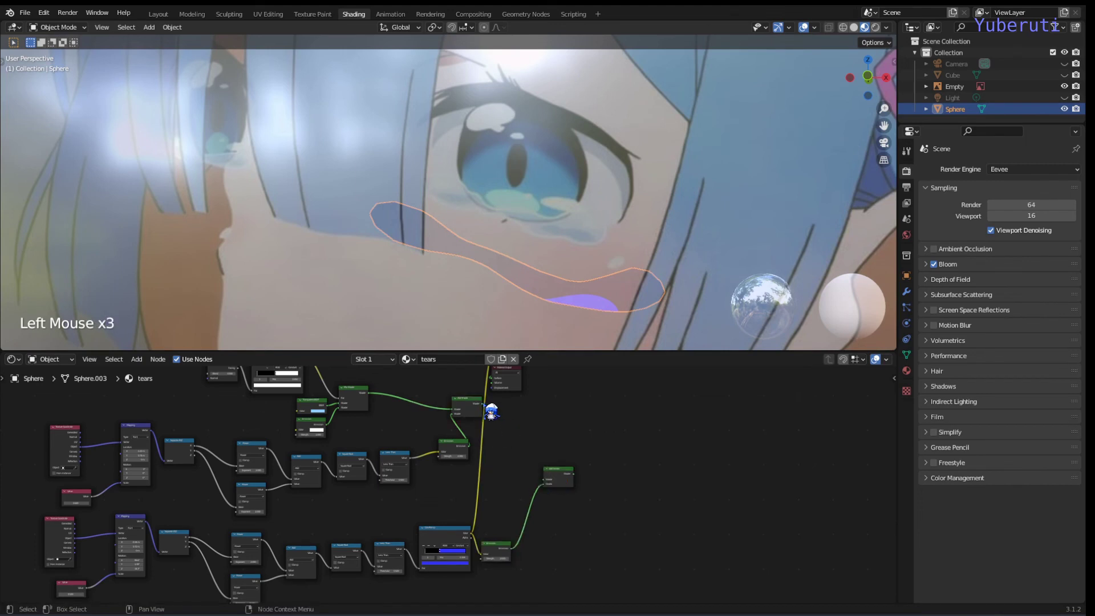
click(488, 415)
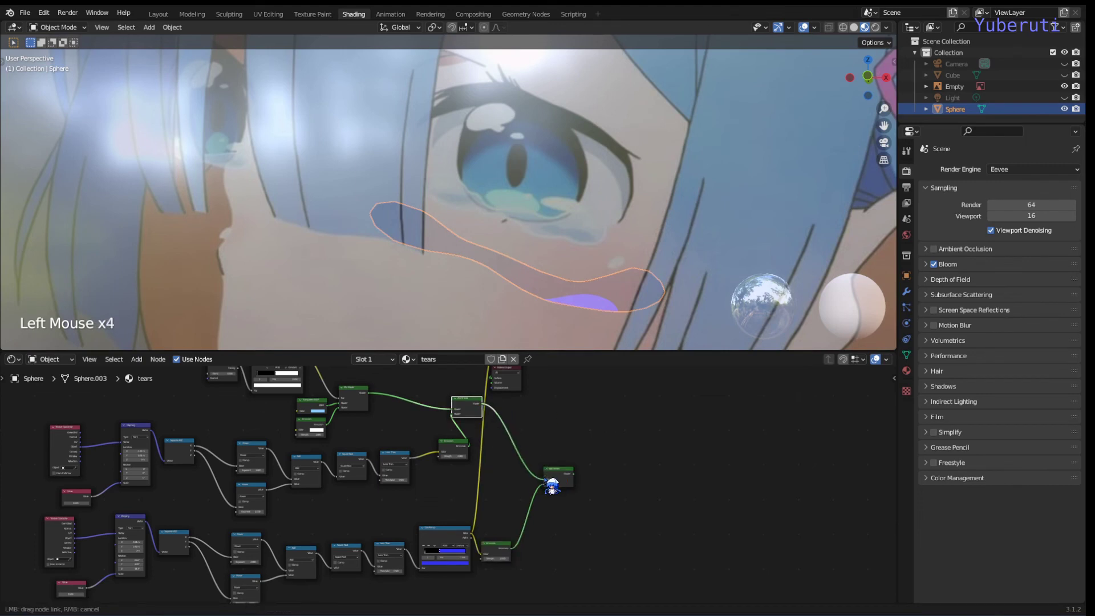
click(571, 482)
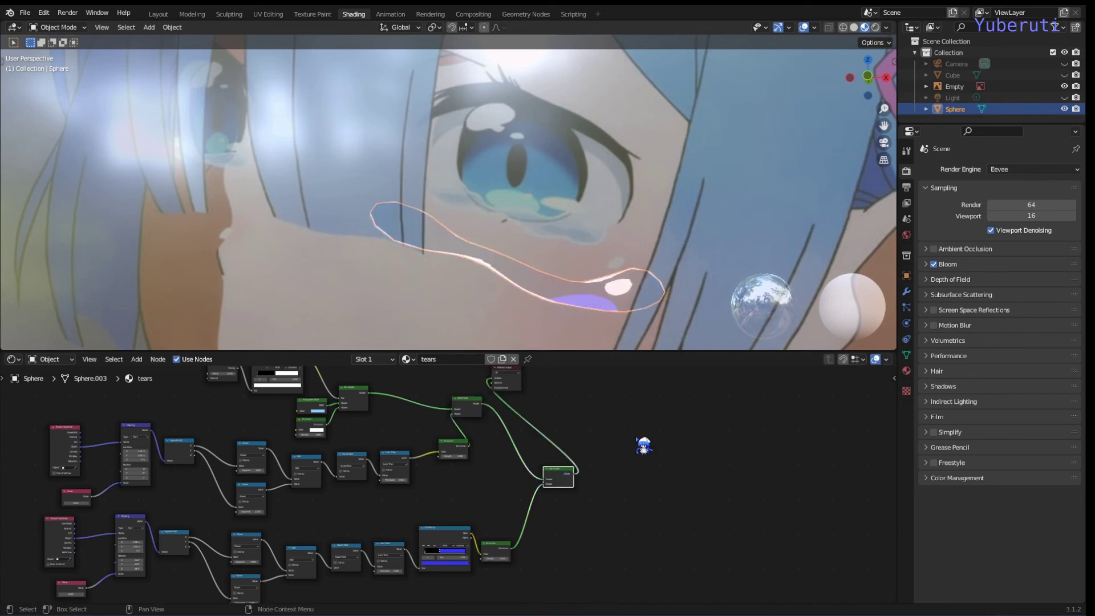
Pan the node editor back to centre on the blue ColorRamp for retuning.
scroll(down, 3)
scroll(down, 3)
middle_click(541, 436)
scroll(up, 3)
middle_click(665, 523)
click(527, 509)
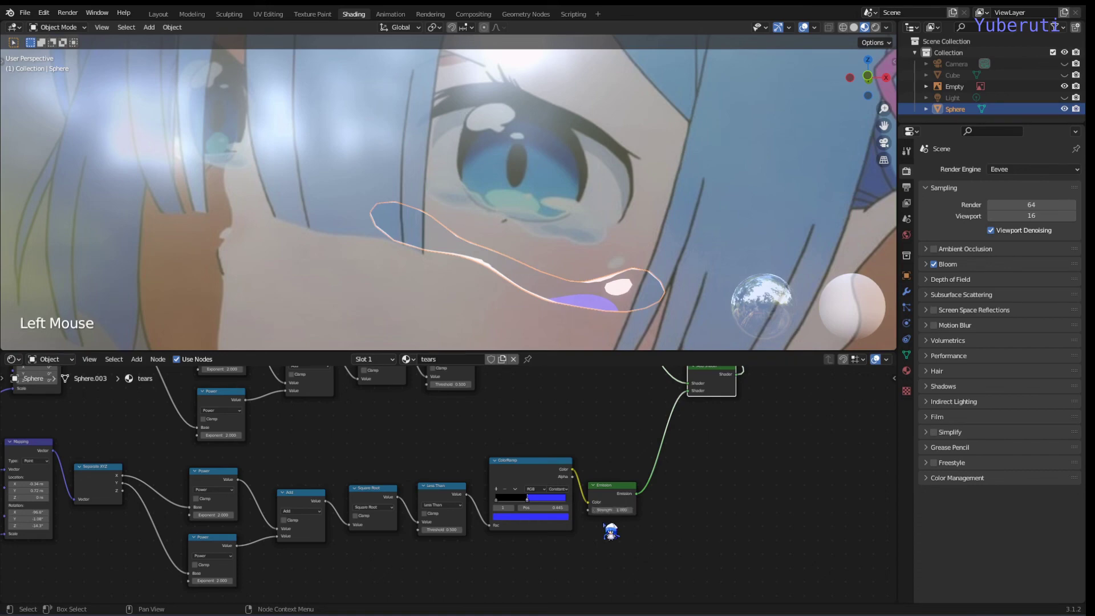
Lower the blue Emission Strength to 1.0 and reopen the blue ramp stop's colour picker.
scroll(up, 3)
click(567, 528)
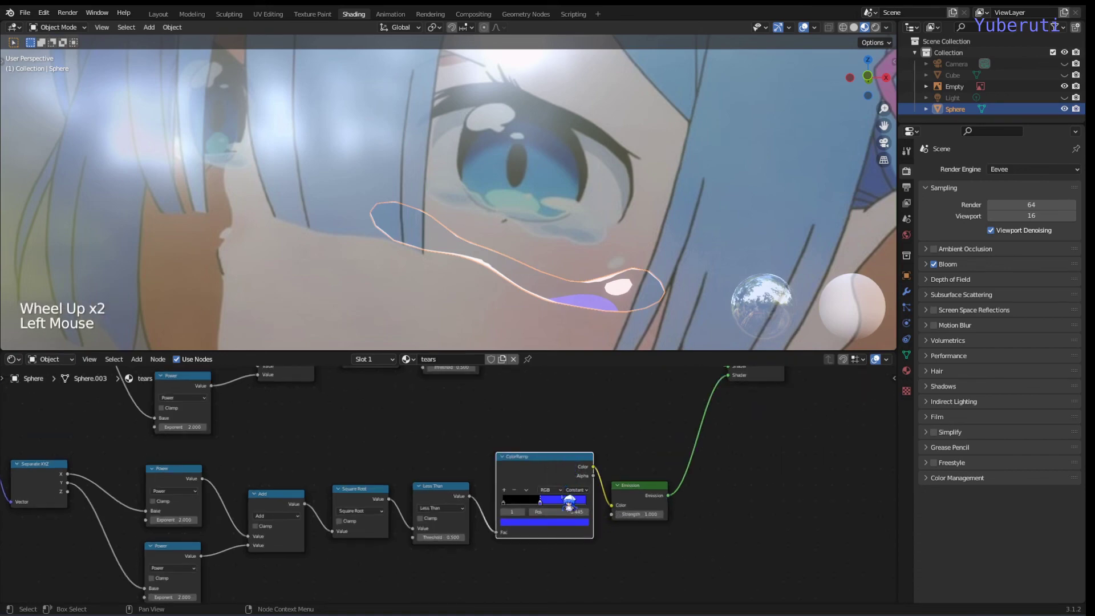
click(562, 533)
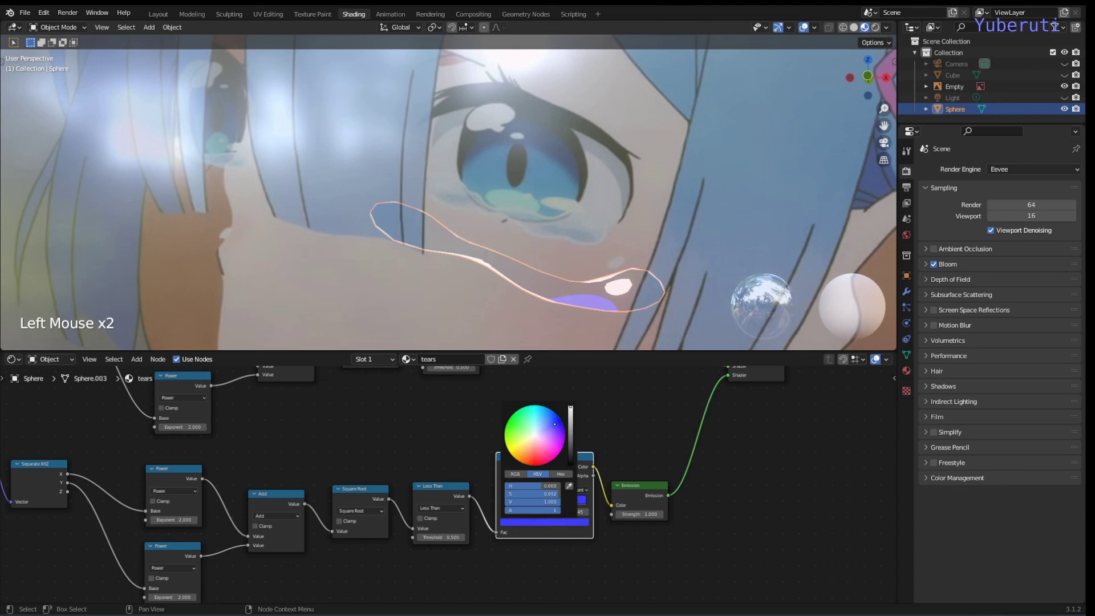
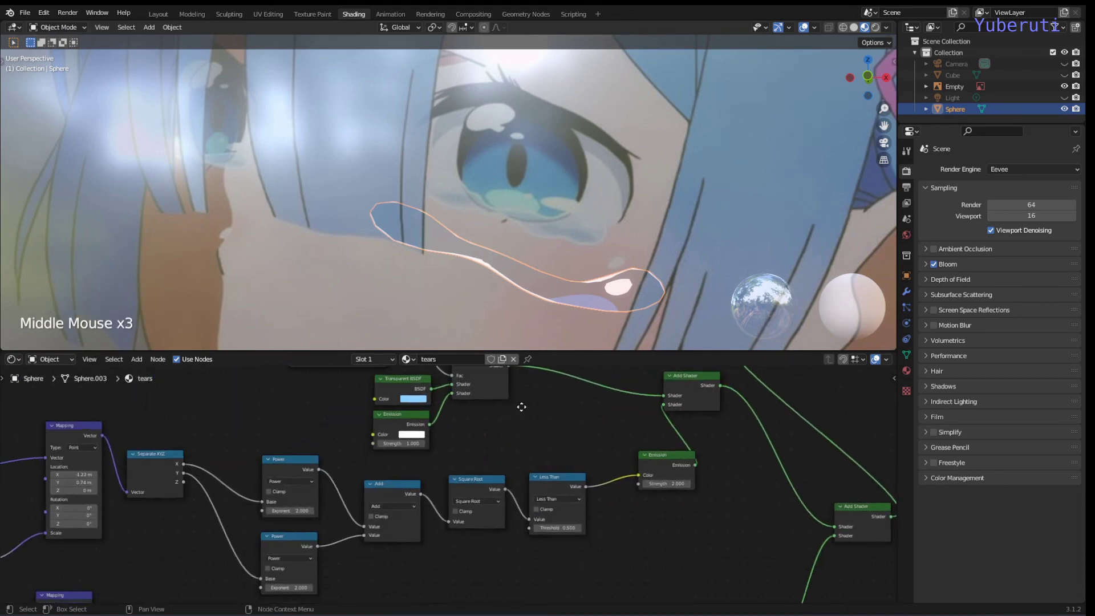
Duplicate the blue ColorRamp and insert the copy between the other chain's Less Than and Emission.
scroll(down, 3)
middle_click(566, 450)
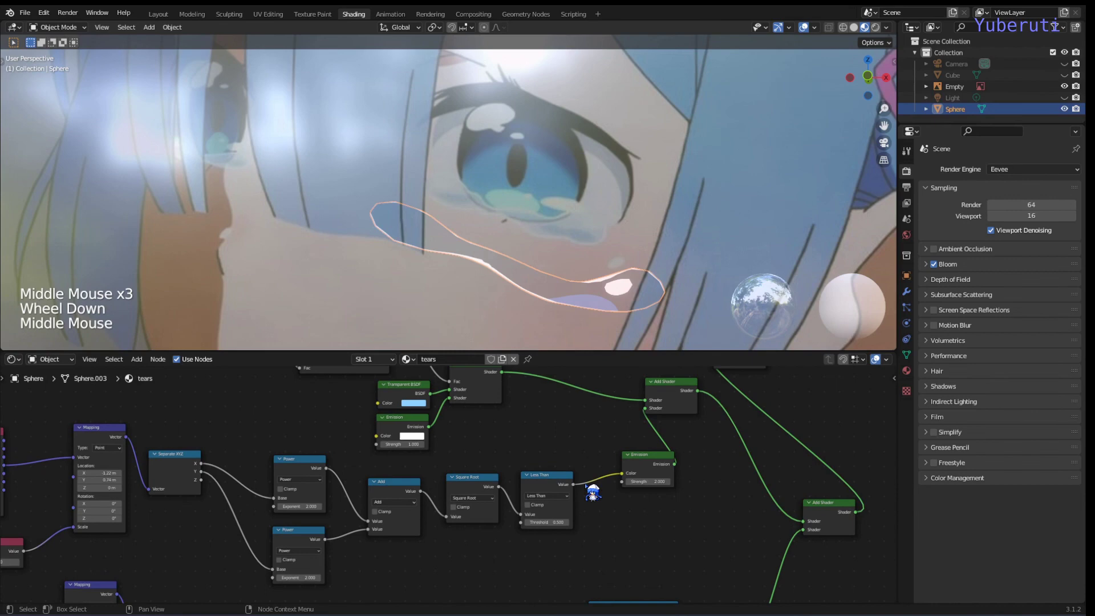
scroll(down, 3)
click(598, 531)
scroll(down, 3)
scroll(down, 3)
click(566, 570)
click(550, 516)
key(shift+a)
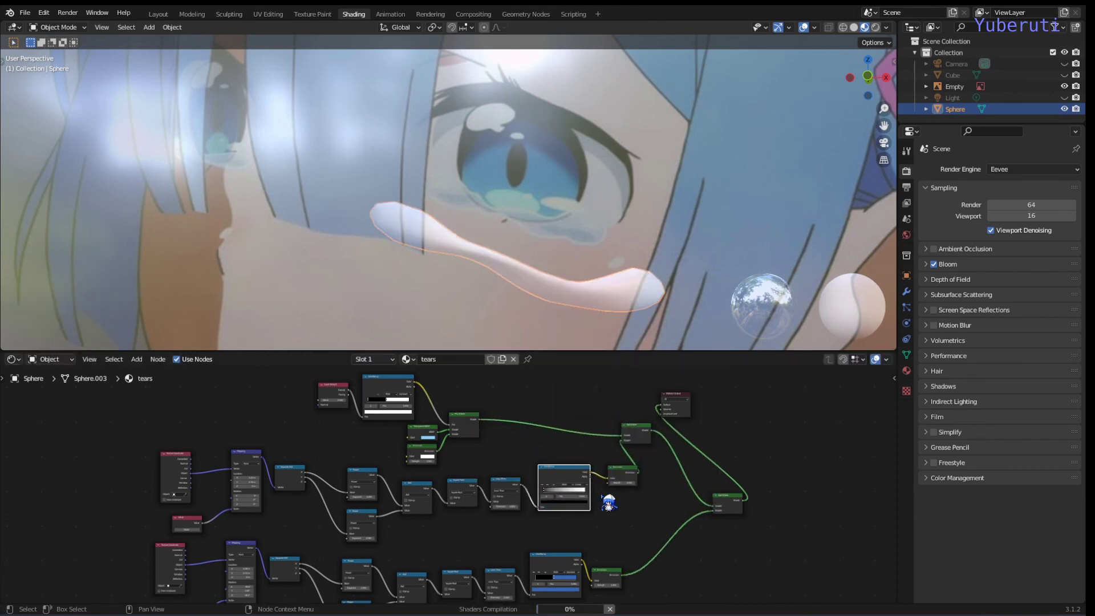
scroll(up, 3)
click(758, 493)
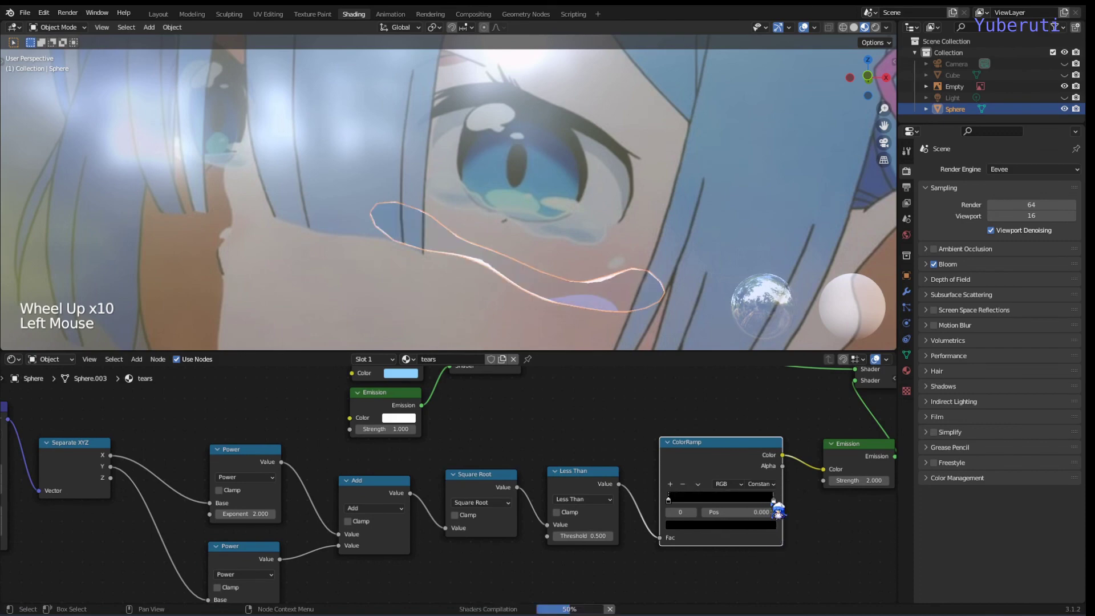
Set the new ramp's stop to pale sky blue and return to the Layout workspace with the face reference.
click(777, 512)
click(768, 510)
click(715, 533)
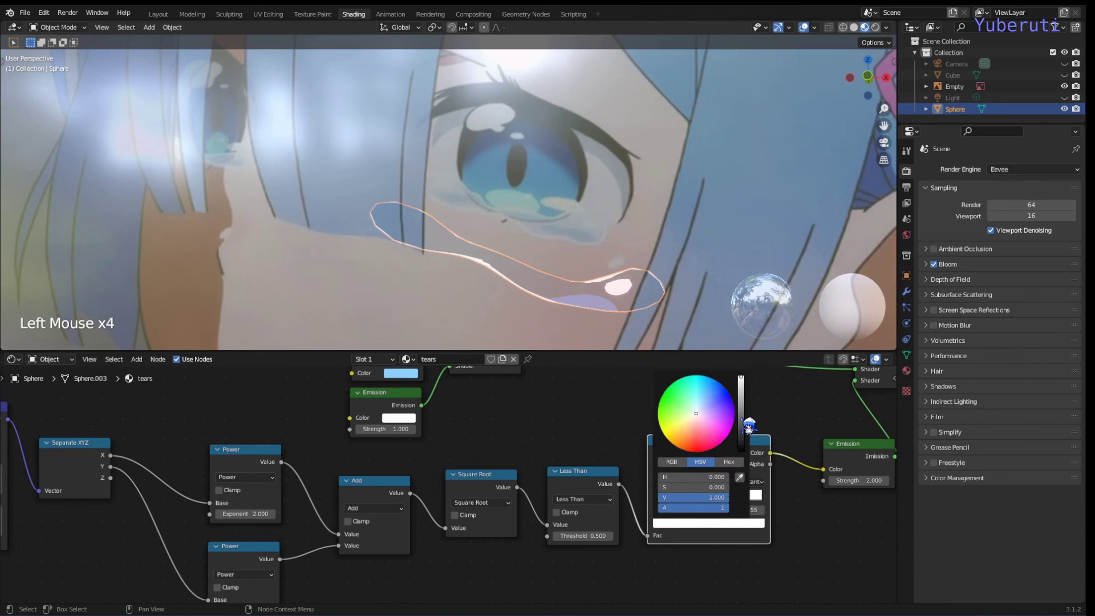
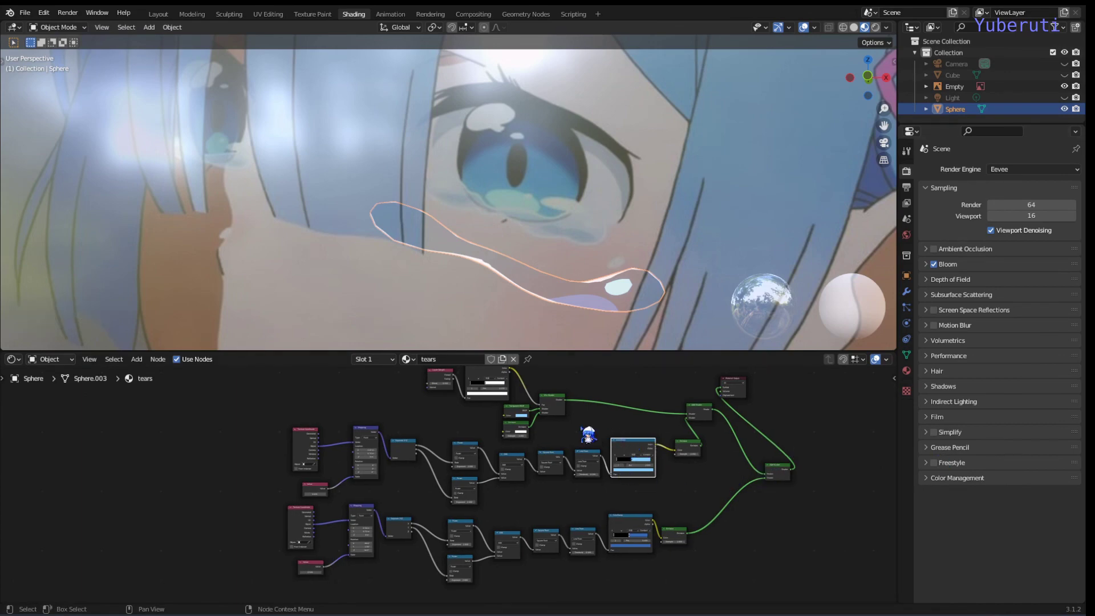
middle_click(621, 437)
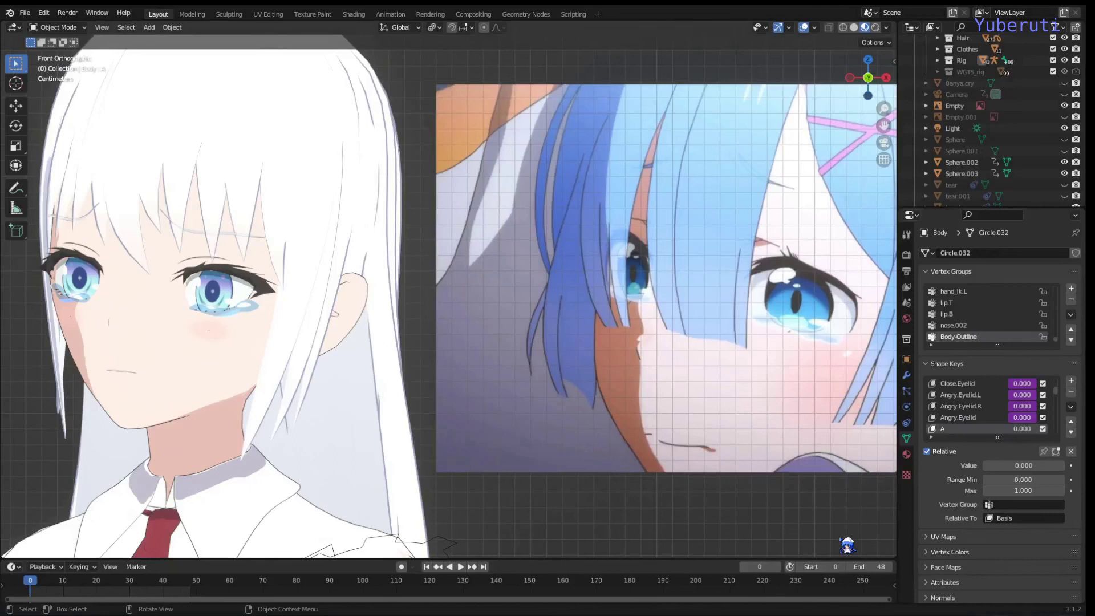